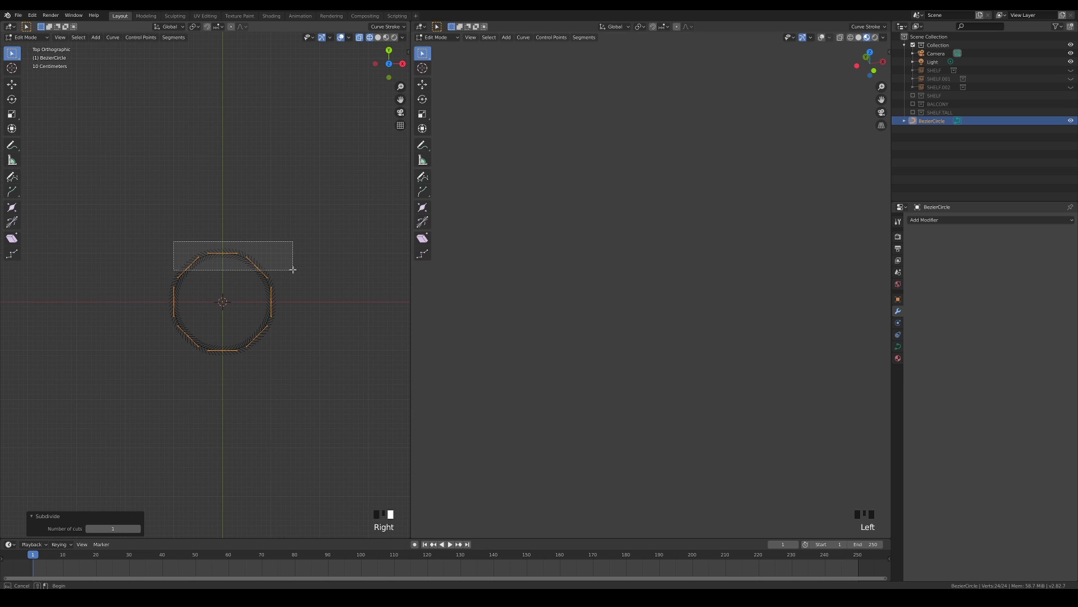
Flatten the circle's top and bottom points into straight edges with S Y 0.
{"action": "key", "text": "s"}
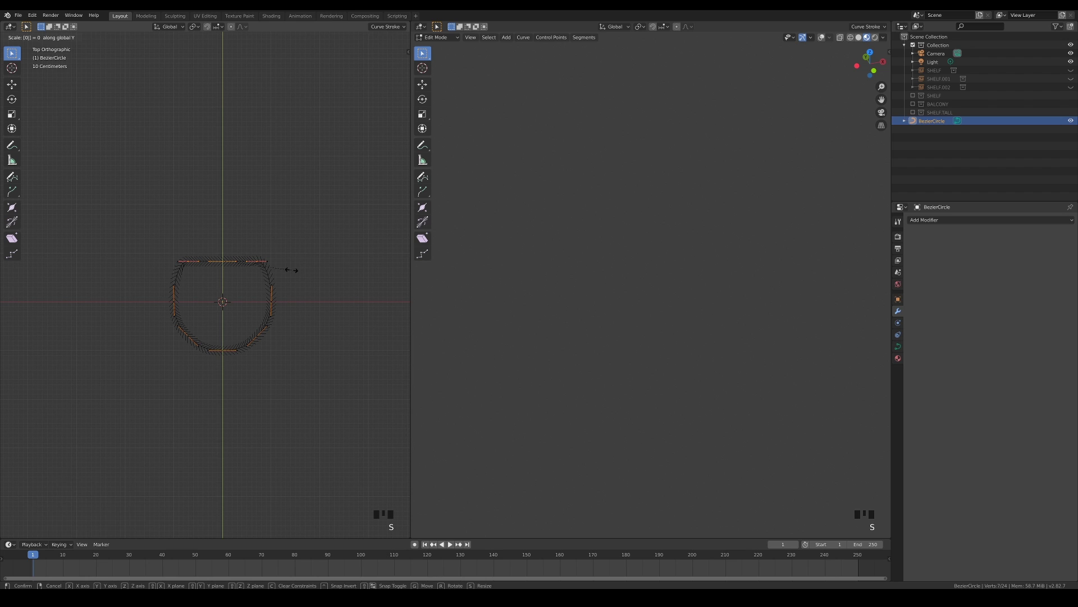
{"action": "left_click", "coordinate": [284, 392]}
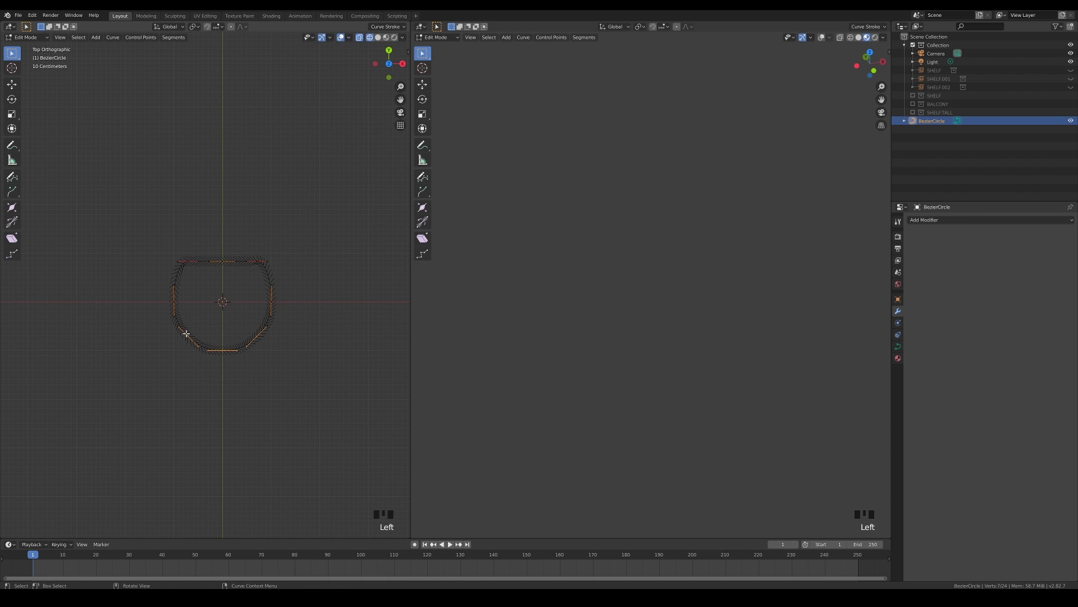
{"action": "key", "text": "s"}
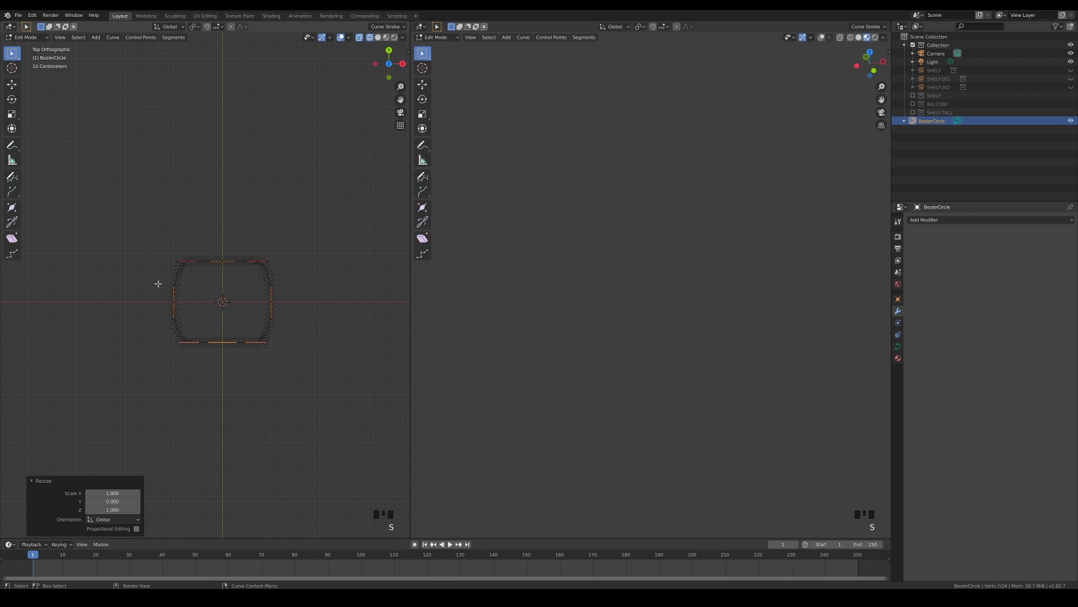
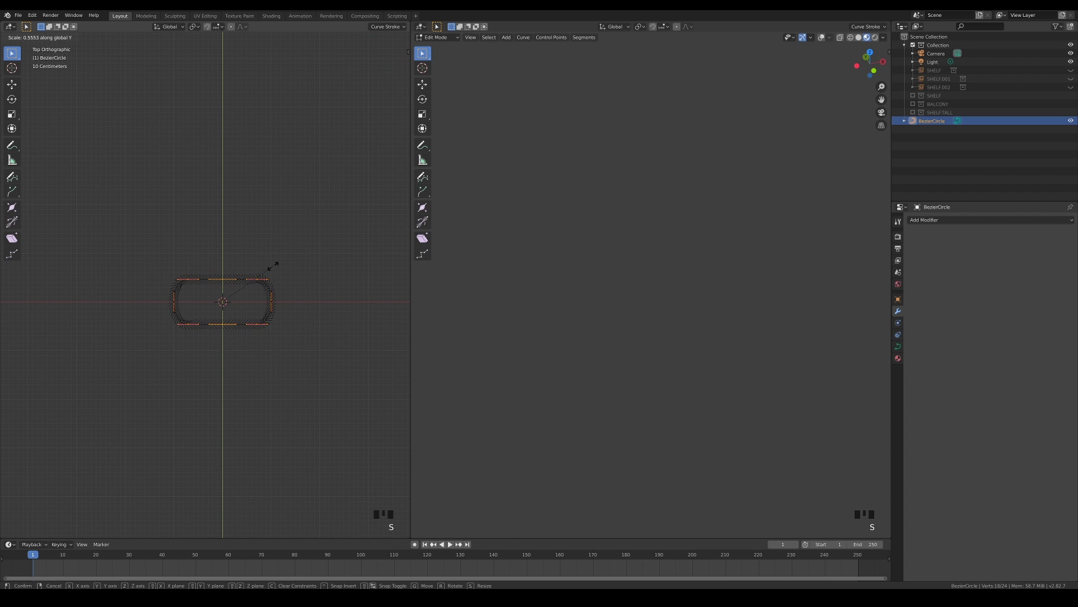
Stretch the outline into an elongated link shape and return to Object Mode.
{"action": "scroll", "scroll_direction": "up", "scroll_amount": 3}
{"action": "key", "text": "s"}
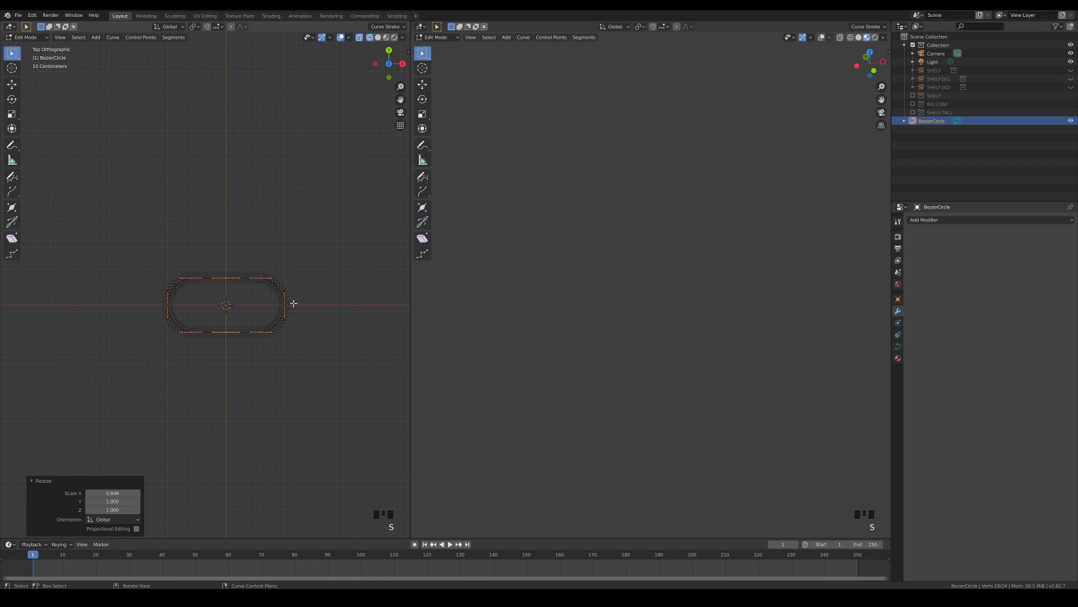
{"action": "key", "text": "Tab"}
{"action": "left_click", "coordinate": [900, 346]}
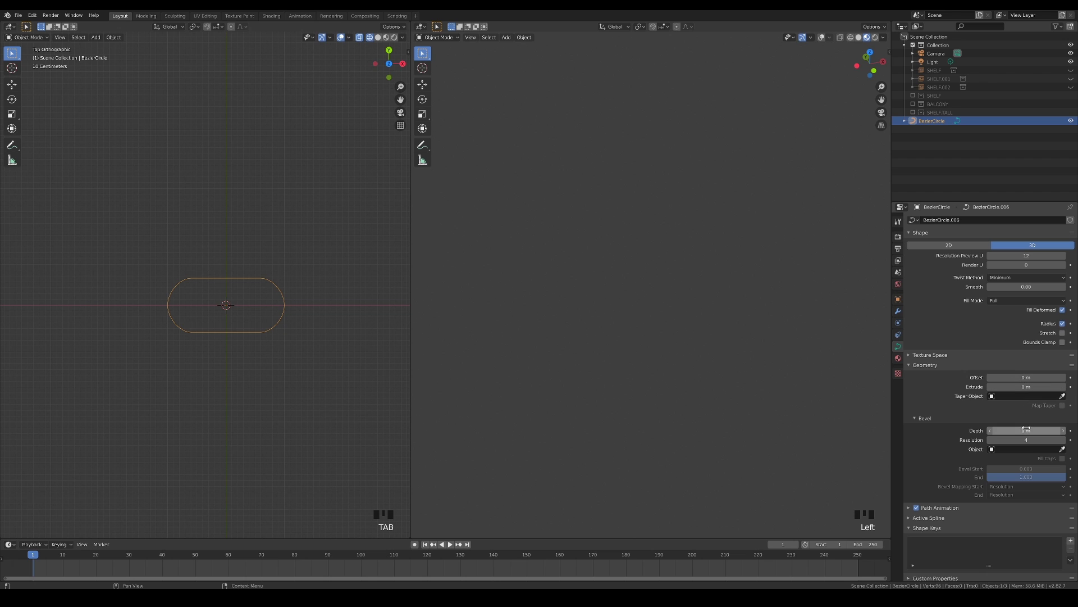
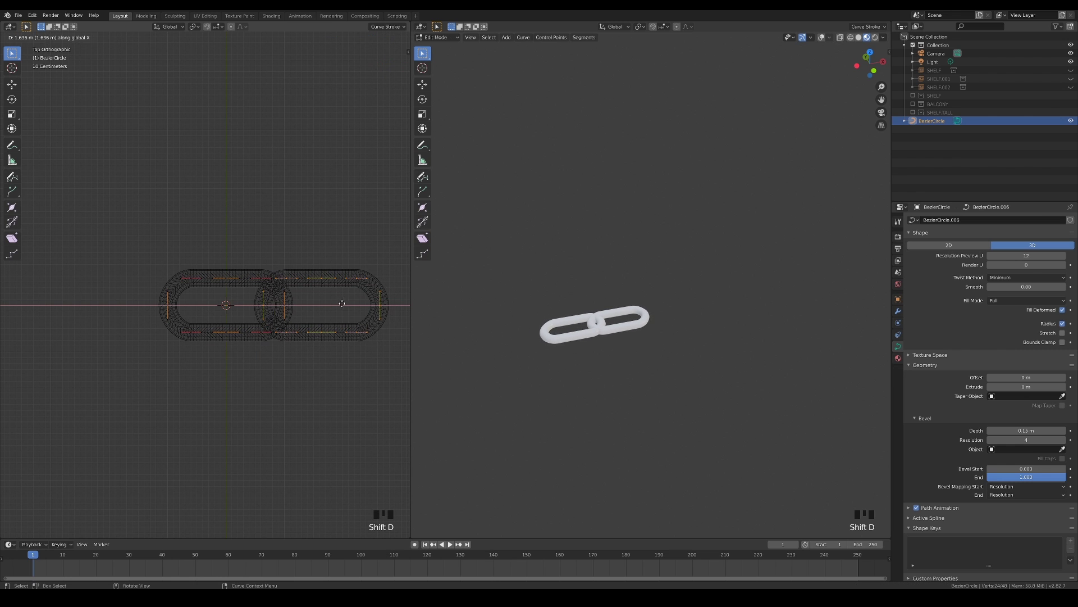
Rotate the duplicated link 90° on X so it interlocks with the first, then leave Edit Mode.
{"action": "key", "text": "KP_3"}
{"action": "key", "text": "r"}
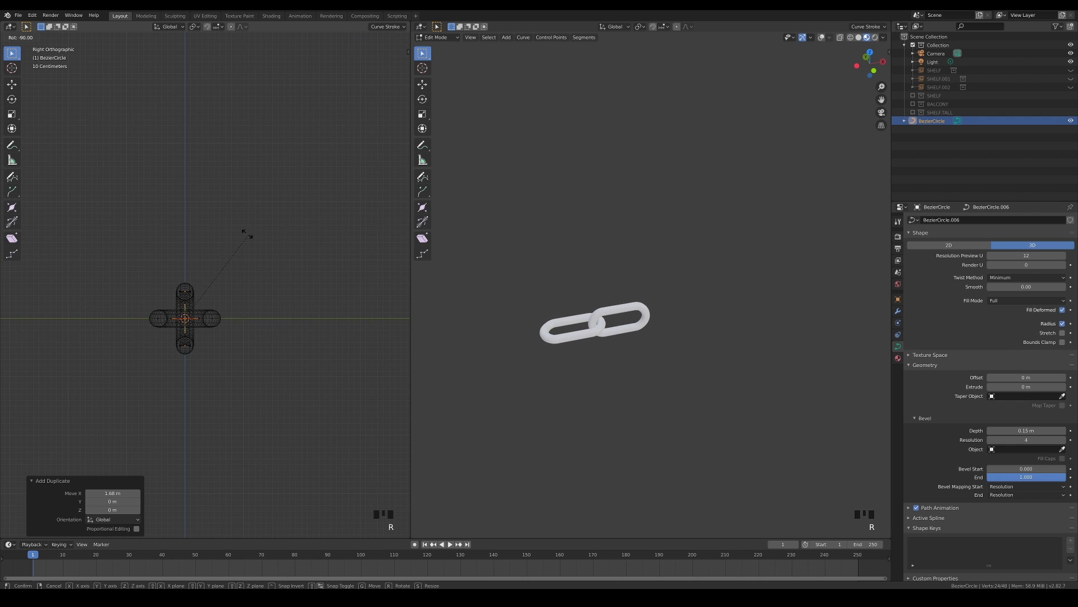
{"action": "key", "text": "Tab"}
{"action": "left_click_drag", "start_coordinate": [233, 322], "coordinate": [281, 331]}
Add an Array modifier and raise its Count so the link pair repeats into a long chain.
{"action": "scroll", "scroll_direction": "down", "scroll_amount": 3}
{"action": "left_click", "coordinate": [904, 311]}
{"action": "scroll", "scroll_direction": "down", "scroll_amount": 3}
{"action": "left_click_drag", "start_coordinate": [931, 223], "coordinate": [728, 318]}
{"action": "scroll", "scroll_direction": "up", "scroll_amount": 3}
{"action": "left_click_drag", "start_coordinate": [726, 356], "coordinate": [718, 358]}
{"action": "scroll", "scroll_direction": "up", "scroll_amount": 3}
{"action": "left_click_drag", "start_coordinate": [732, 380], "coordinate": [764, 361]}
{"action": "scroll", "scroll_direction": "down", "scroll_amount": 3}
{"action": "scroll", "scroll_direction": "down", "scroll_amount": 3}
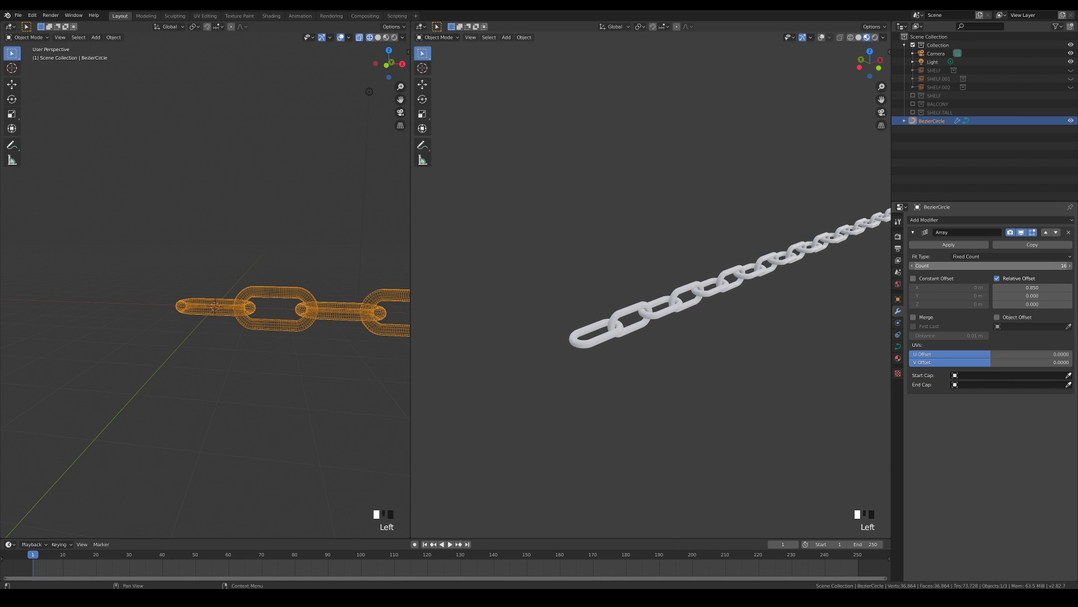
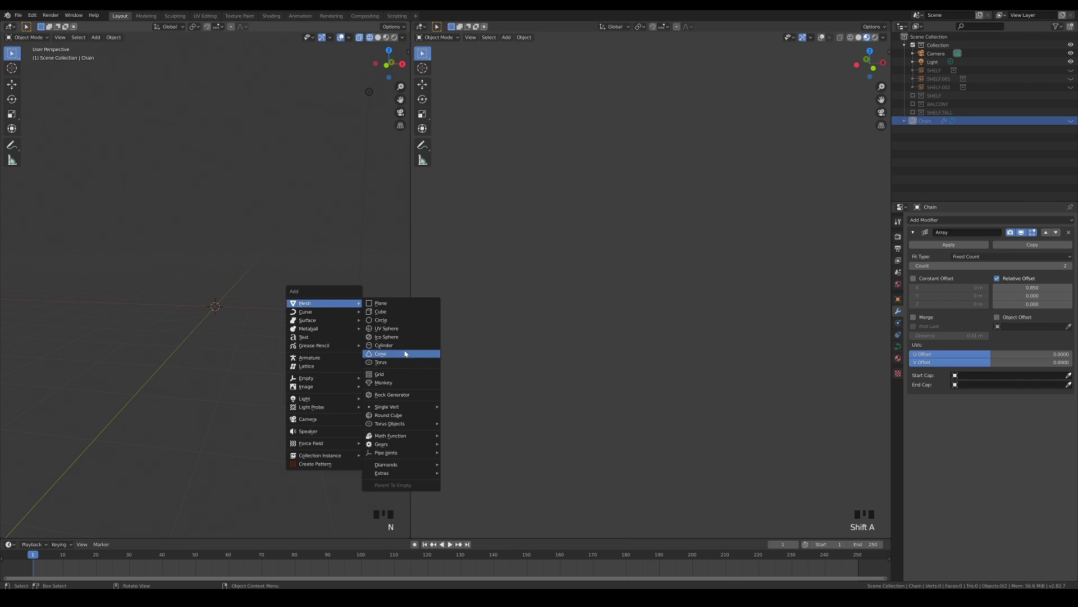
Add a cylinder and give it two loop cuts spread apart toward top and bottom.
{"action": "key", "text": "shift+a"}
{"action": "key", "text": "Tab"}
{"action": "middle_click", "coordinate": [264, 333]}
{"action": "key", "text": "ctrl+r"}
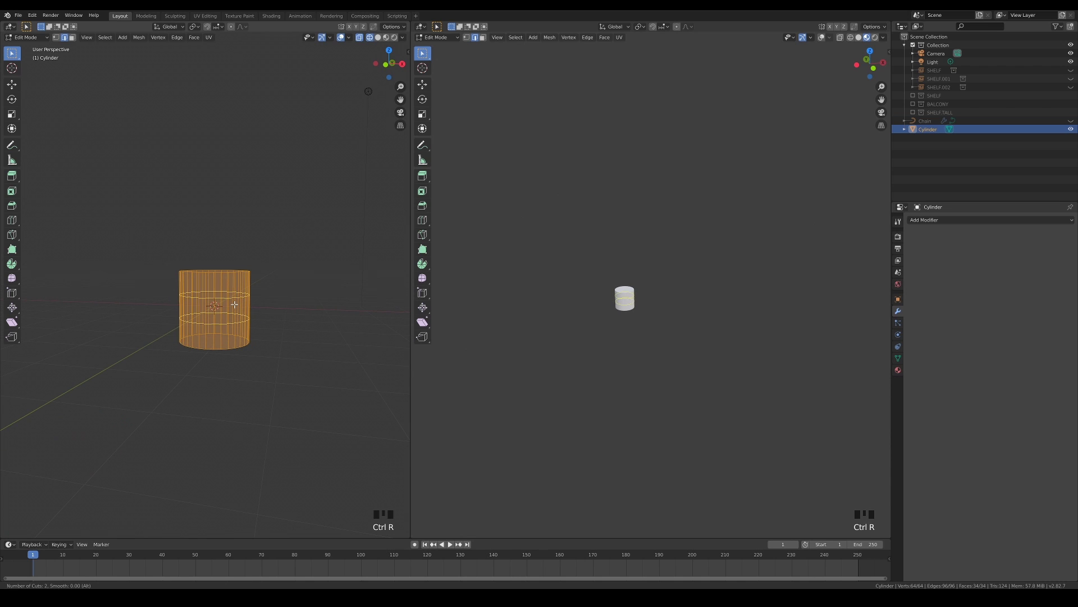
{"action": "key", "text": "s"}
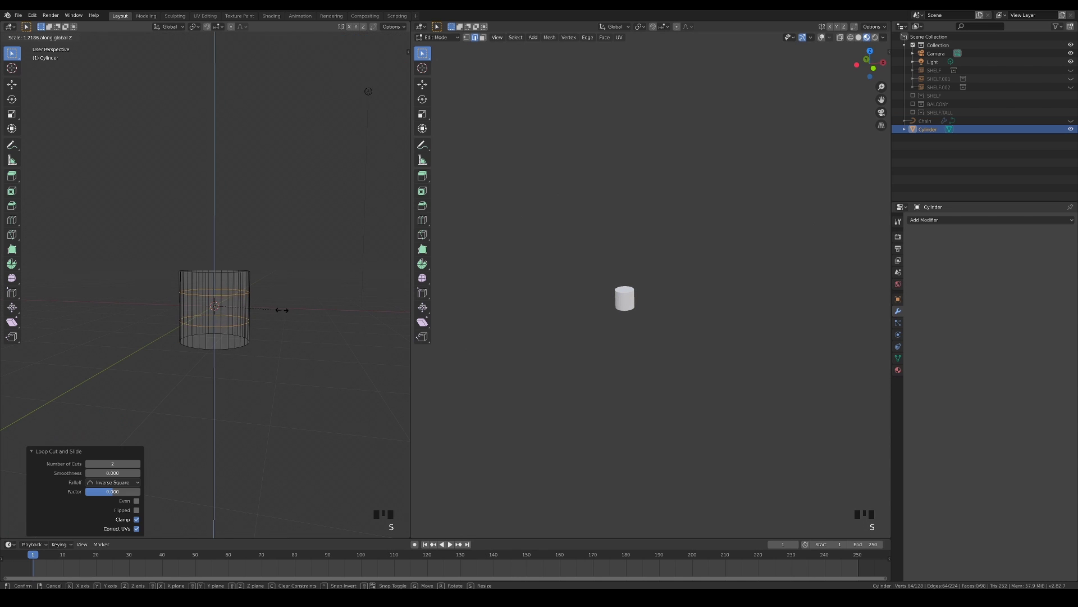
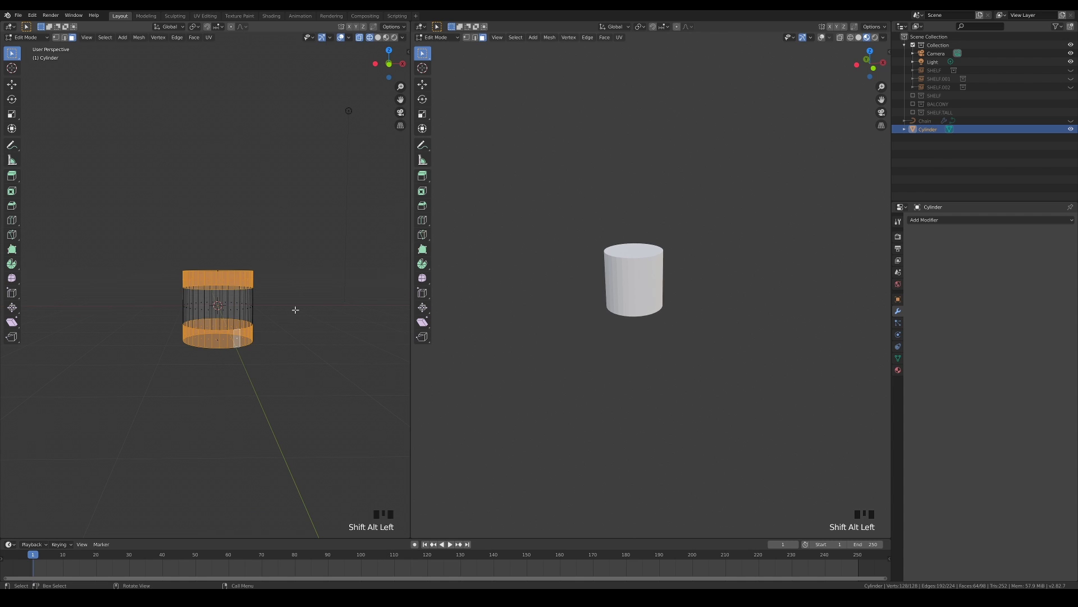
Extrude the top and bottom bands into flanges and widen the whole spool.
{"action": "key", "text": "alt+e"}
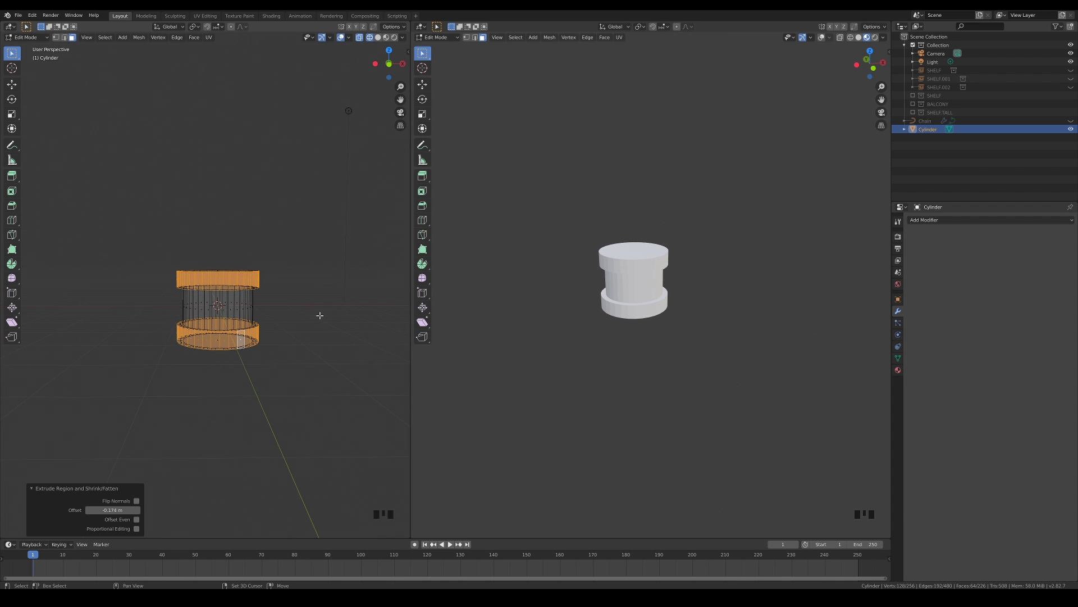
{"action": "key", "text": "a"}
{"action": "key", "text": "s"}
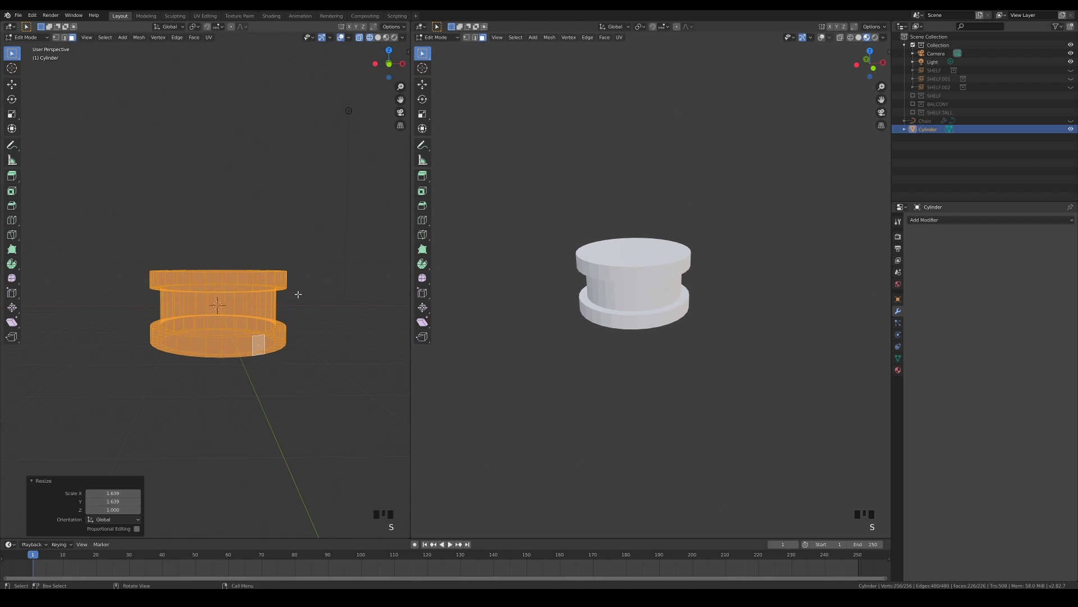
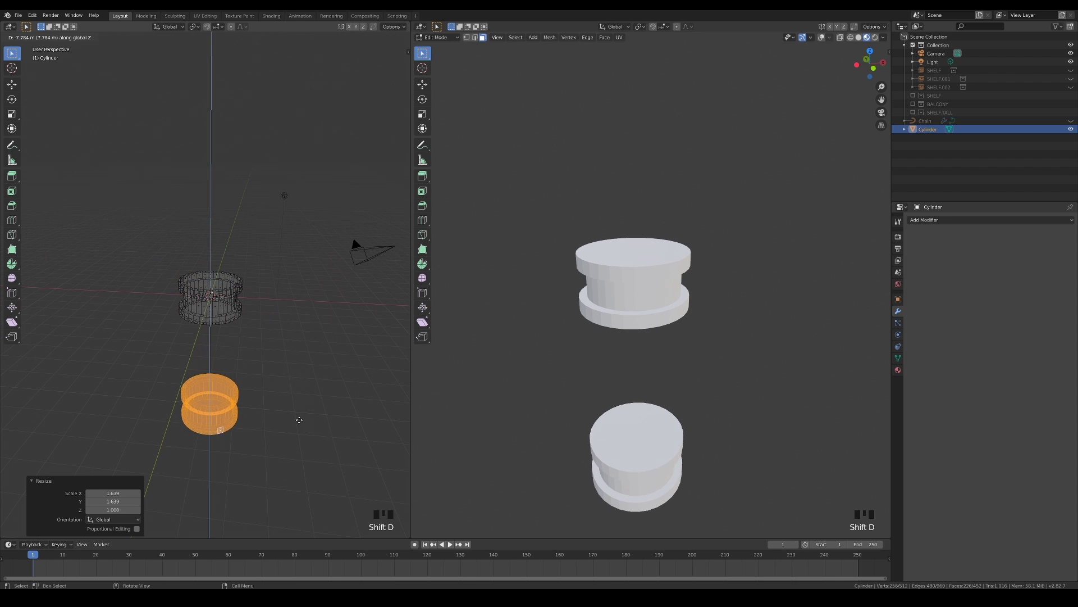
Scale the spool copy up, lower it on Z and widen it without adding height into a low ring.
{"action": "key", "text": "KP_1"}
{"action": "scroll", "scroll_direction": "down", "scroll_amount": 3}
{"action": "key", "text": "g"}
{"action": "key", "text": "s"}
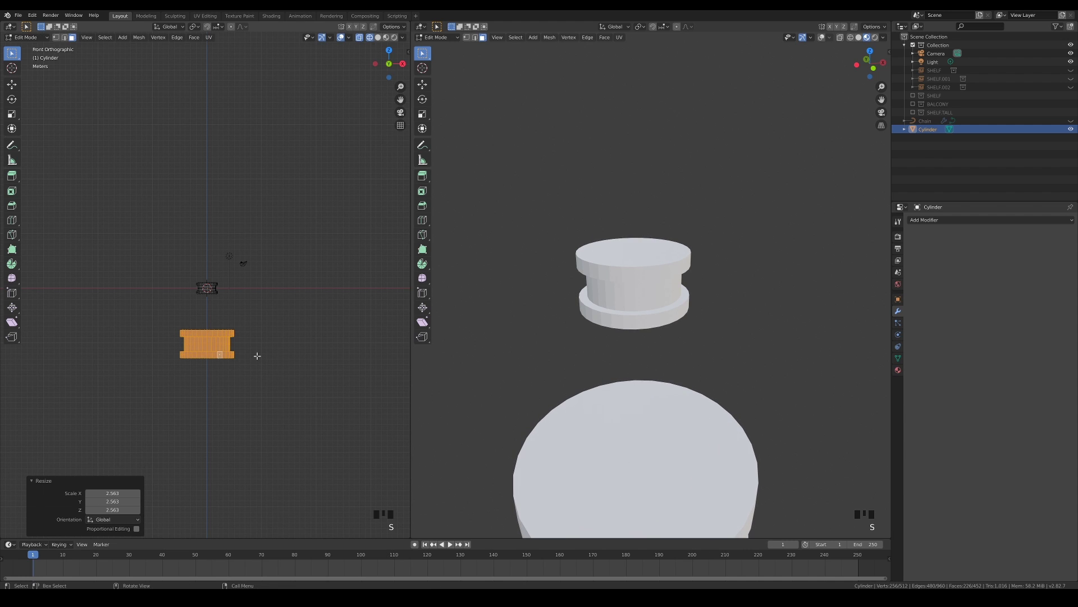
{"action": "key", "text": "g"}
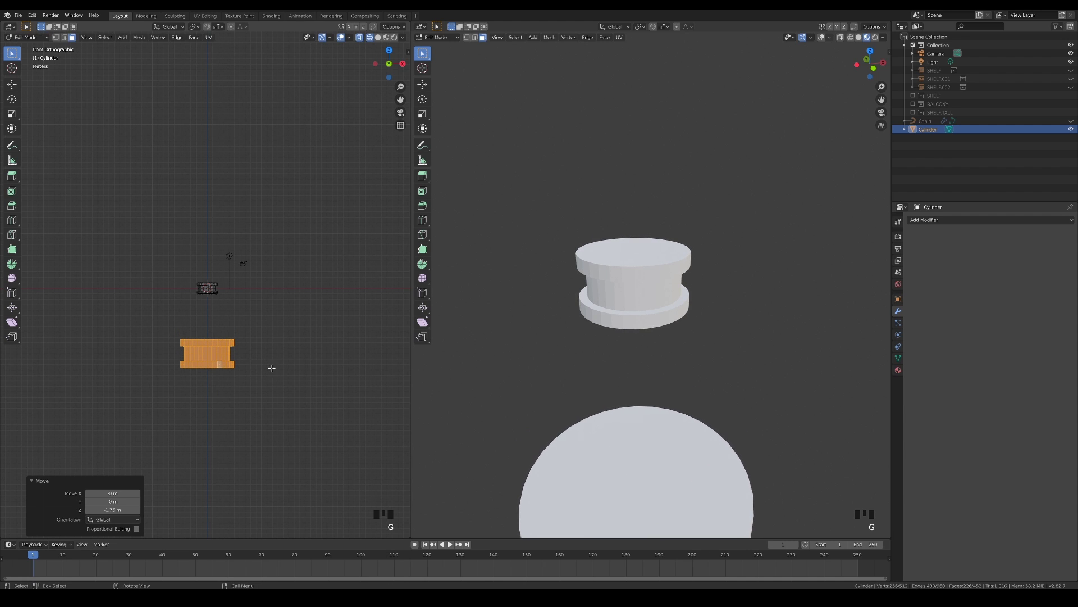
{"action": "key", "text": "s"}
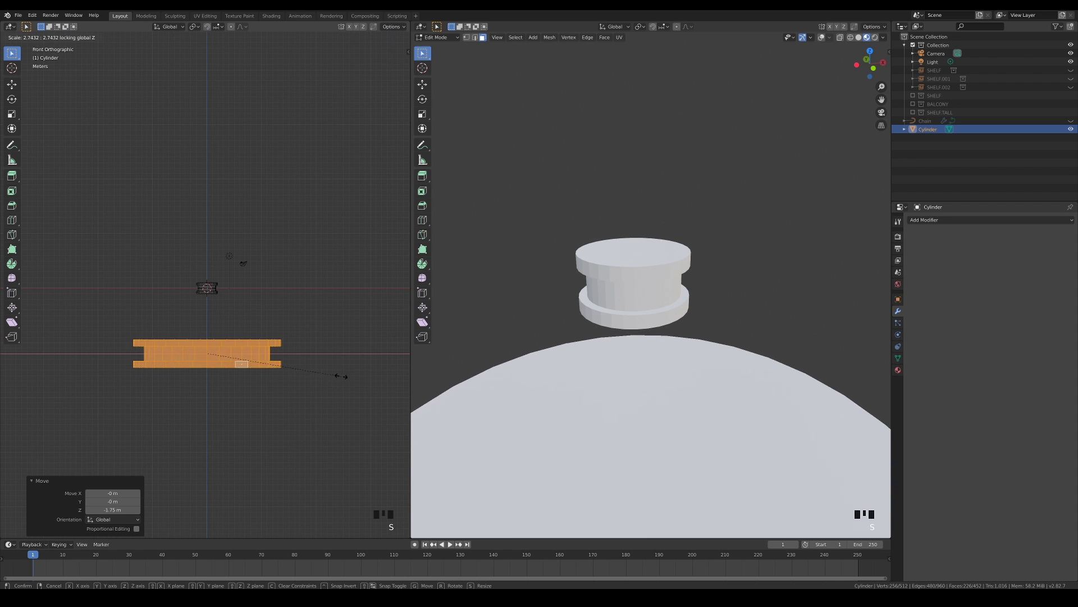
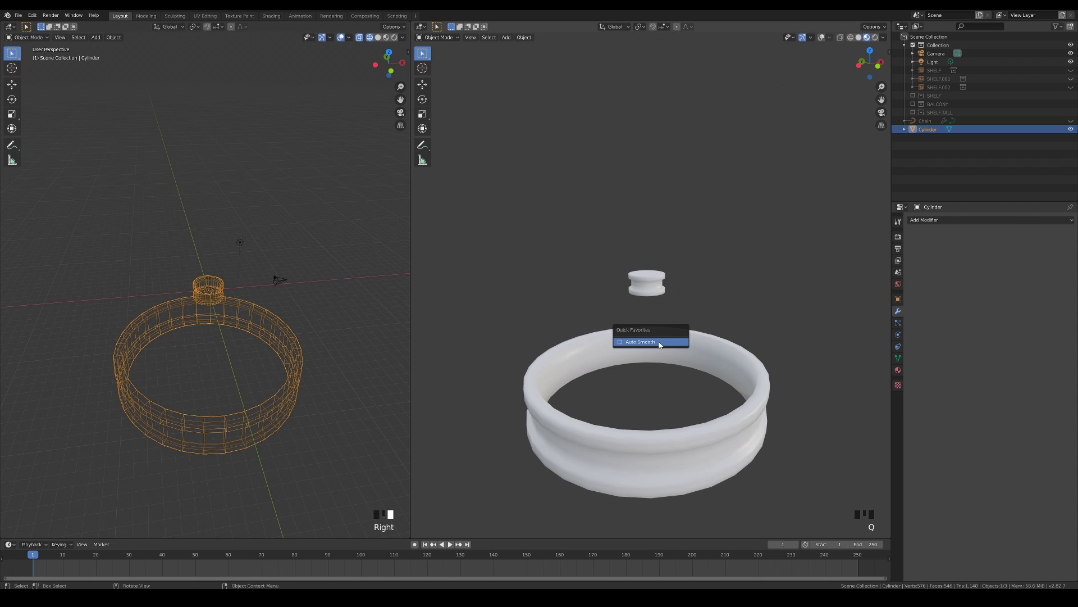
Add a small cylinder in Edit Mode and move it out beyond the ring's edge.
{"action": "scroll", "scroll_direction": "down", "scroll_amount": 3}
{"action": "left_click_drag", "start_coordinate": [727, 421], "coordinate": [241, 320]}
{"action": "key", "text": "KP_7"}
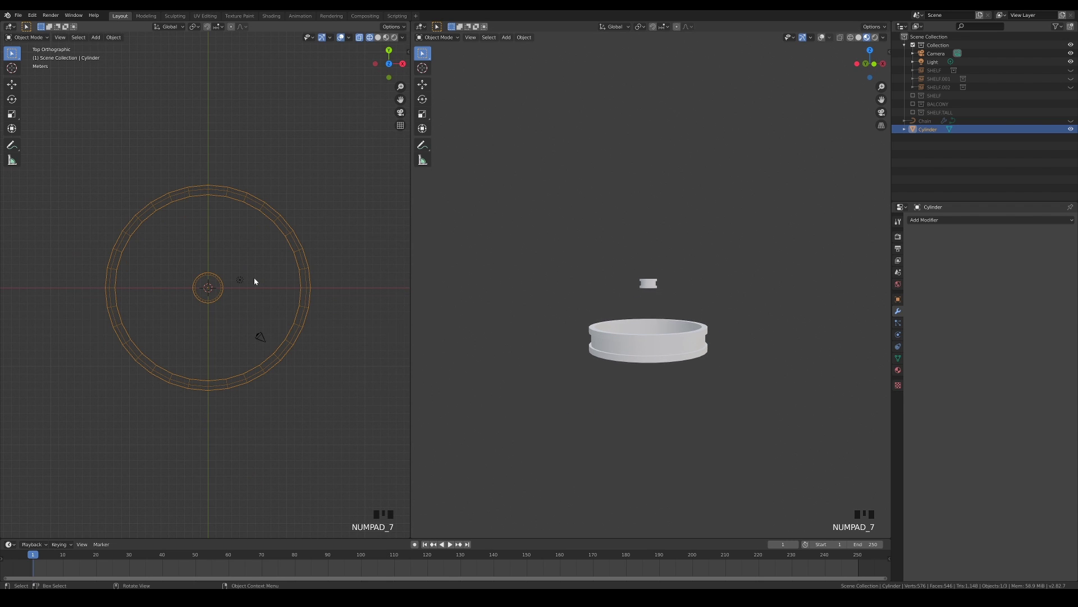
{"action": "key", "text": "Tab"}
{"action": "key", "text": "shift+a"}
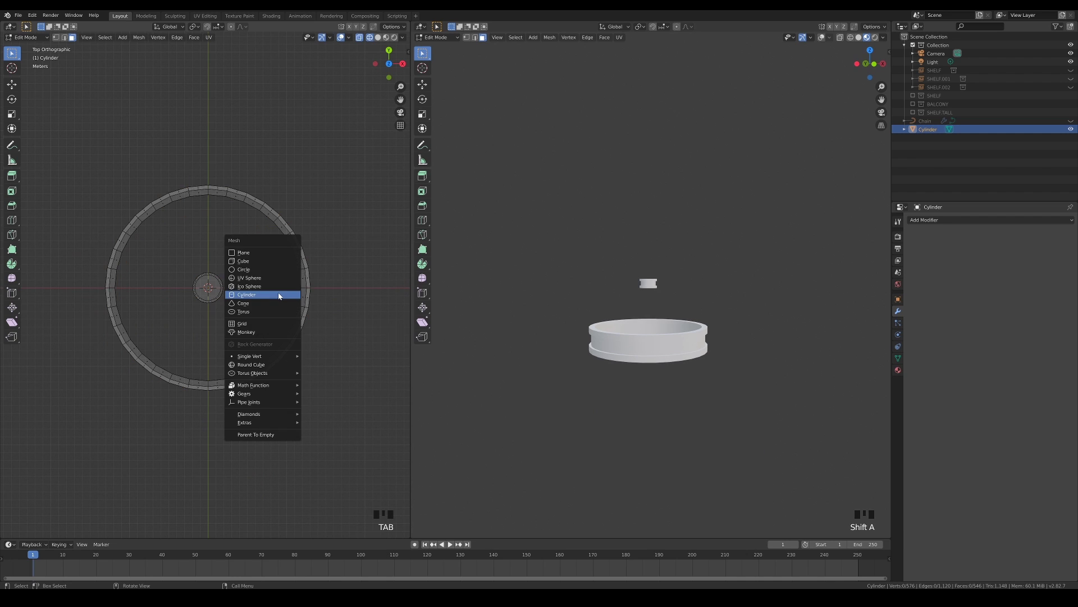
{"action": "key", "text": "g"}
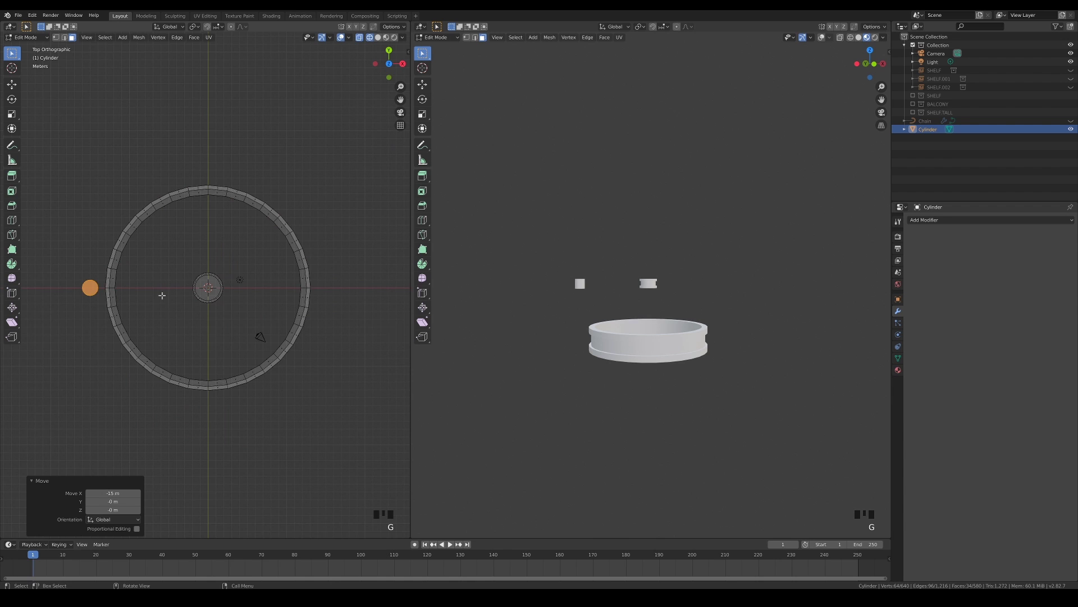
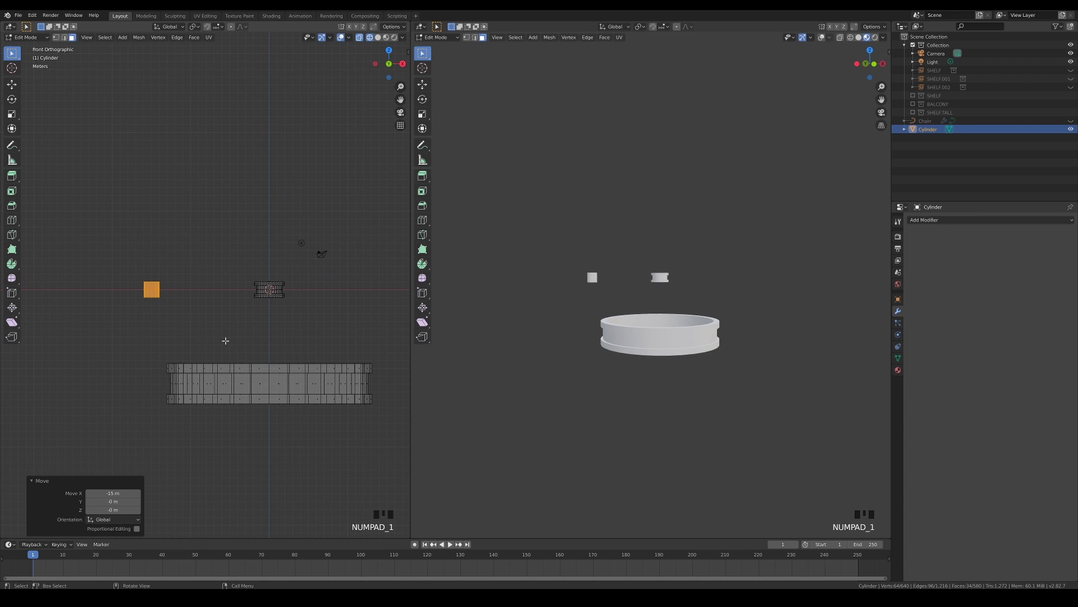
Lower the cylinder to ring level and extend its bottom face down into a long rod.
{"action": "key", "text": "g"}
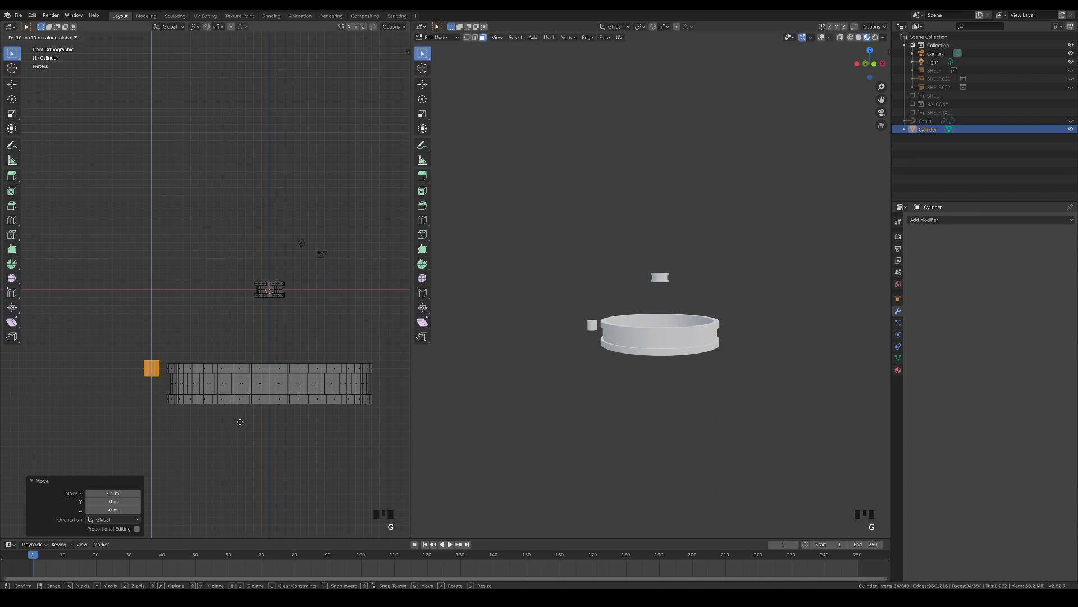
{"action": "left_click", "coordinate": [142, 371]}
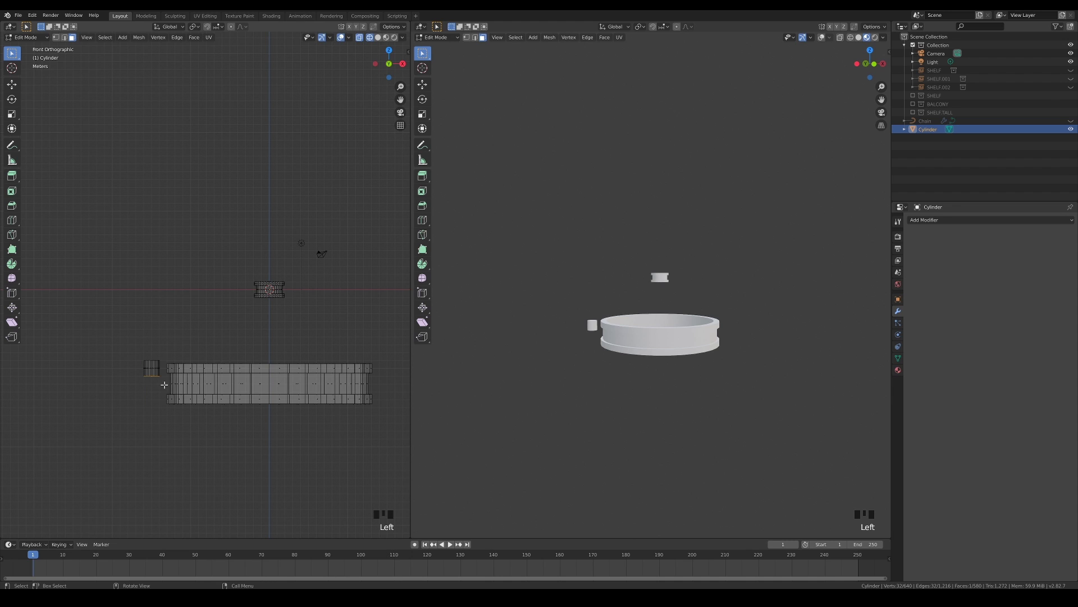
{"action": "key", "text": "g"}
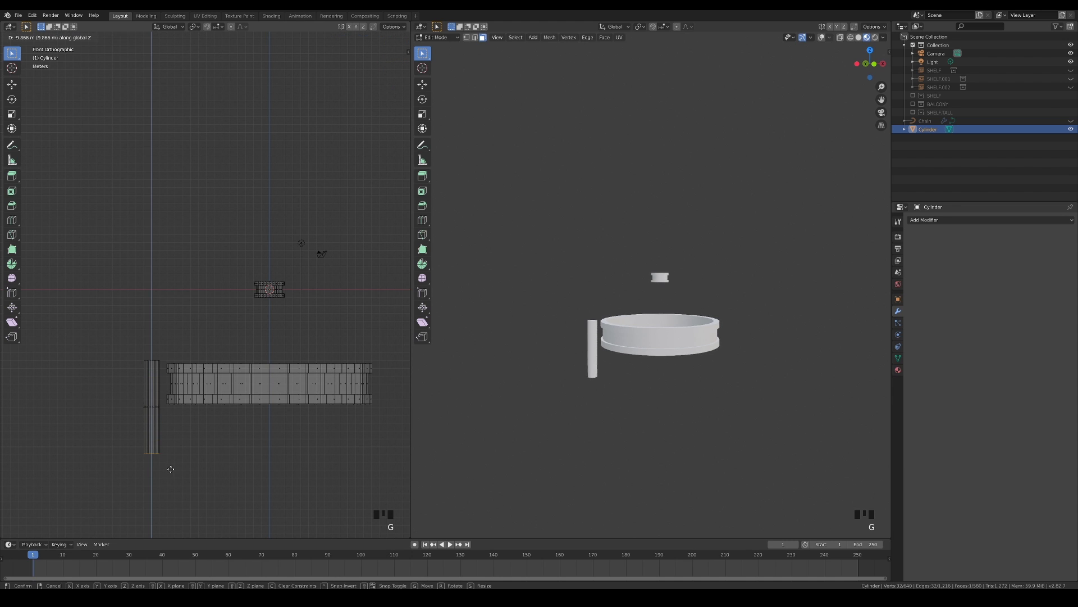
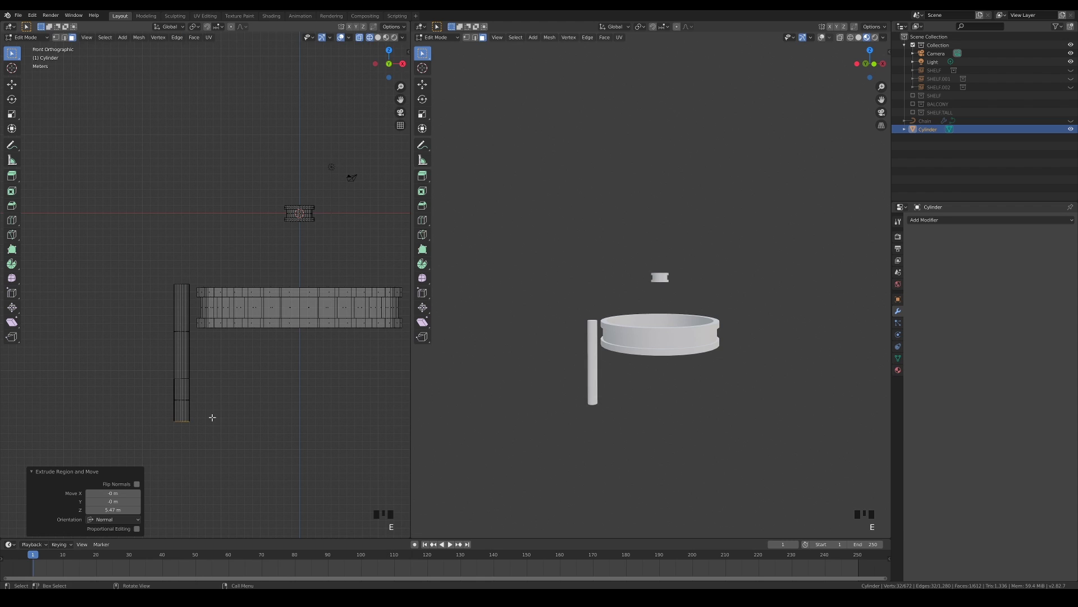
Taper the rod tip to a point and extrude a widened head at the top.
{"action": "key", "text": "s"}
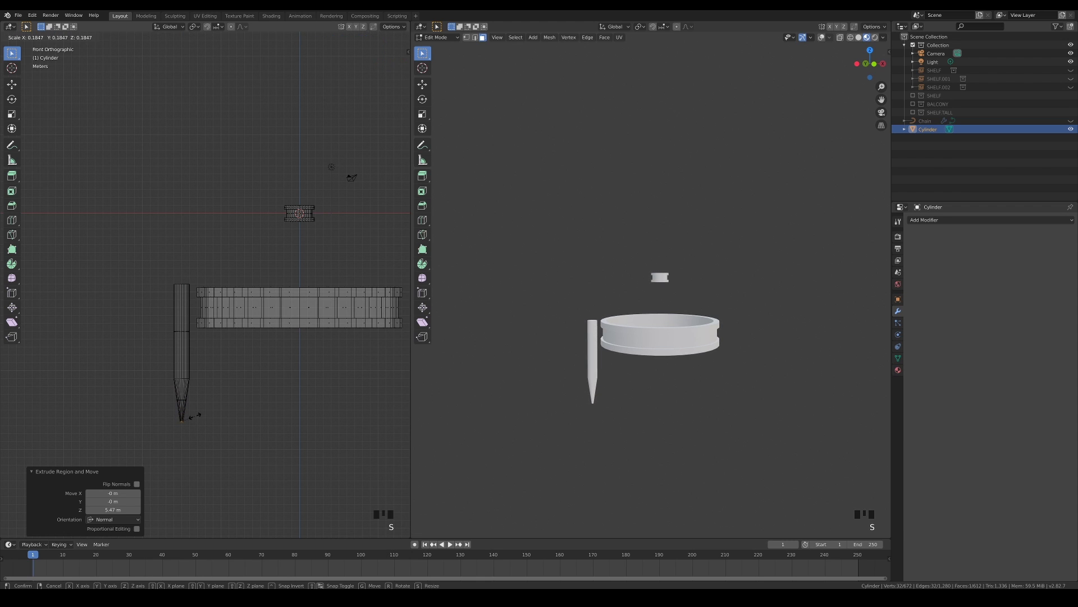
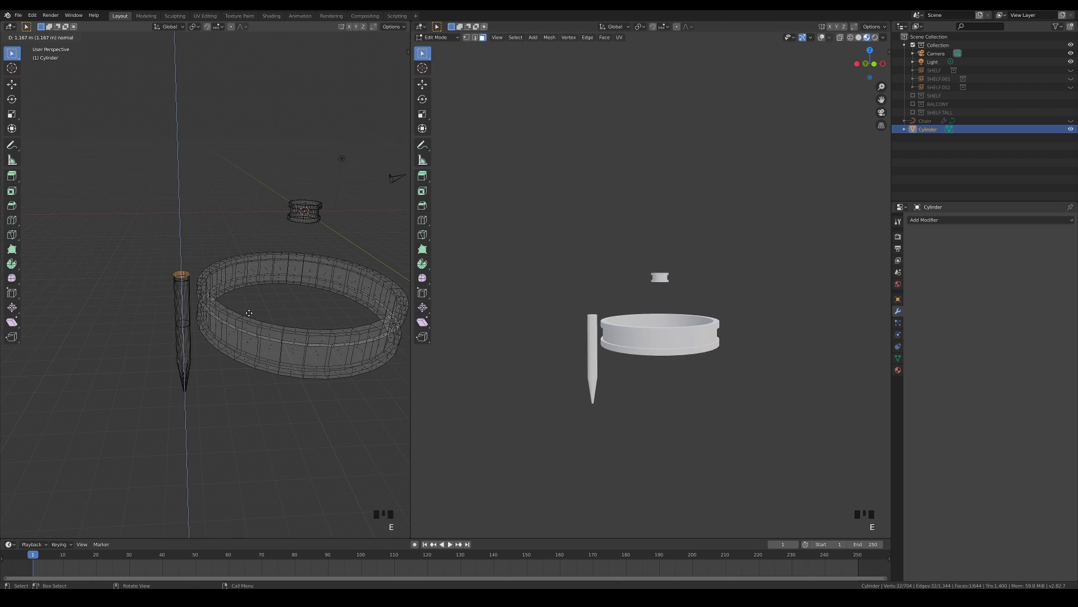
{"action": "key", "text": "s"}
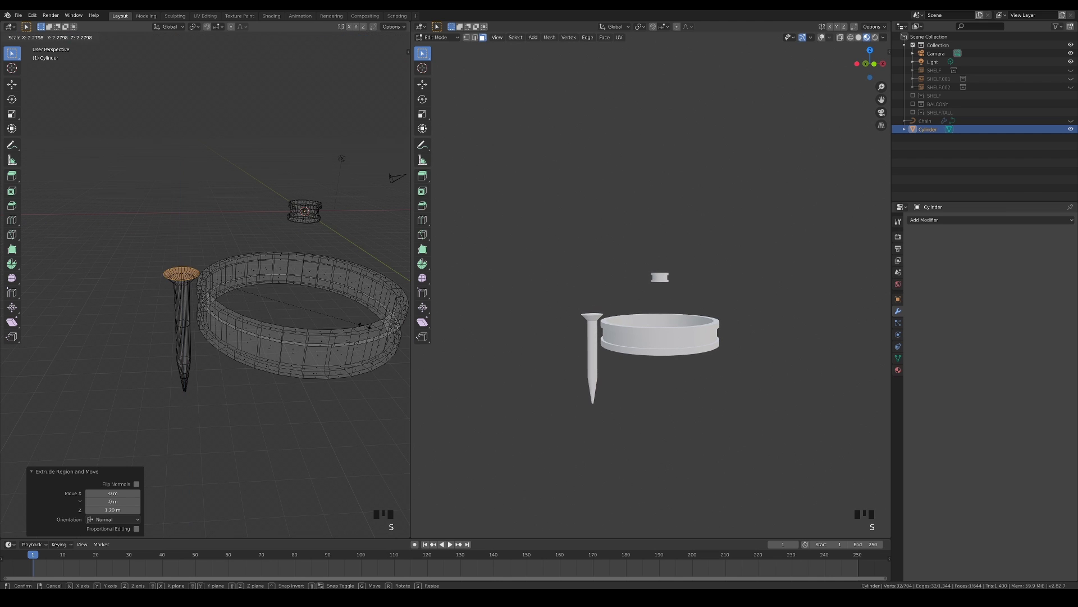
{"action": "left_click_drag", "start_coordinate": [276, 327], "coordinate": [297, 320]}
{"action": "key", "text": "e"}
{"action": "left_click_drag", "start_coordinate": [285, 335], "coordinate": [192, 323]}
{"action": "key", "text": "Tab"}
Thin the whole nail and flatten its head.
{"action": "key", "text": "KP_7"}
{"action": "left_click_drag", "start_coordinate": [743, 342], "coordinate": [177, 277]}
{"action": "key", "text": "Tab"}
{"action": "scroll", "scroll_direction": "up", "scroll_amount": 3}
{"action": "key", "text": "l"}
{"action": "key", "text": "s"}
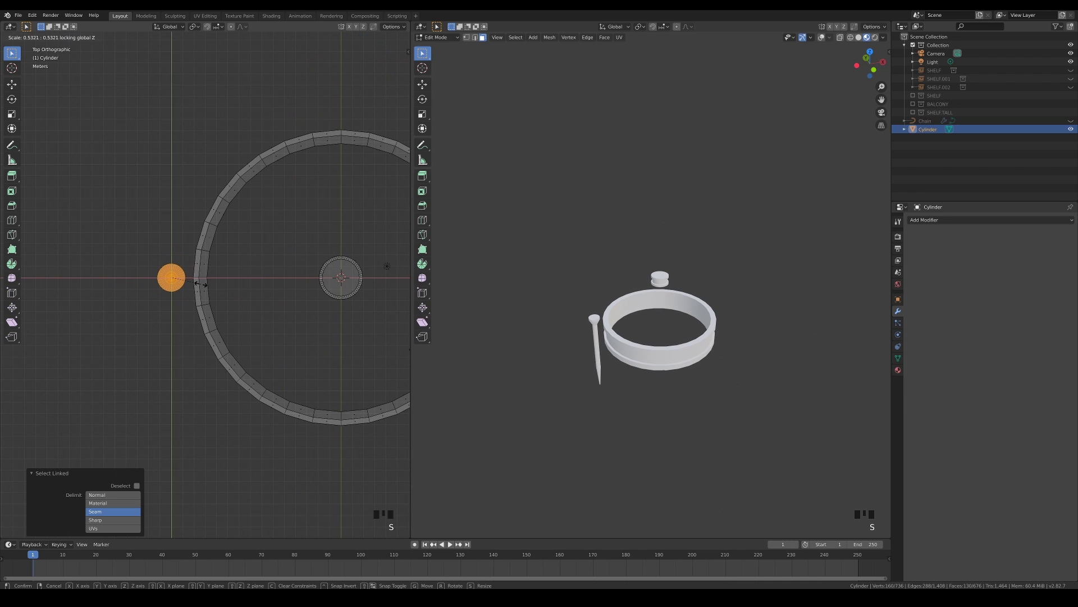
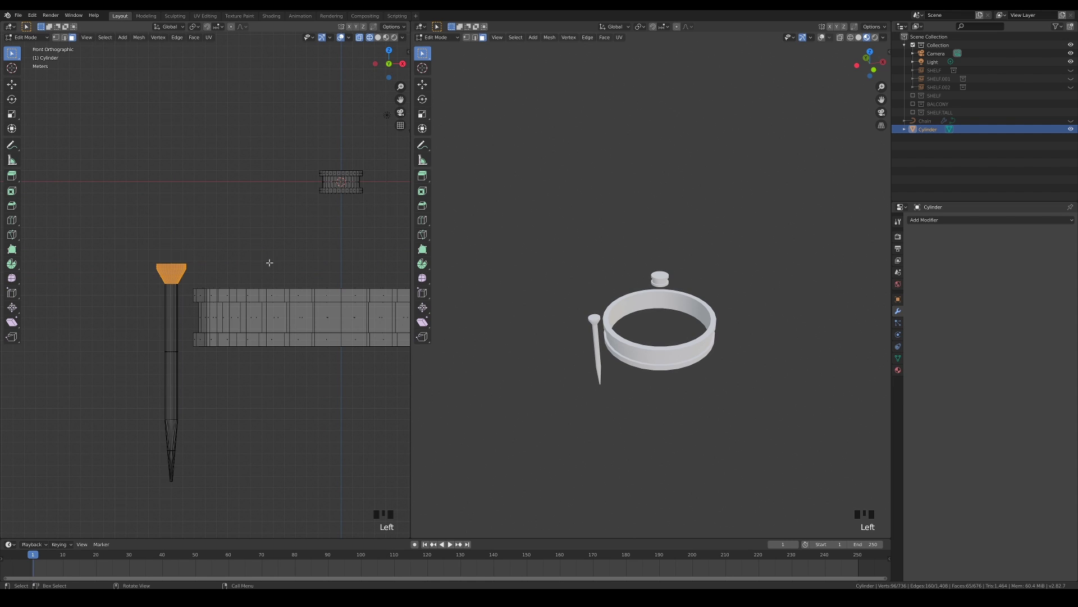
{"action": "key", "text": "s"}
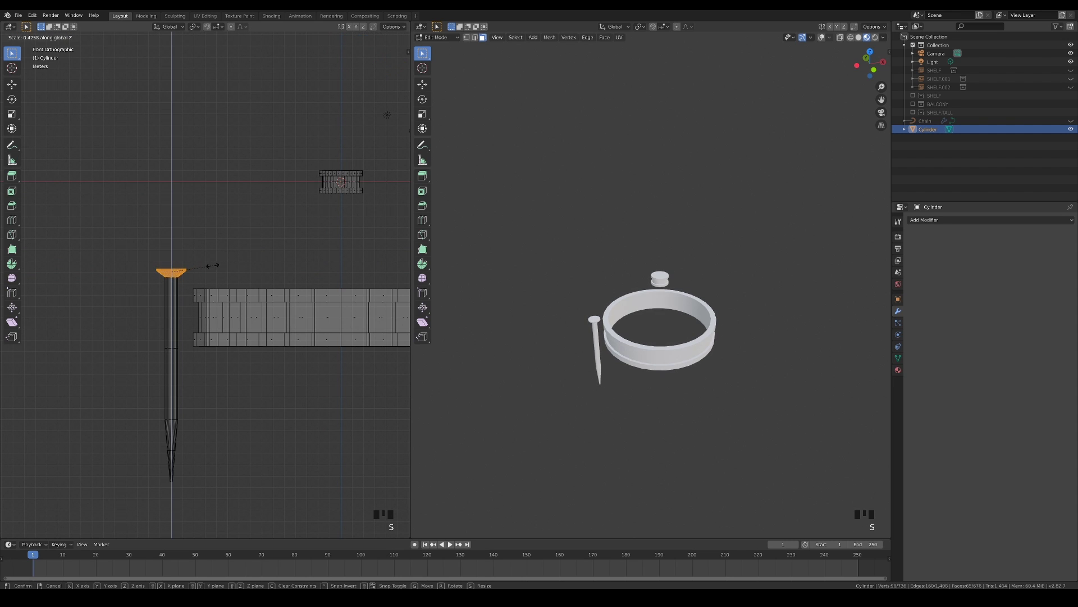
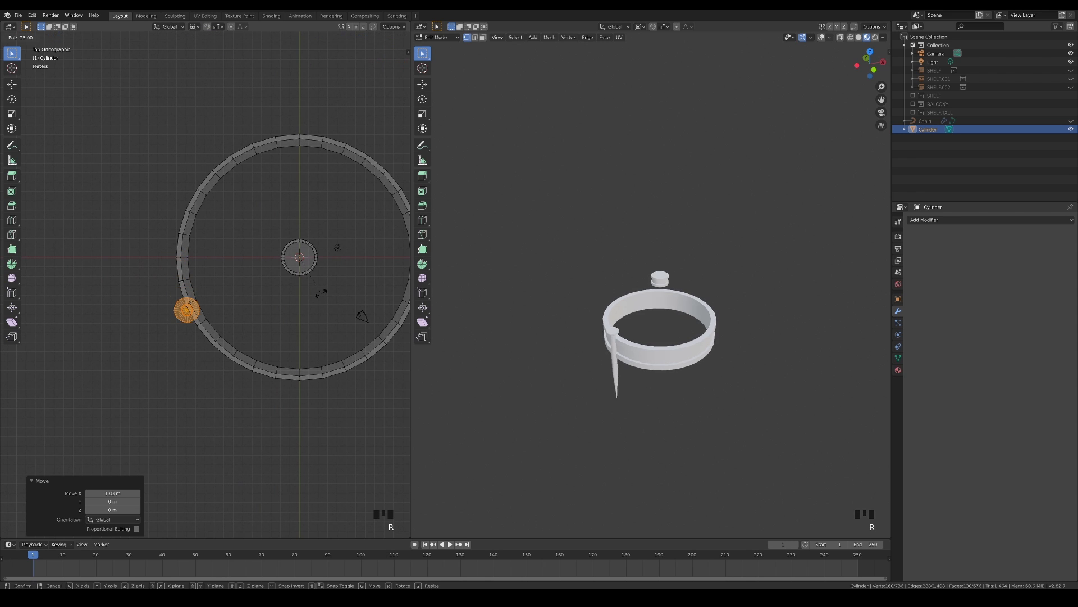
Duplicate the nail rotated 45° and add a two-axis Mirror modifier for eight nails around the ring.
{"action": "key", "text": "shift+d"}
{"action": "key", "text": "r"}
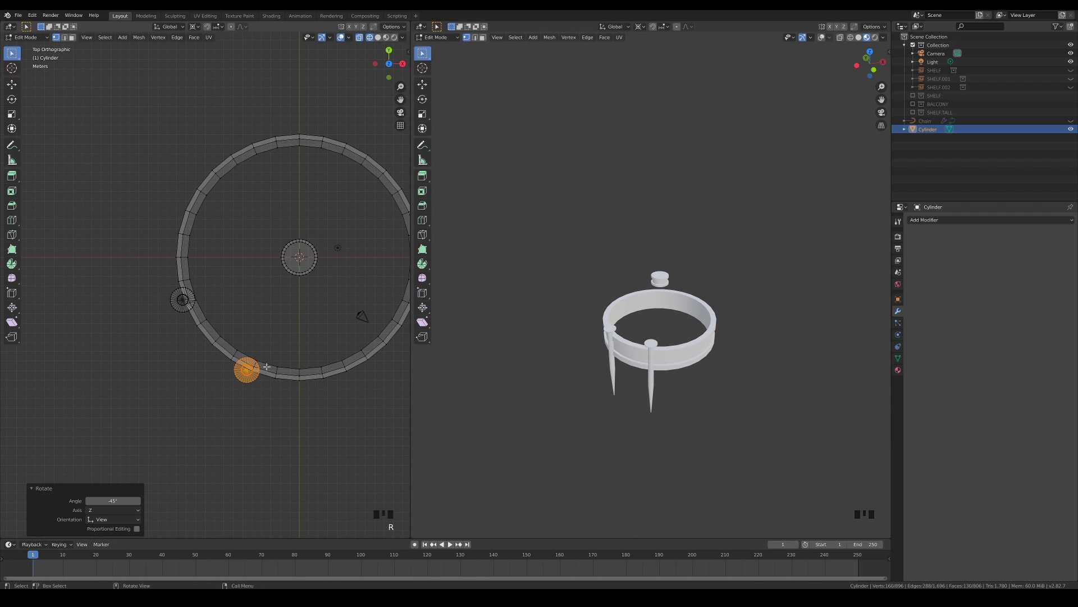
{"action": "key", "text": "Tab"}
{"action": "left_click_drag", "start_coordinate": [938, 224], "coordinate": [330, 365]}
{"action": "left_click_drag", "start_coordinate": [330, 365], "coordinate": [918, 276]}
{"action": "left_click", "coordinate": [918, 277]}
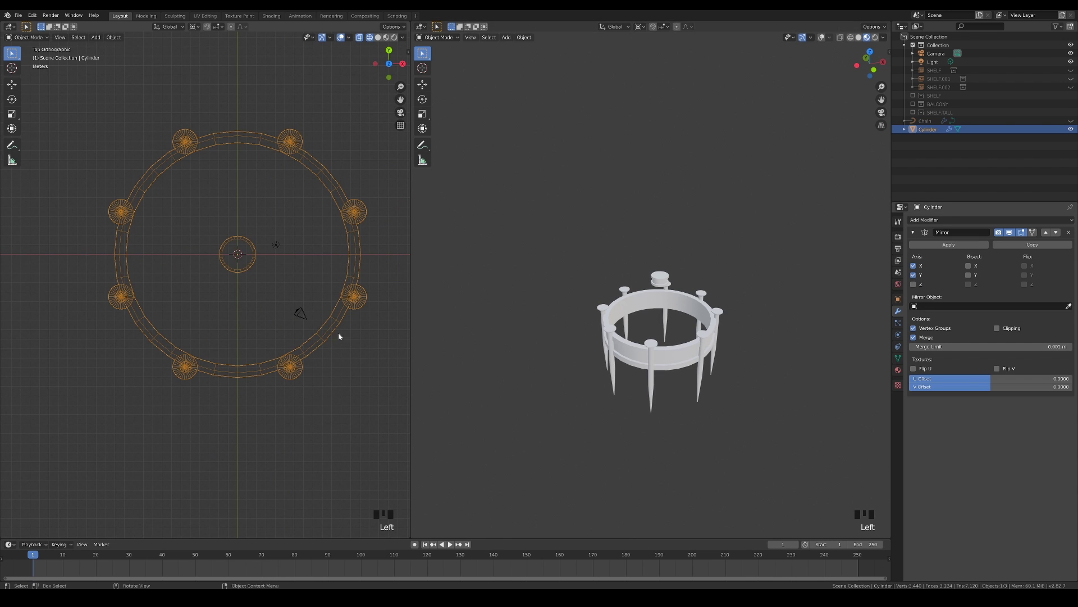
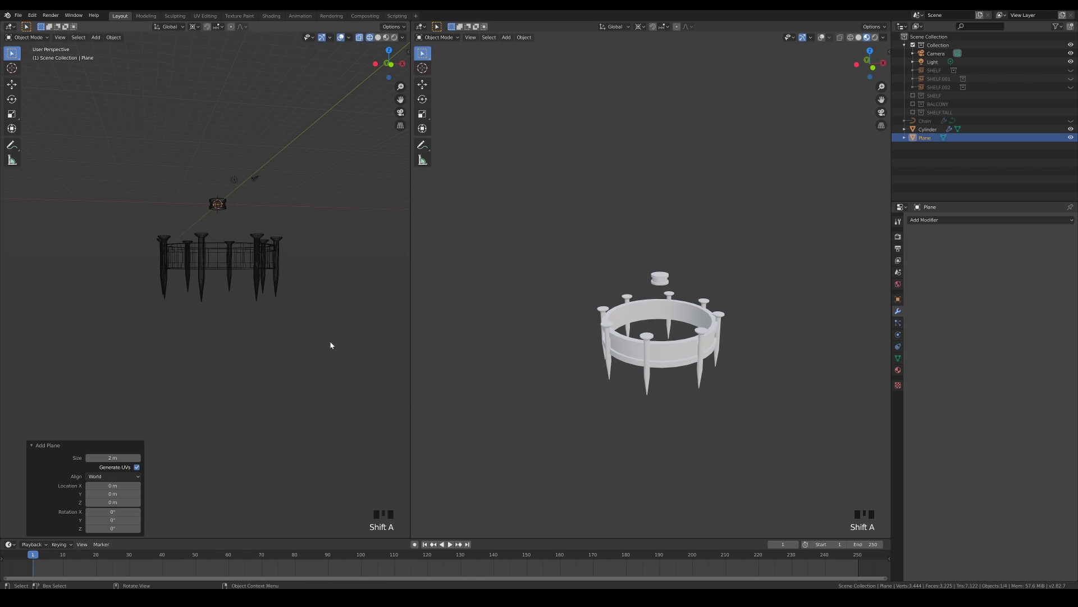
Move the new plane straight up on Z to the ring's height in front view.
{"action": "key", "text": "KP_1"}
{"action": "key", "text": "g"}
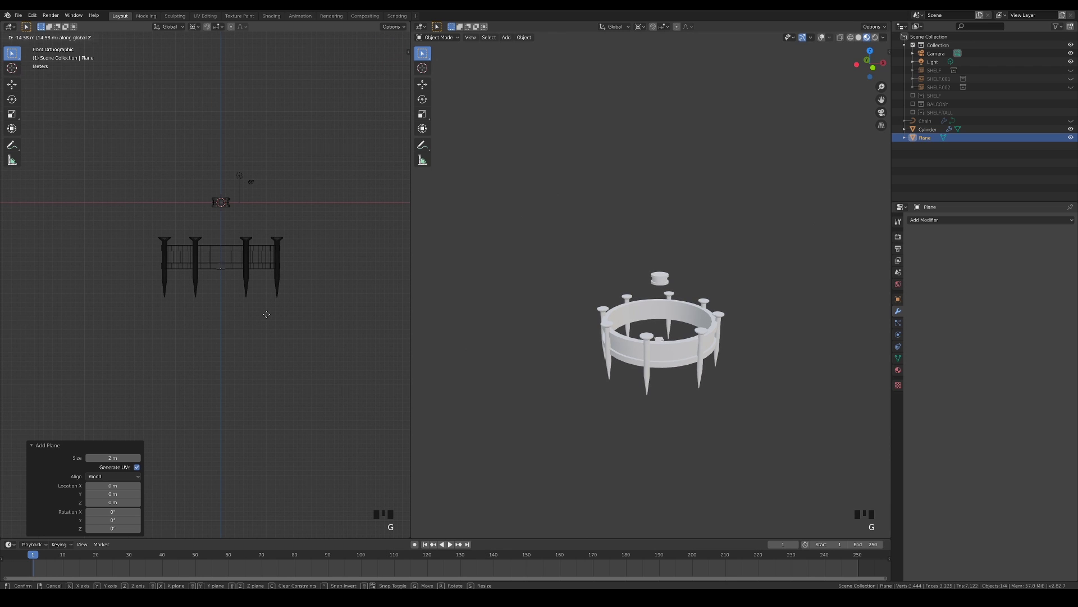
{"action": "scroll", "scroll_direction": "up", "scroll_amount": 3}
{"action": "left_click_drag", "start_coordinate": [275, 341], "coordinate": [269, 235]}
Merge the plane to a single vertex and place it beside a nail tip.
{"action": "key", "text": "Tab"}
{"action": "left_click", "coordinate": [229, 233]}
{"action": "key", "text": "g"}
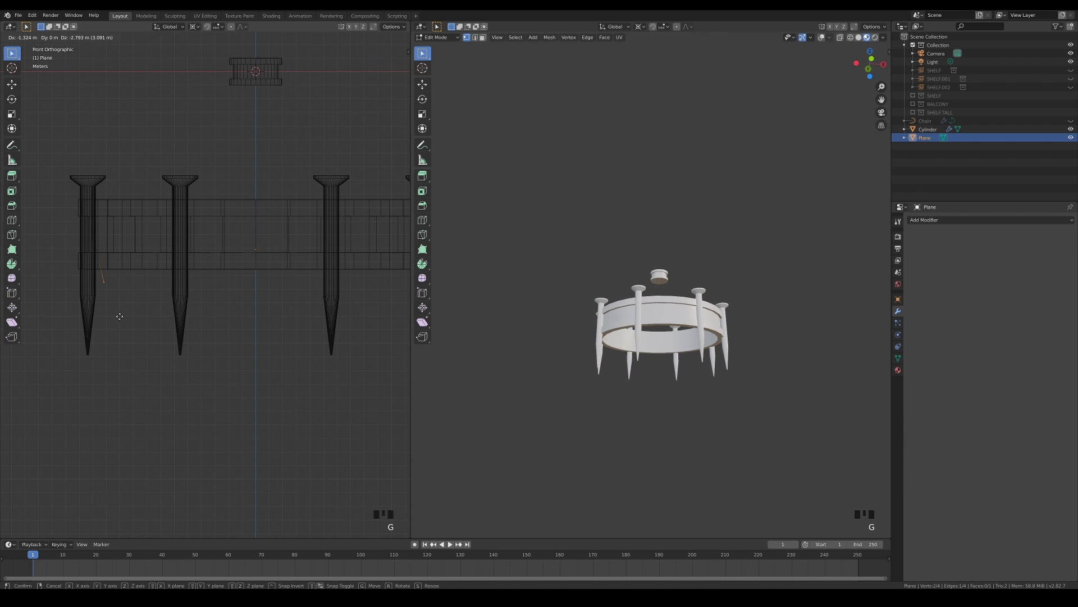
{"action": "key", "text": "e"}
Extrude vertex after vertex to draw a curling ornament line hanging below the ring.
{"action": "key", "text": "e"}
{"action": "key", "text": "e"}
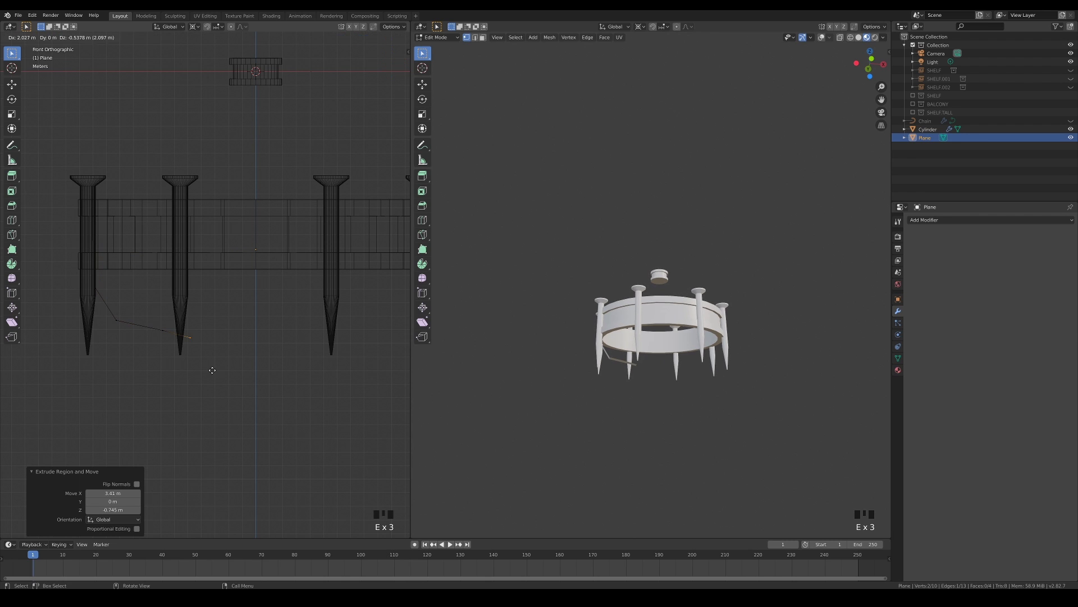
{"action": "key", "text": "e"}
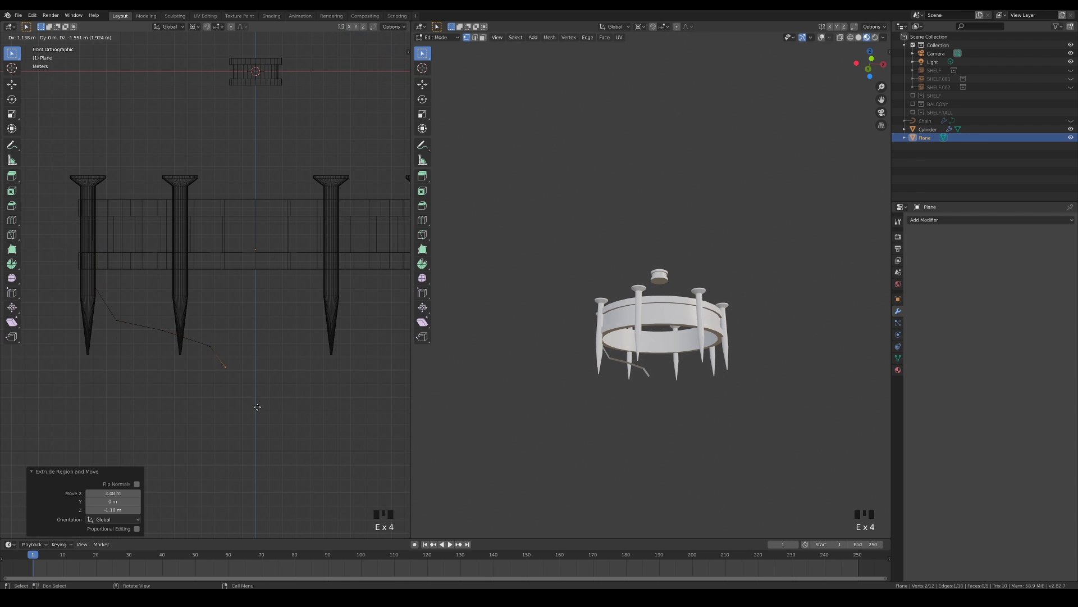
{"action": "key", "text": "e"}
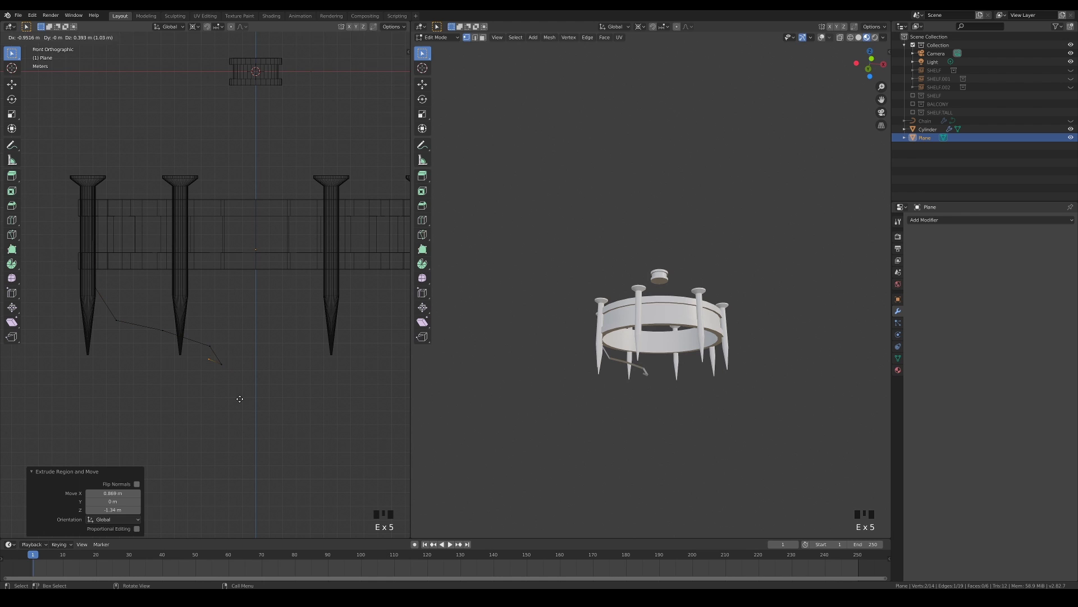
{"action": "key", "text": "e"}
{"action": "key", "text": "e"}
{"action": "key", "text": "e"}
{"action": "key", "text": "e"}
{"action": "key", "text": "e"}
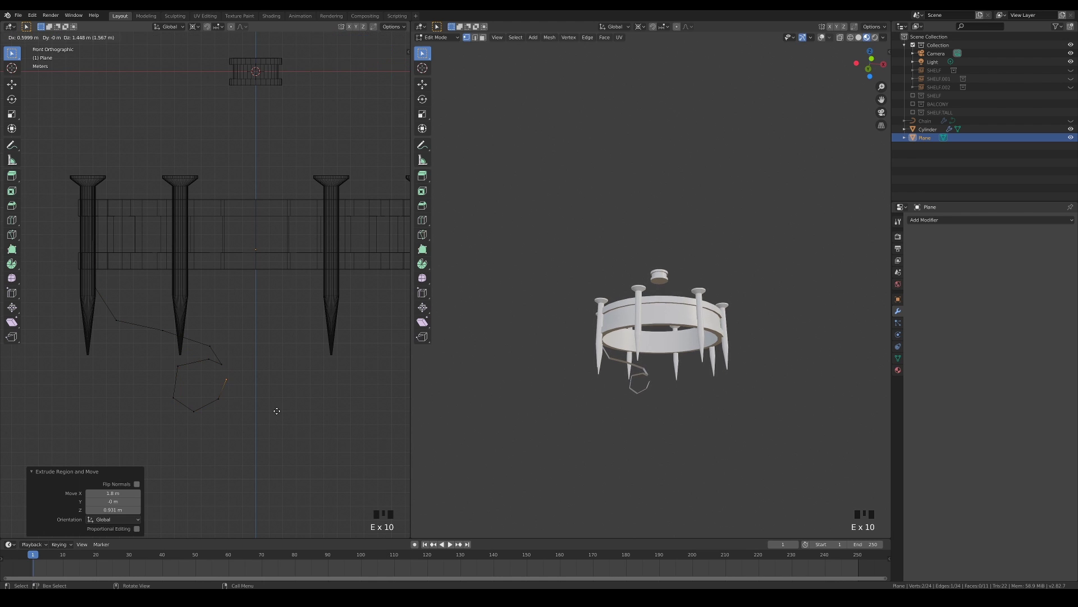
{"action": "key", "text": "e"}
{"action": "key", "text": "e"}
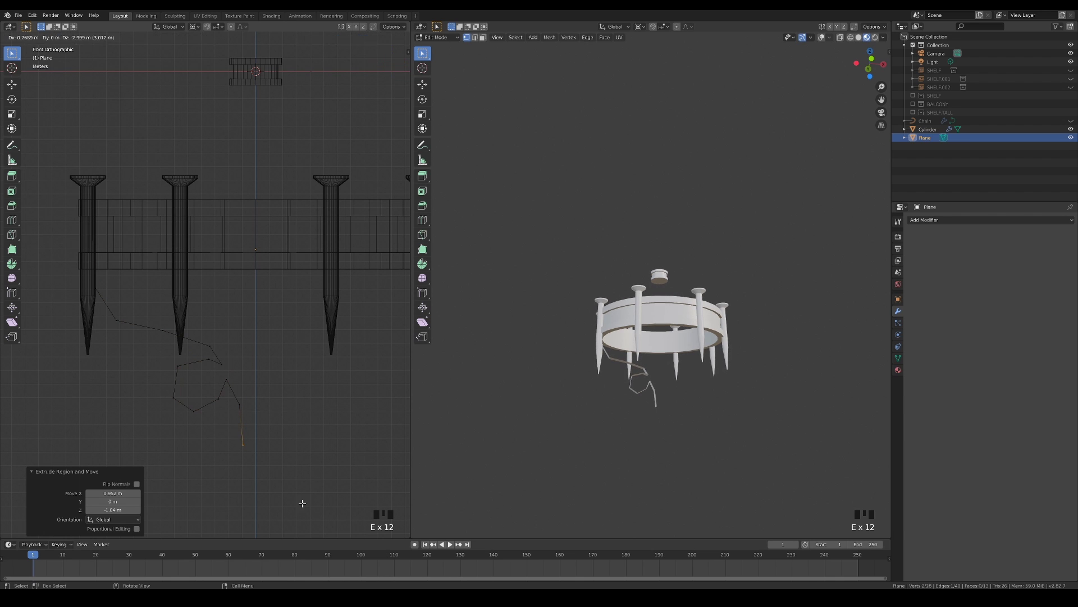
{"action": "key", "text": "e"}
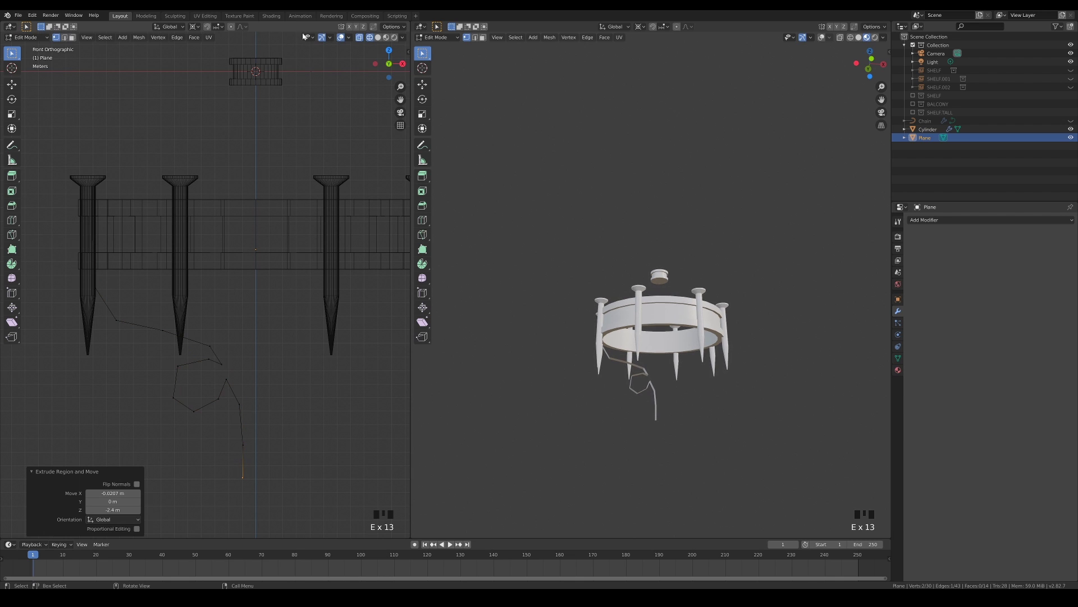
Adjust the point near the nail tip and return to Object Mode.
{"action": "left_click_drag", "start_coordinate": [275, 353], "coordinate": [327, 295]}
{"action": "scroll", "scroll_direction": "up", "scroll_amount": 3}
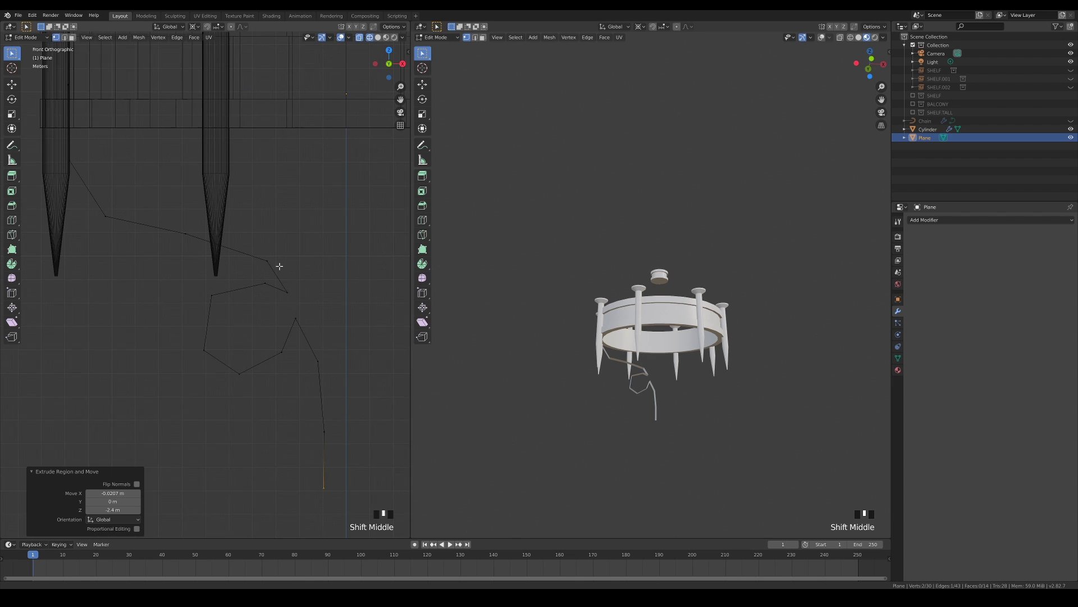
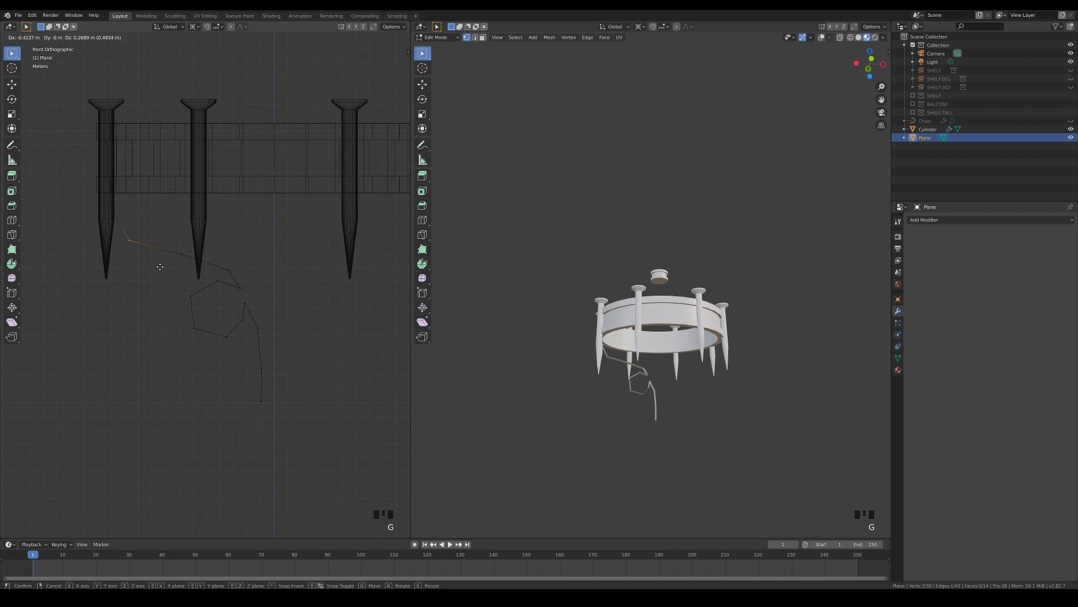
{"action": "left_click_drag", "start_coordinate": [673, 394], "coordinate": [659, 401]}
{"action": "key", "text": "Tab"}
{"action": "right_click", "coordinate": [648, 378]}
{"action": "key", "text": "q"}
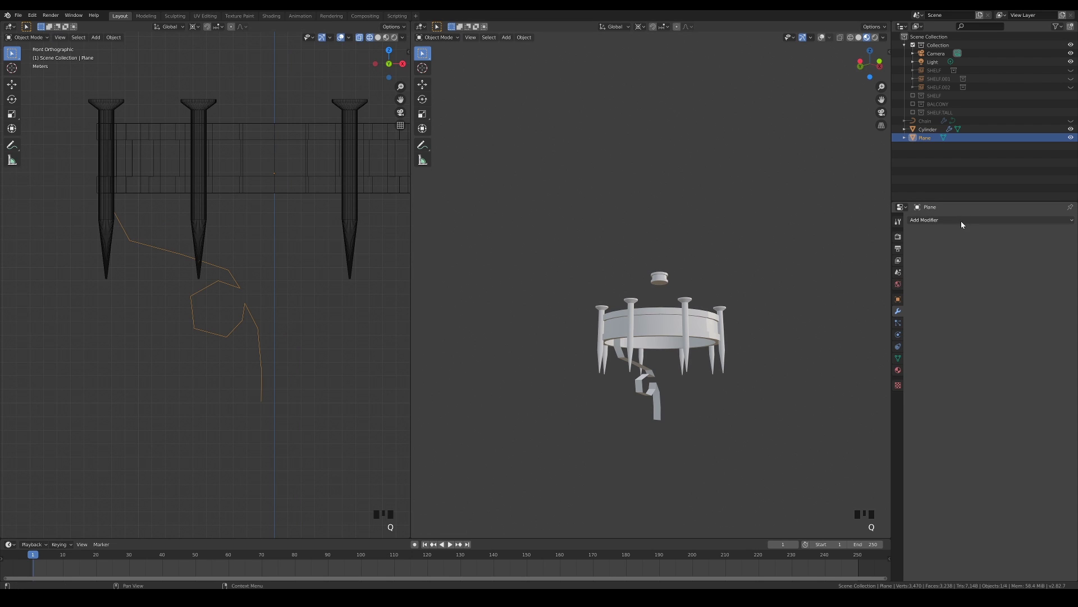
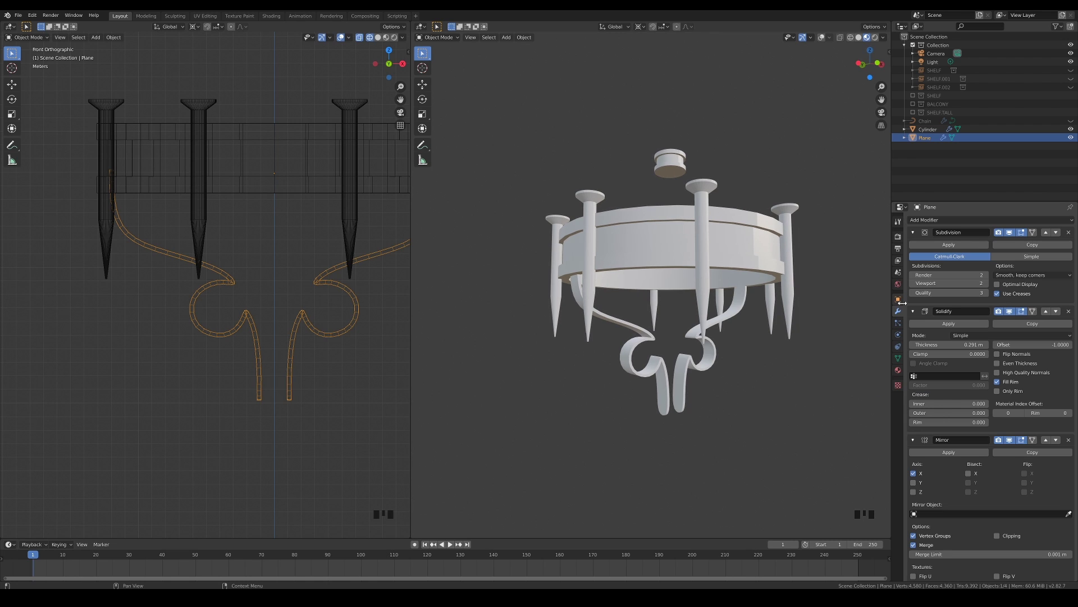
Rotate the curly arm 45° around Z in Edit Mode from top view.
{"action": "left_click", "coordinate": [232, 276]}
{"action": "key", "text": "KP_7"}
{"action": "scroll", "scroll_direction": "down", "scroll_amount": 3}
{"action": "key", "text": "Tab"}
{"action": "left_click", "coordinate": [115, 214]}
{"action": "key", "text": "r"}
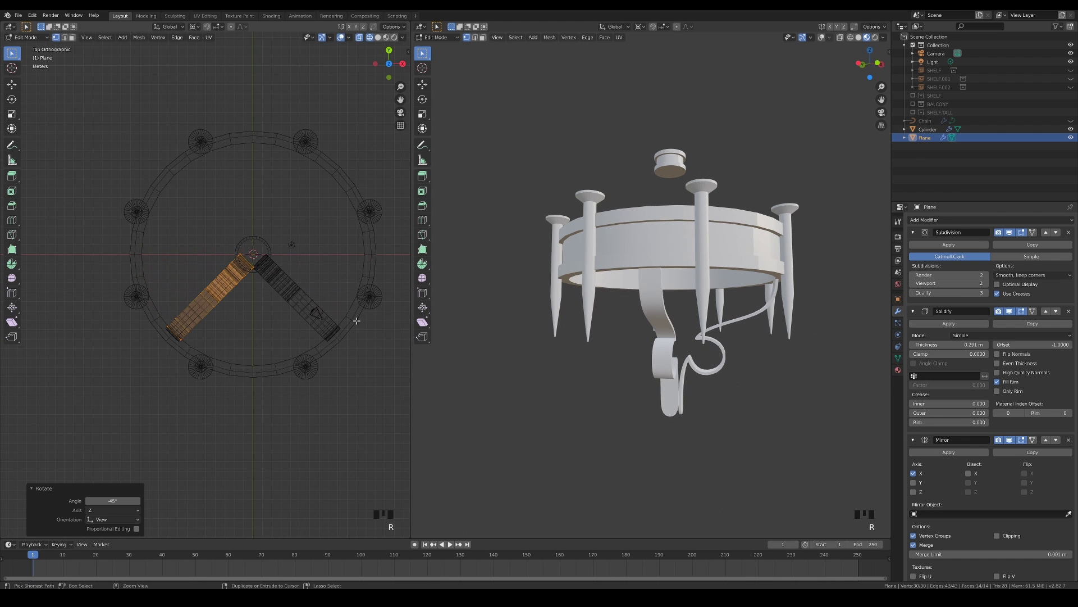
{"action": "key", "text": "Tab"}
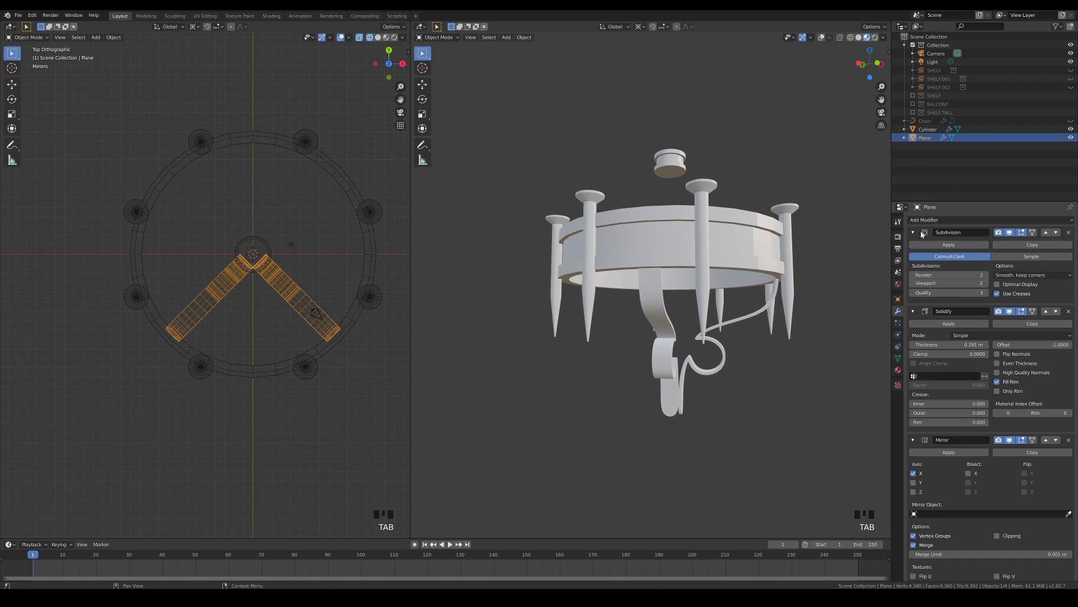
Collapse the Subdivision and Solidify panels and enable Y on the Mirror modifier for four arms.
{"action": "left_click", "coordinate": [916, 234]}
{"action": "left_click", "coordinate": [915, 249]}
{"action": "left_click", "coordinate": [917, 304]}
{"action": "left_click_drag", "start_coordinate": [671, 438], "coordinate": [690, 408]}
{"action": "scroll", "scroll_direction": "down", "scroll_amount": 3}
{"action": "left_click_drag", "start_coordinate": [743, 369], "coordinate": [721, 389]}
{"action": "left_click", "coordinate": [721, 388]}
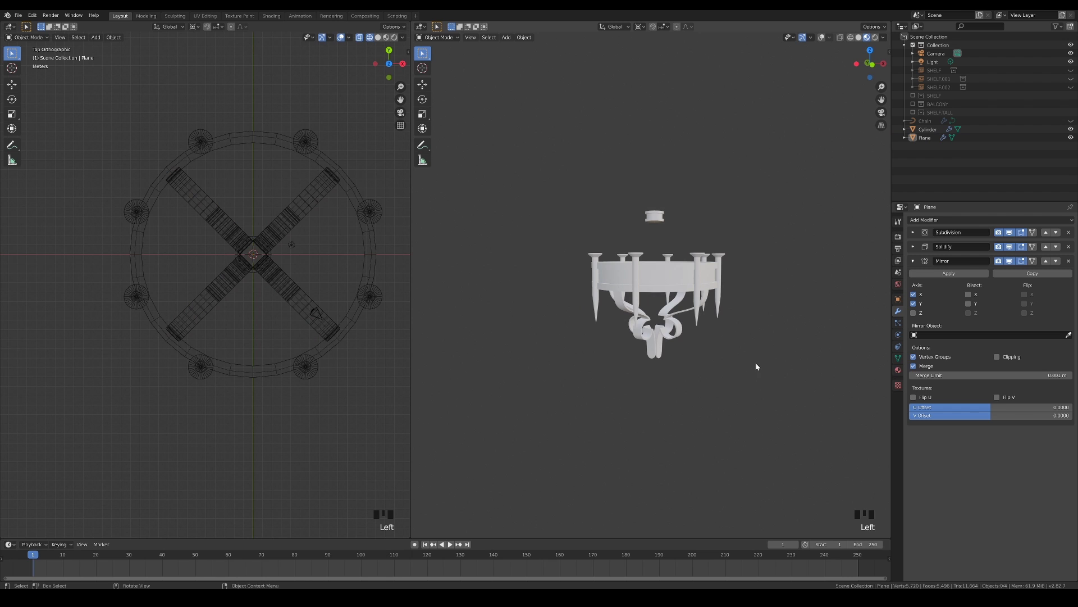
Squash the curly arm shorter along Z in Edit Mode and raise it to tuck under the ring.
{"action": "left_click", "coordinate": [198, 310]}
{"action": "key", "text": "KP_1"}
{"action": "key", "text": "Tab"}
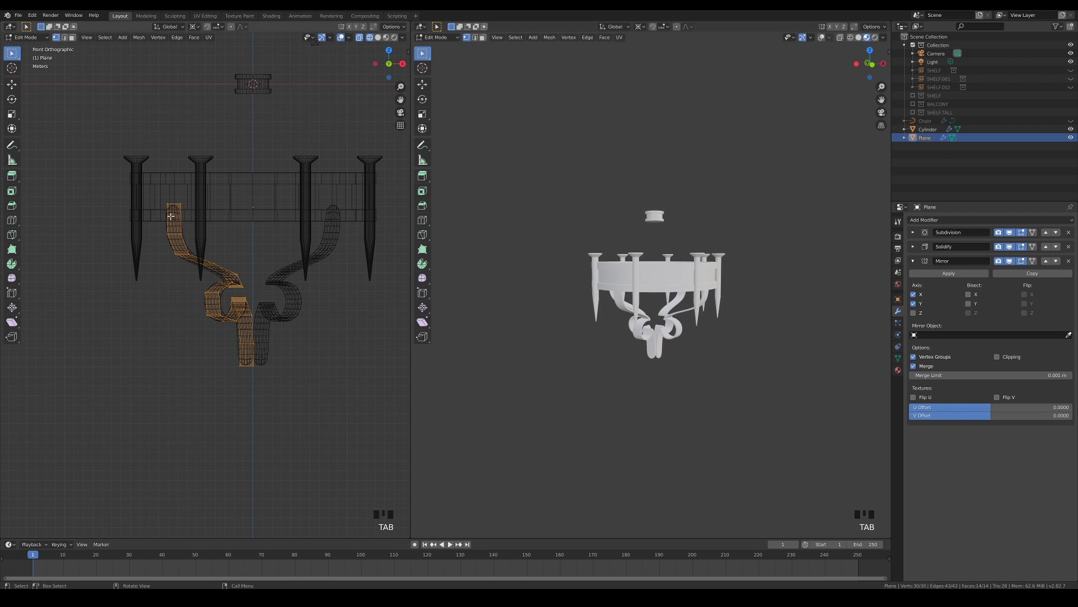
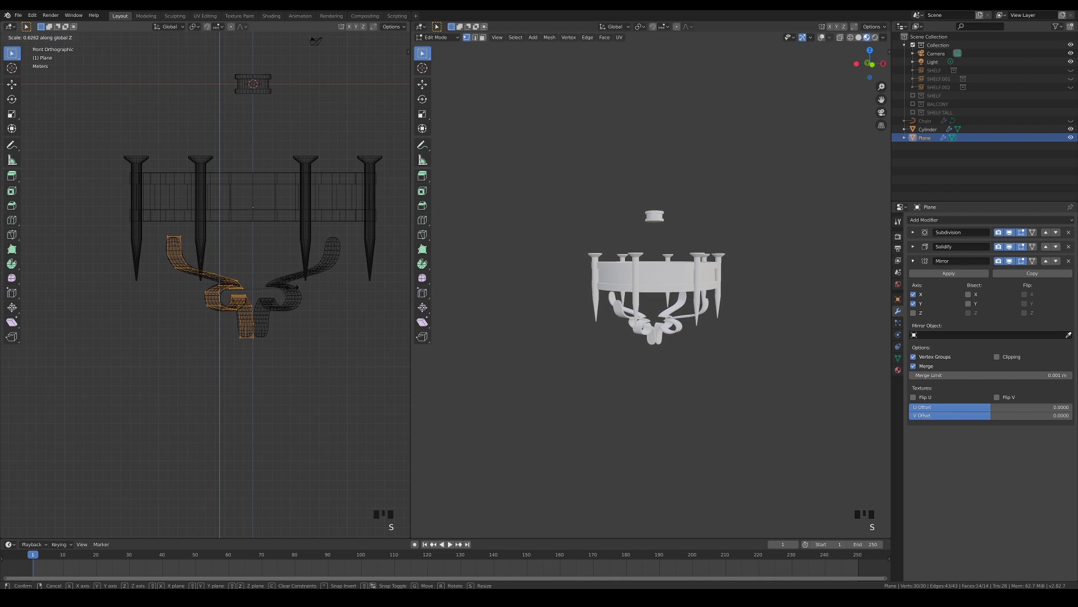
{"action": "key", "text": "g"}
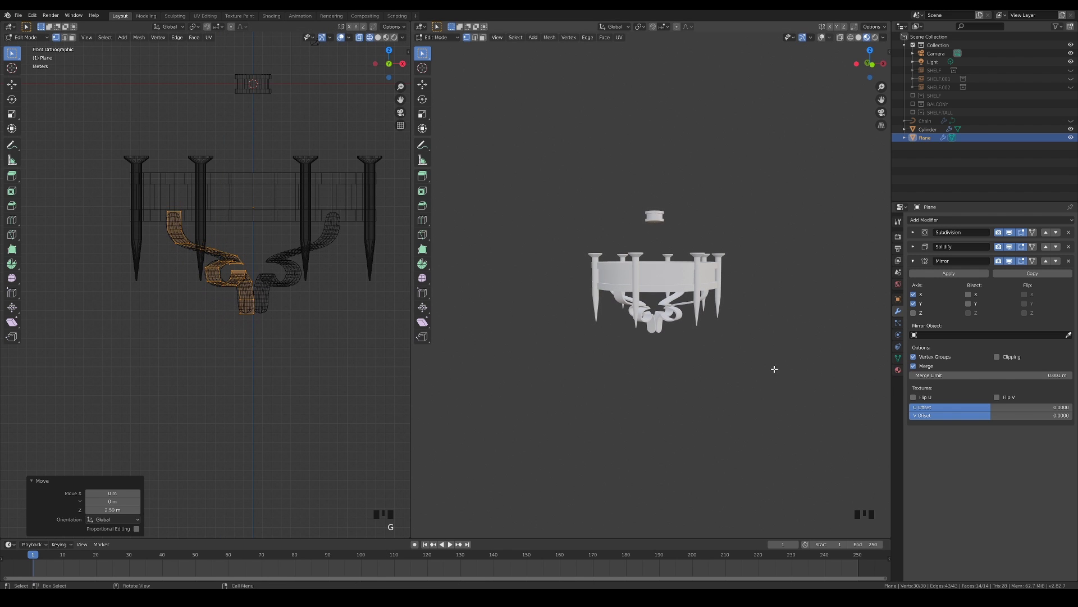
{"action": "key", "text": "Tab"}
Leave Edit Mode, select the cap cylinder above the ring and duplicate it.
{"action": "left_click_drag", "start_coordinate": [725, 363], "coordinate": [730, 368]}
{"action": "left_click_drag", "start_coordinate": [756, 392], "coordinate": [787, 396]}
{"action": "left_click_drag", "start_coordinate": [762, 338], "coordinate": [822, 303]}
{"action": "key", "text": "n"}
{"action": "left_click", "coordinate": [807, 236]}
{"action": "key", "text": "shift+a"}
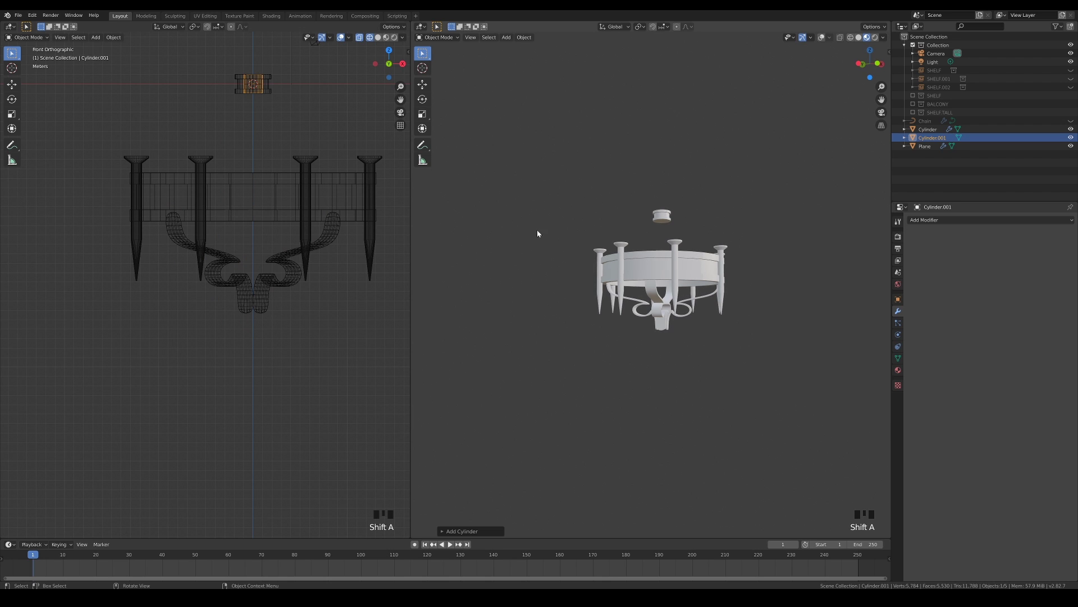
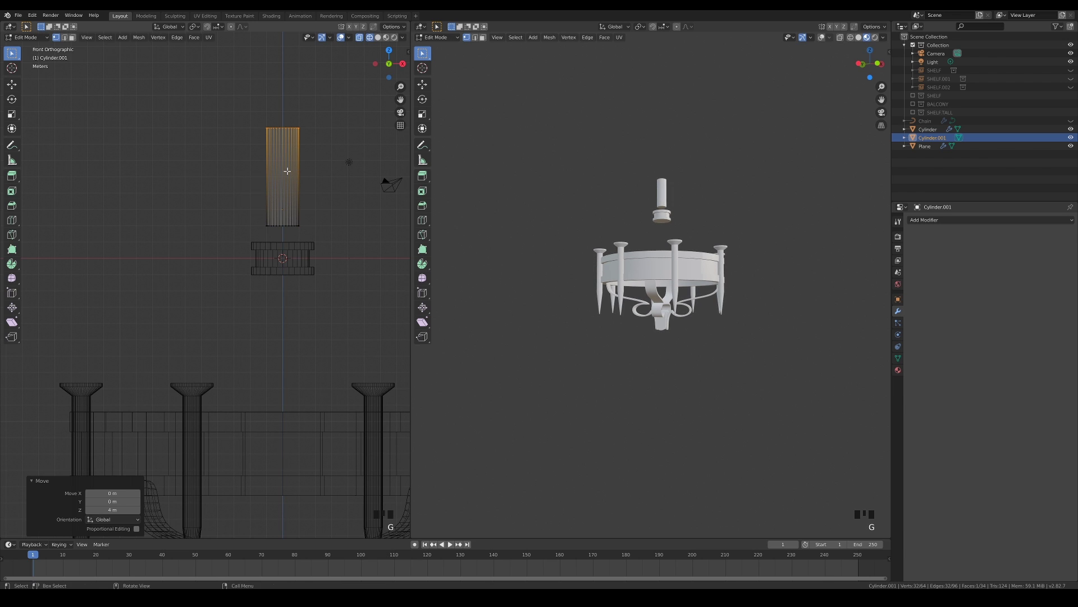
Stretch the duplicate into a tall narrow candle with horizontal loop cuts and a sunken top.
{"action": "key", "text": "ctrl+r"}
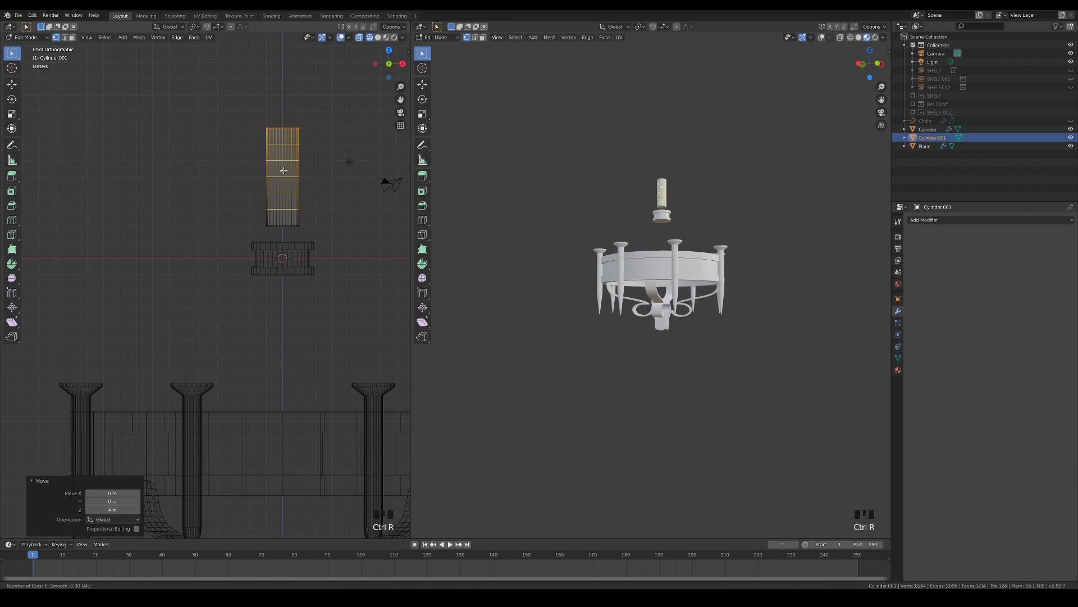
{"action": "key", "text": "s"}
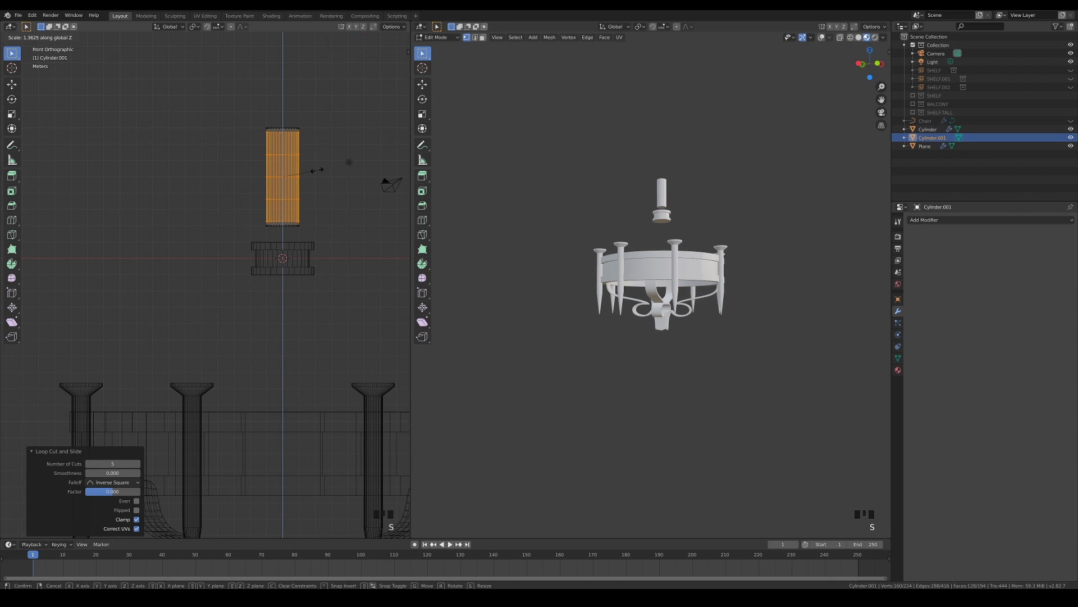
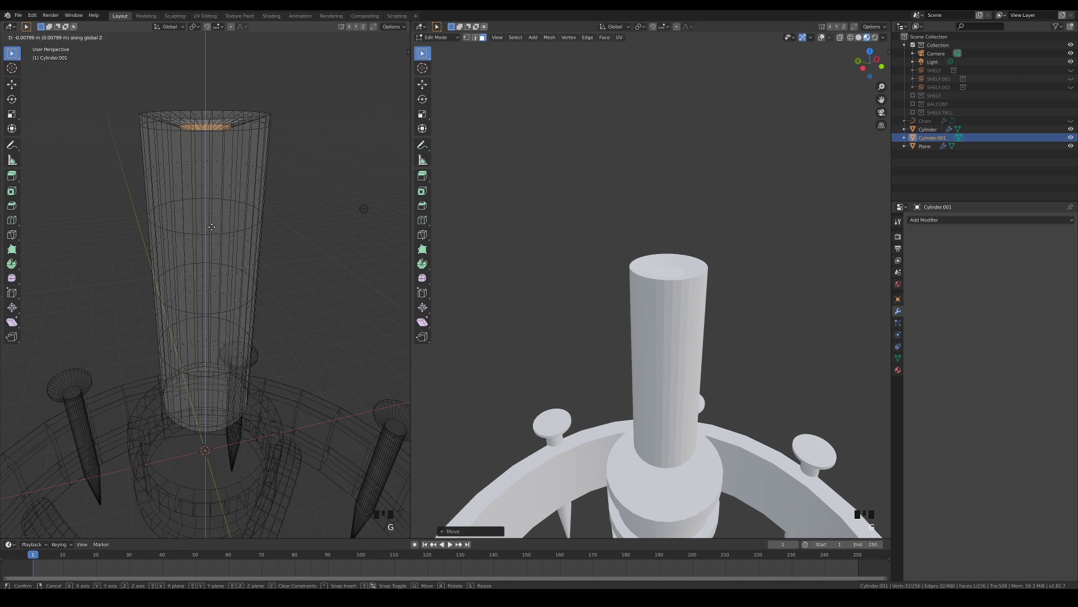
{"action": "scroll", "scroll_direction": "down", "scroll_amount": 3}
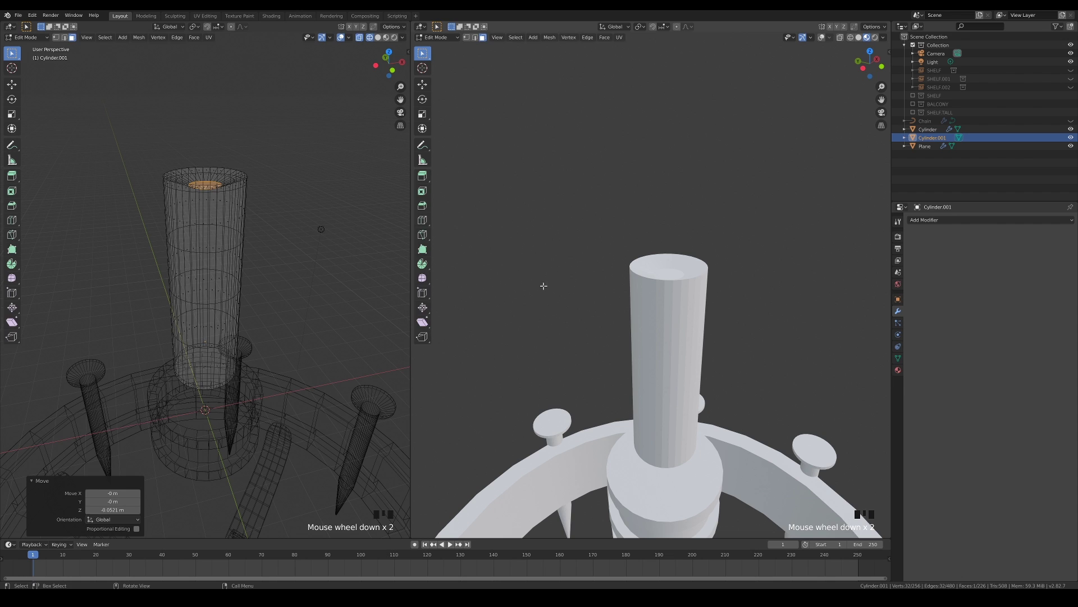
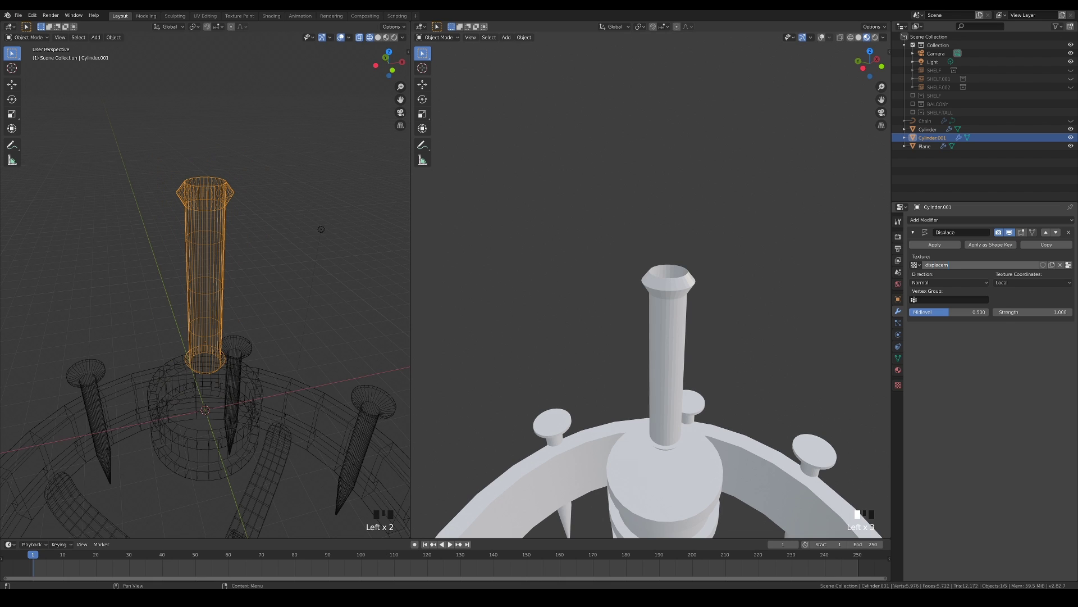
Set up a cloud texture for the Displace modifier and add Subdivision smoothing for a melted-wax look.
{"action": "left_click", "coordinate": [899, 389]}
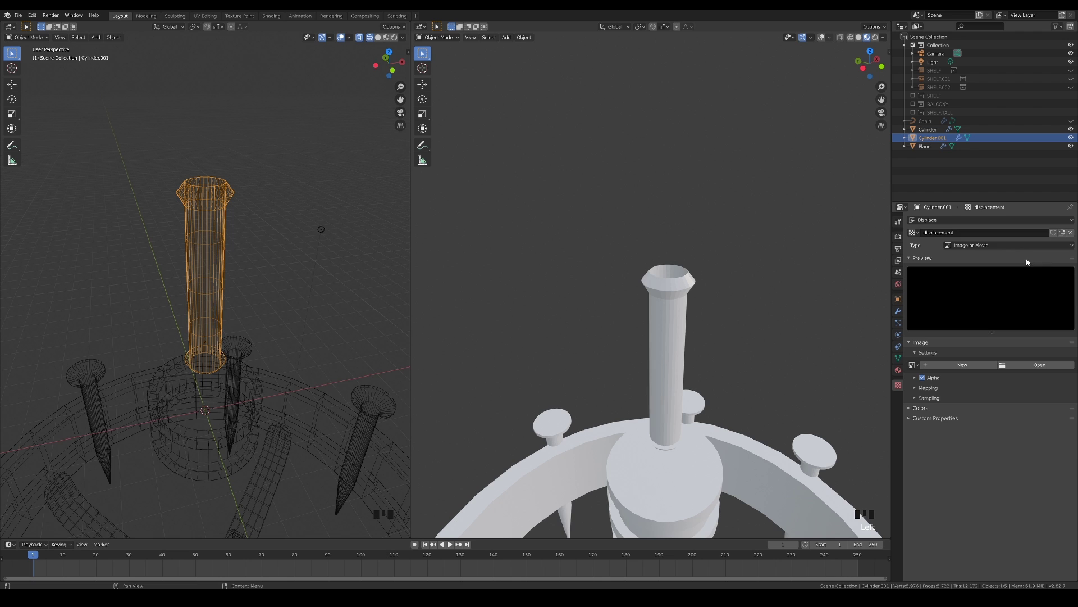
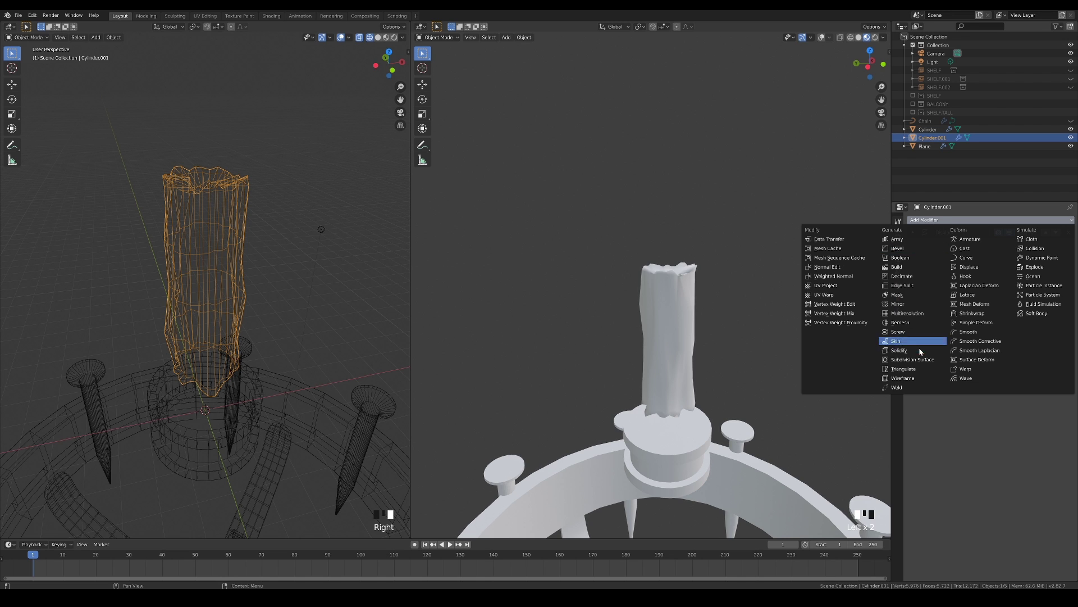
{"action": "right_click", "coordinate": [925, 362]}
{"action": "left_click_drag", "start_coordinate": [925, 362], "coordinate": [773, 362]}
{"action": "left_click_drag", "start_coordinate": [766, 371], "coordinate": [917, 300]}
{"action": "left_click_drag", "start_coordinate": [916, 300], "coordinate": [800, 348]}
{"action": "left_click_drag", "start_coordinate": [800, 347], "coordinate": [917, 291]}
{"action": "left_click", "coordinate": [917, 291]}
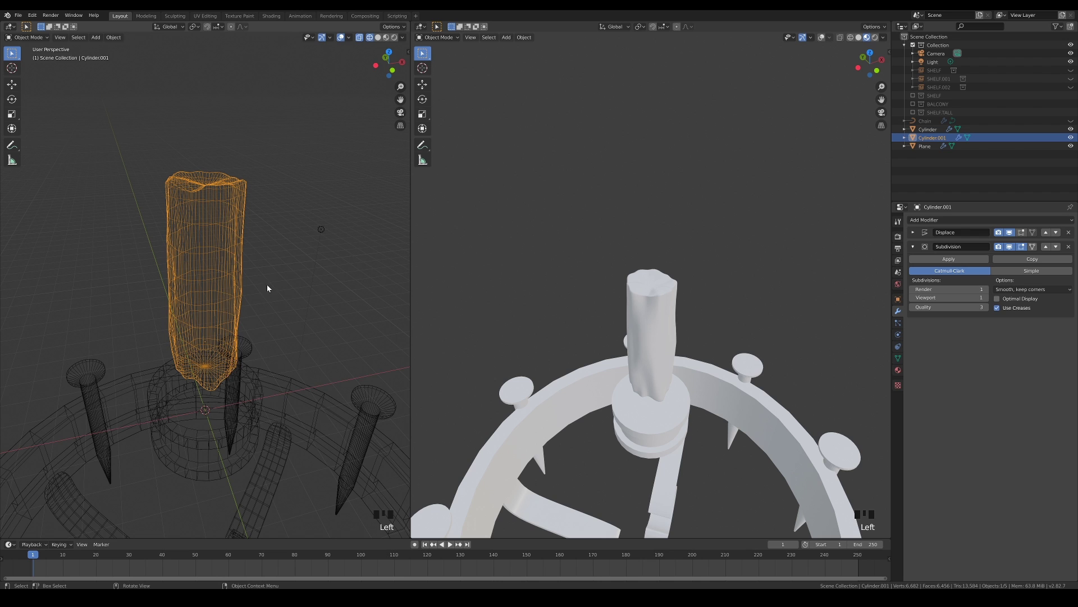
Add a UV Sphere on the candle top and pull its top vertex up into a pointed flame.
{"action": "key", "text": "shift+a"}
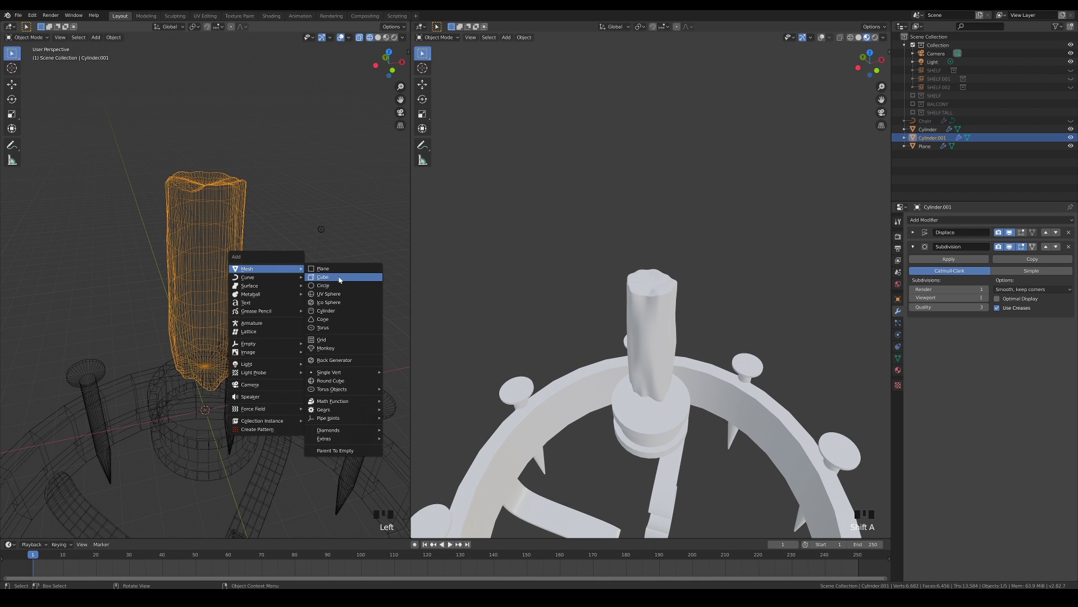
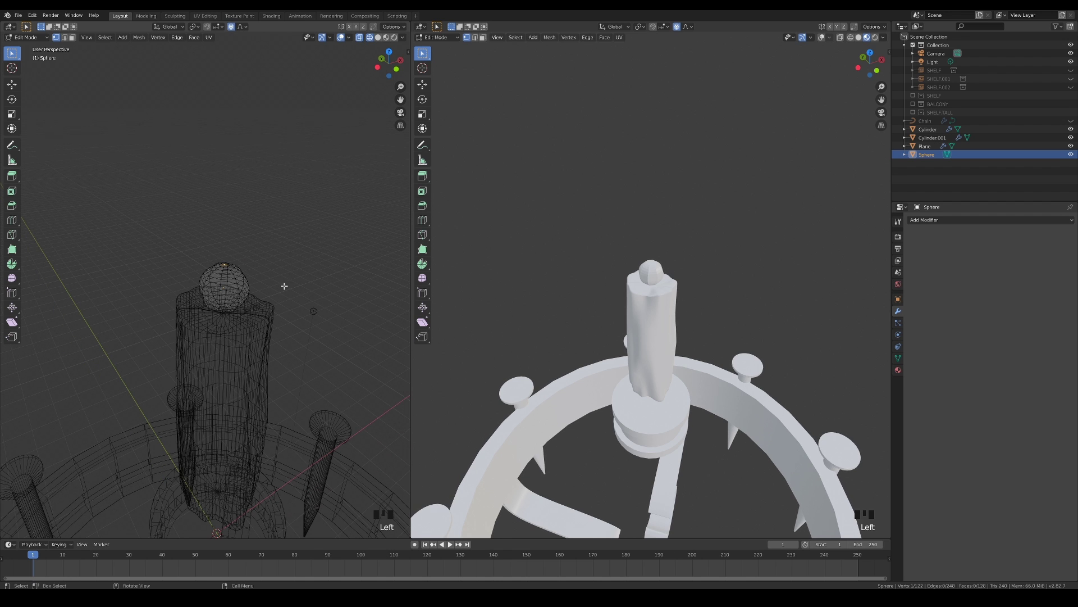
{"action": "key", "text": "g"}
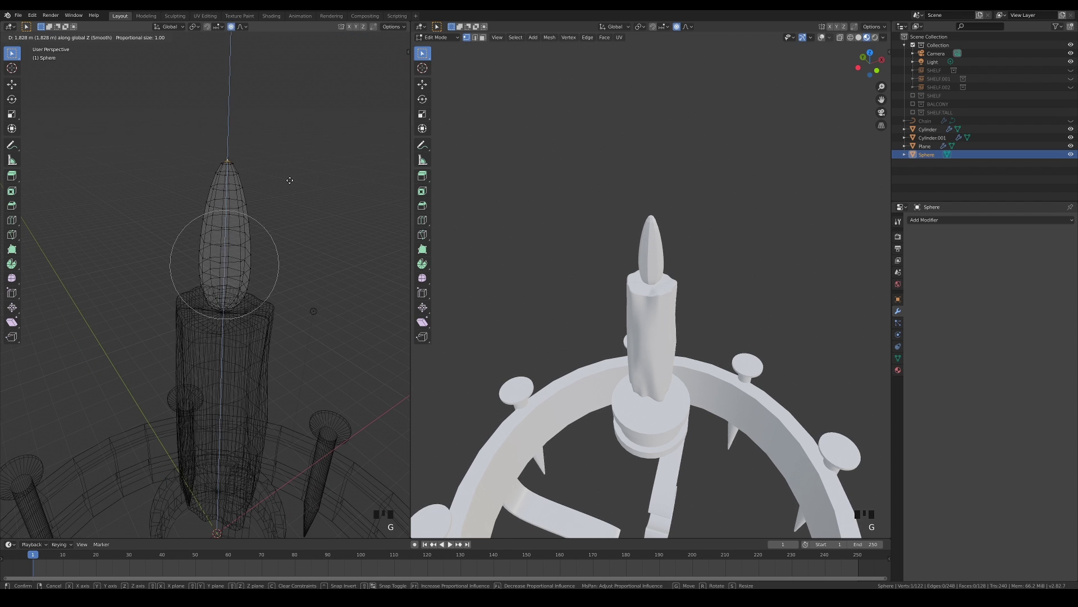
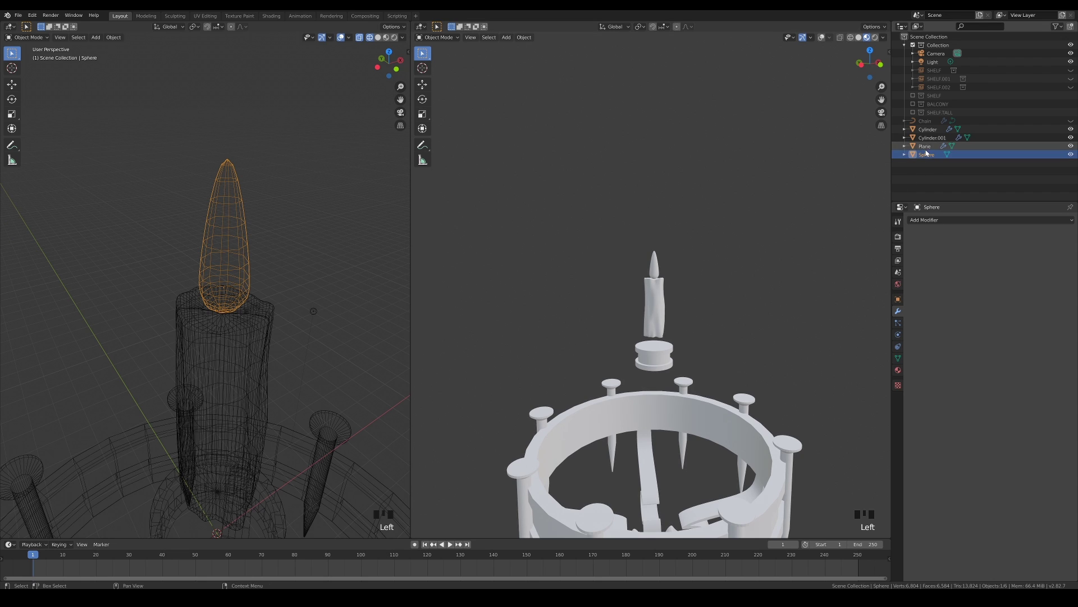
Name the sphere flame, join it to candle, move candle into a new CANDLE collection and hide it.
{"action": "left_click", "coordinate": [932, 159]}
{"action": "left_click_drag", "start_coordinate": [932, 158], "coordinate": [935, 124]}
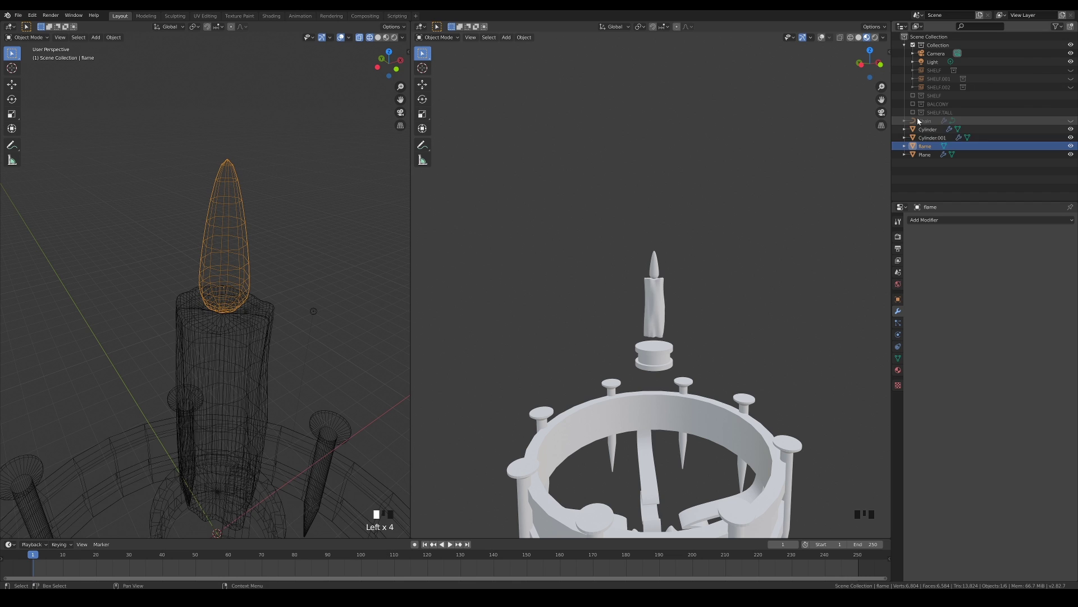
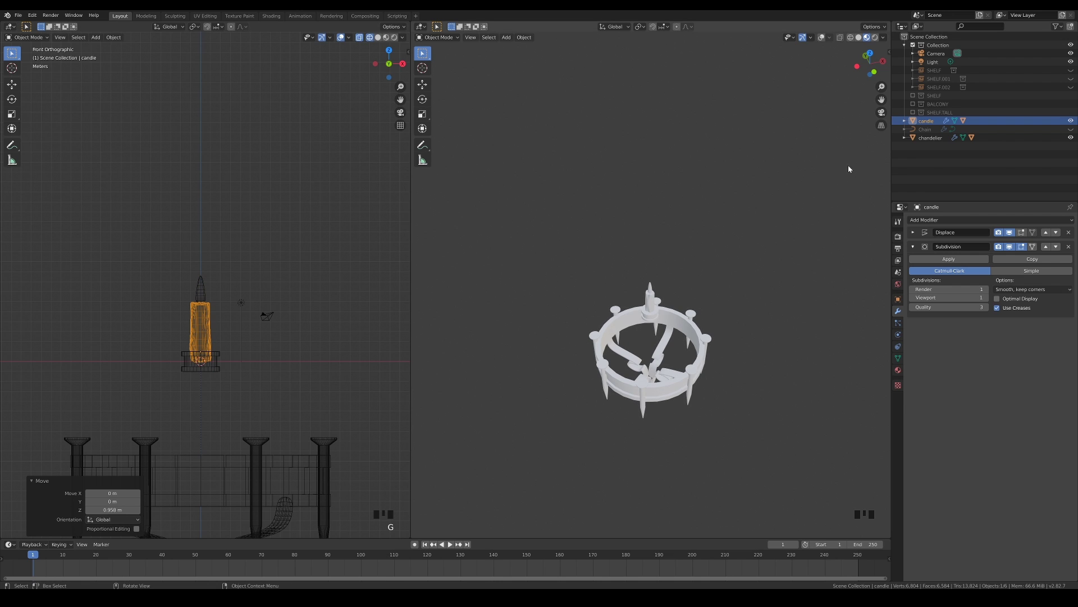
{"action": "left_click", "coordinate": [185, 278]}
{"action": "left_click", "coordinate": [217, 288]}
{"action": "key", "text": "m"}
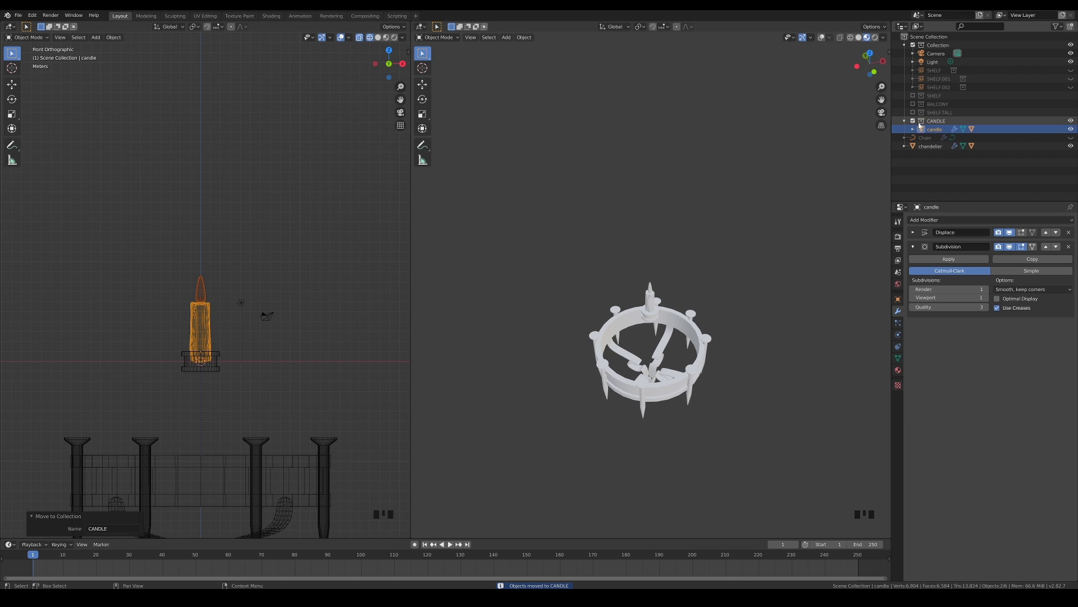
{"action": "left_click", "coordinate": [915, 124]}
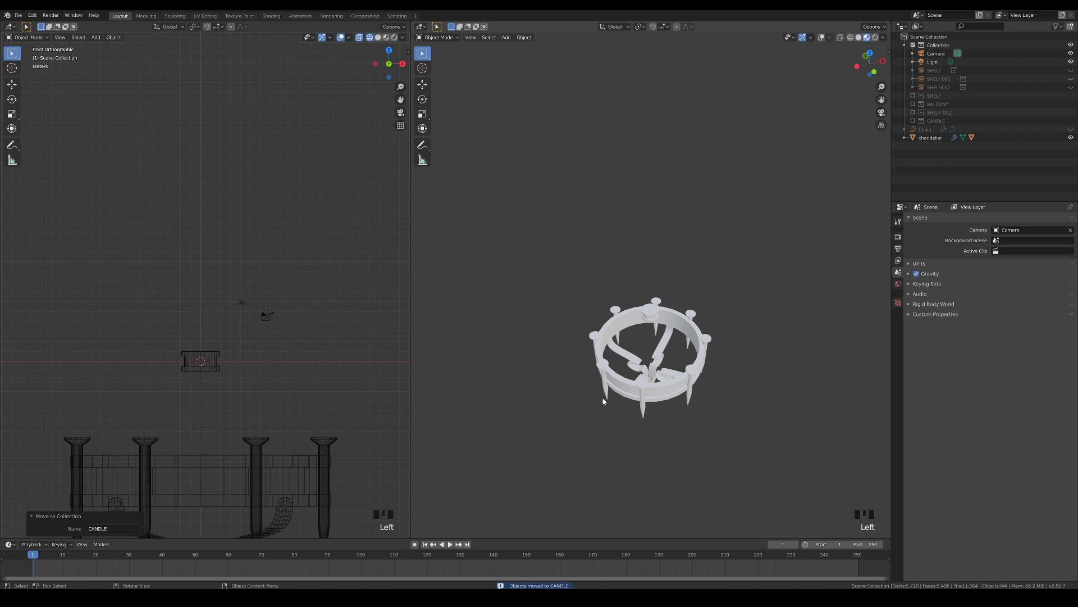
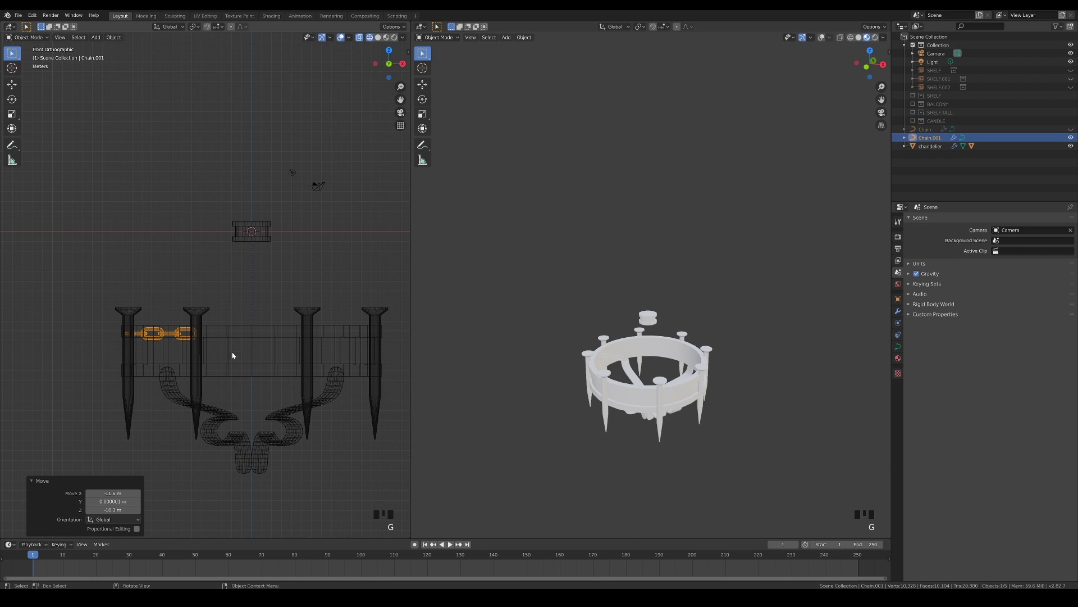
Enlarge and slightly tilt Chain.001 so it runs from the top cap down to the ring's edge.
{"action": "left_click", "coordinate": [903, 311]}
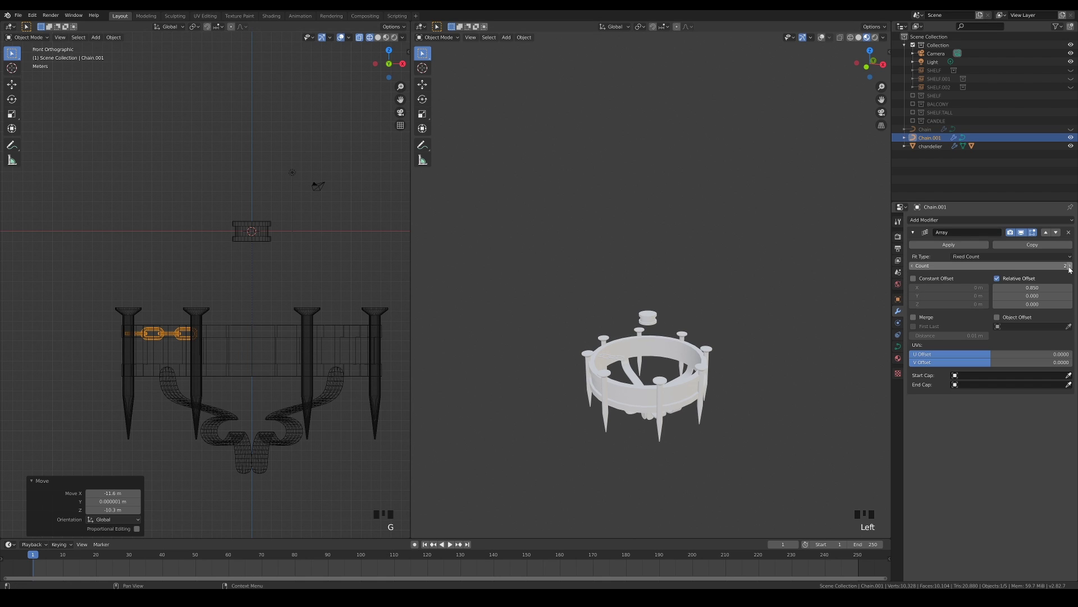
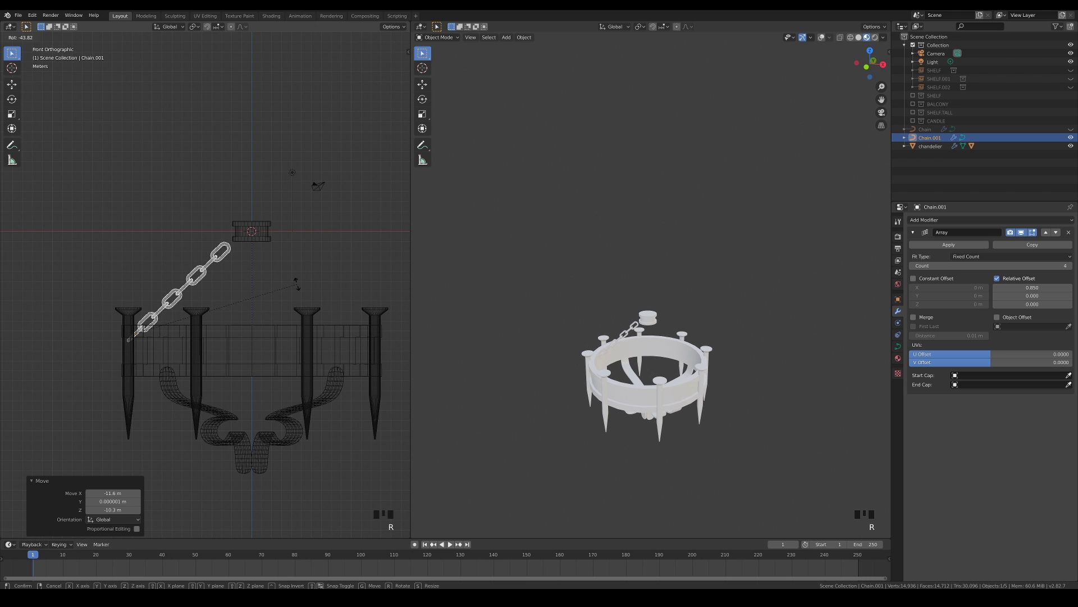
{"action": "key", "text": "s"}
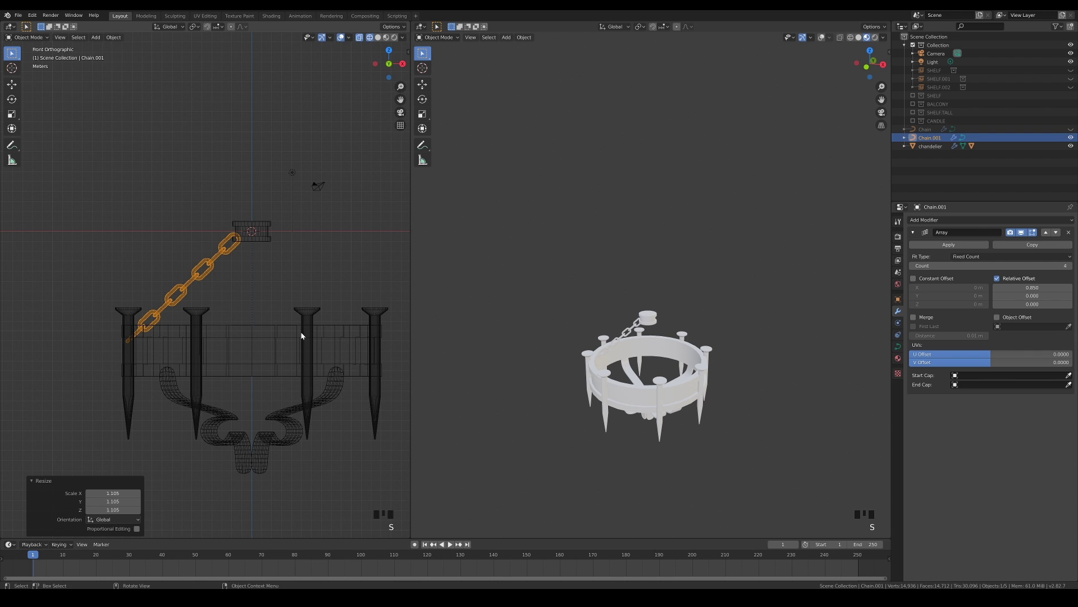
{"action": "key", "text": "r"}
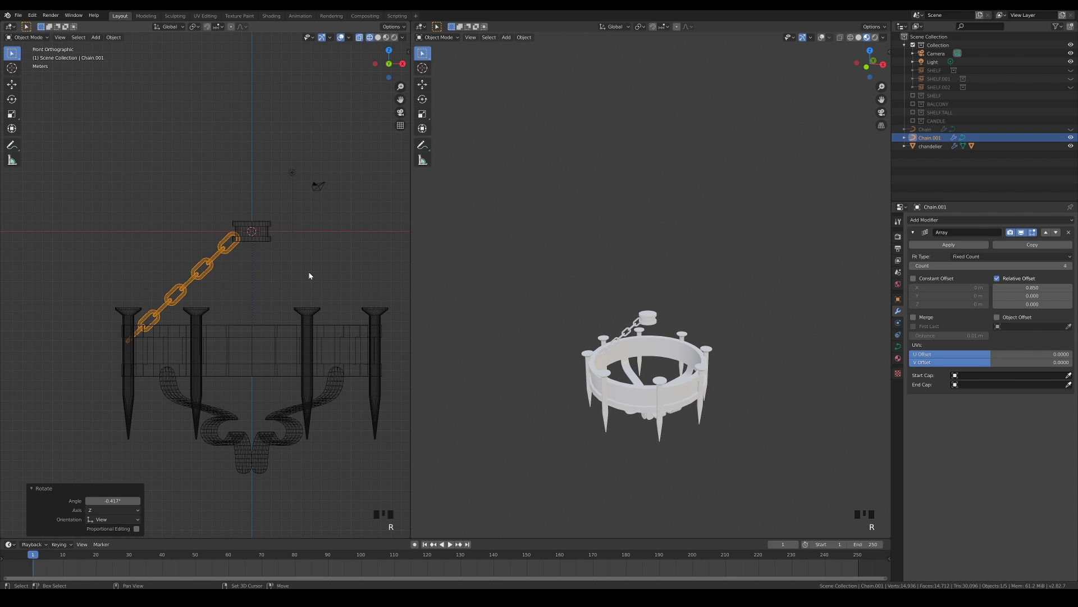
{"action": "key", "text": "KP_Decimal"}
{"action": "key", "text": "KP_Decimal"}
{"action": "scroll", "scroll_direction": "down", "scroll_amount": 3}
{"action": "left_click_drag", "start_coordinate": [695, 357], "coordinate": [706, 357]}
{"action": "scroll", "scroll_direction": "down", "scroll_amount": 3}
{"action": "key", "text": "KP_7"}
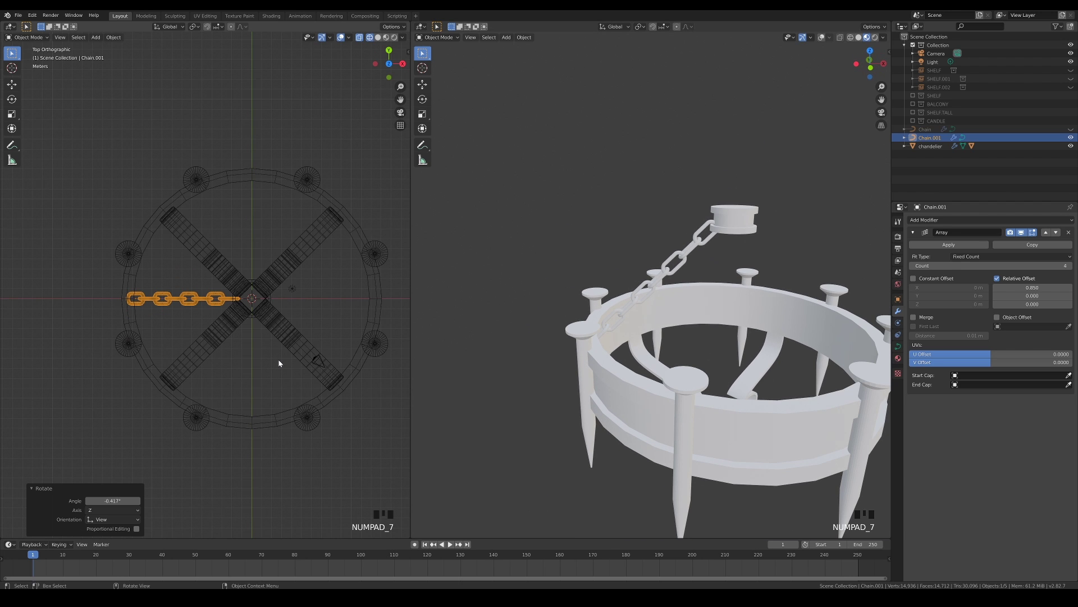
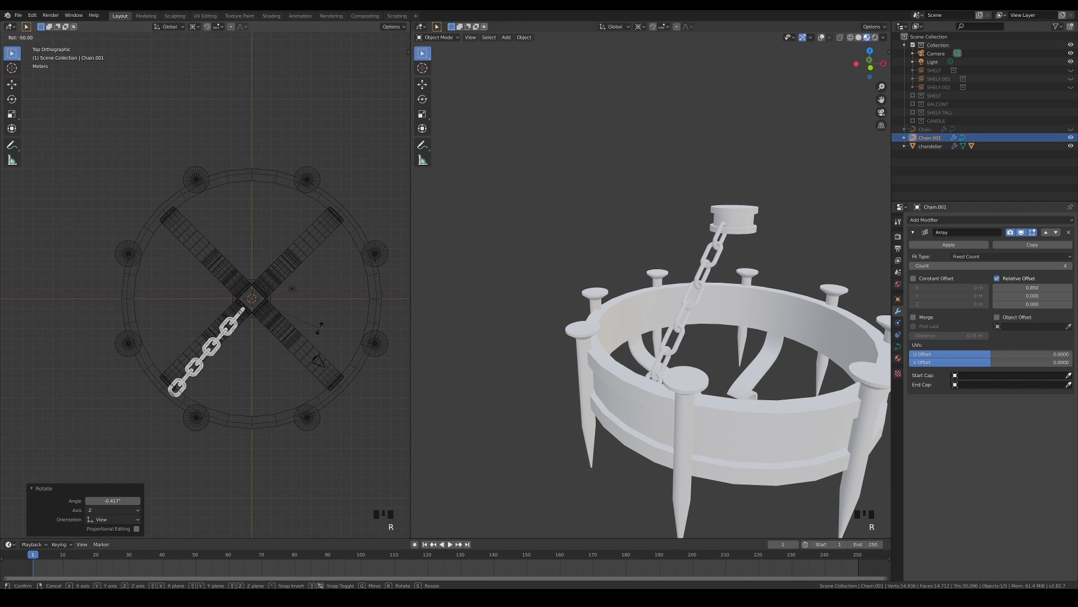
Swing the chain onto the diagonal crossbar and mirror it across Y about chandelier for four chains.
{"action": "left_click_drag", "start_coordinate": [931, 220], "coordinate": [918, 294]}
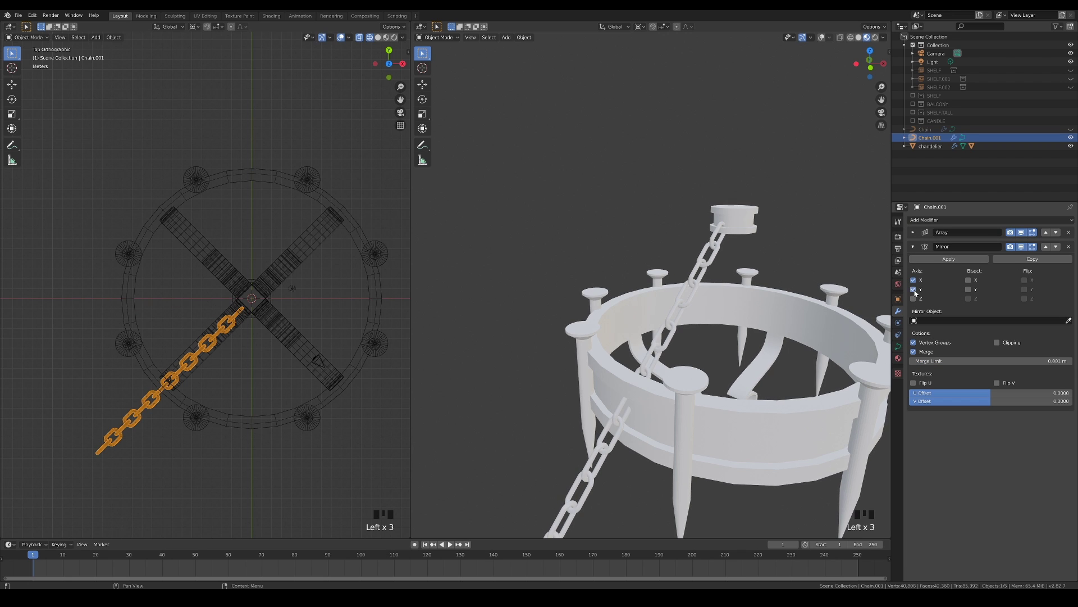
{"action": "left_click", "coordinate": [1071, 325]}
{"action": "scroll", "scroll_direction": "down", "scroll_amount": 3}
{"action": "left_click_drag", "start_coordinate": [270, 409], "coordinate": [308, 267]}
{"action": "left_click", "coordinate": [308, 267]}
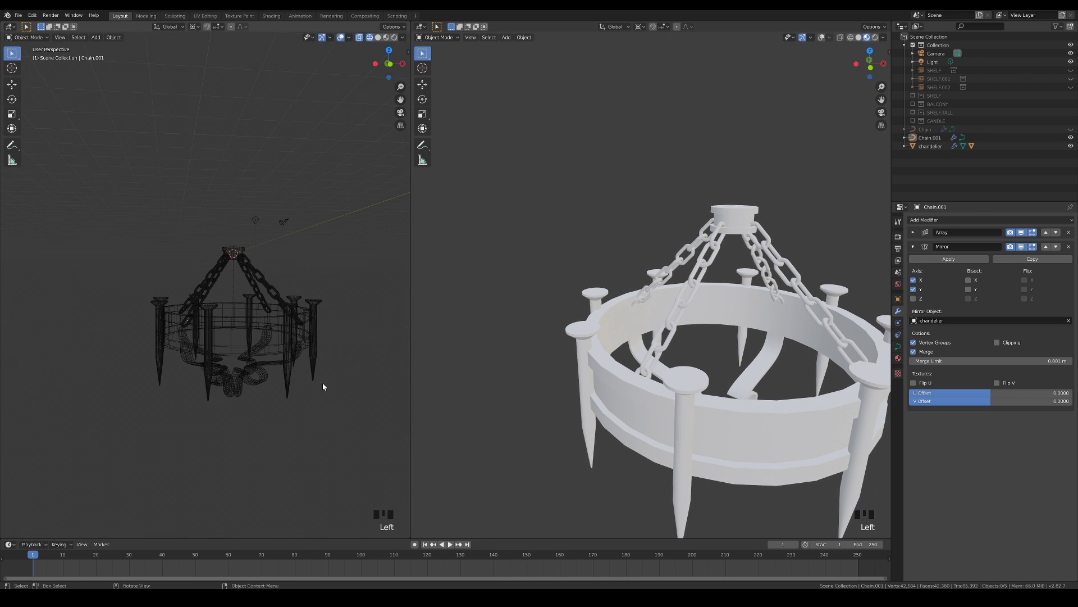
{"action": "middle_click", "coordinate": [745, 345]}
{"action": "scroll", "scroll_direction": "down", "scroll_amount": 3}
Unhide the CANDLE collection and slide the candle from the centre onto a nail head.
{"action": "left_click_drag", "start_coordinate": [782, 370], "coordinate": [600, 246]}
{"action": "key", "text": "n"}
{"action": "left_click", "coordinate": [544, 233]}
{"action": "key", "text": "shift+a"}
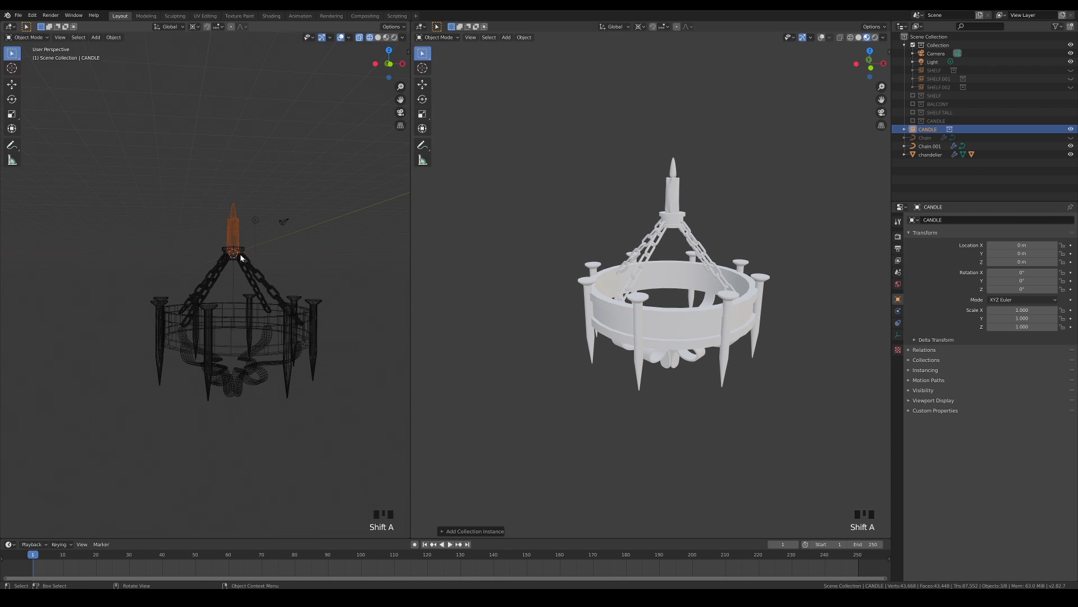
{"action": "key", "text": "KP_1"}
{"action": "key", "text": "g"}
{"action": "scroll", "scroll_direction": "up", "scroll_amount": 3}
{"action": "key", "text": "g"}
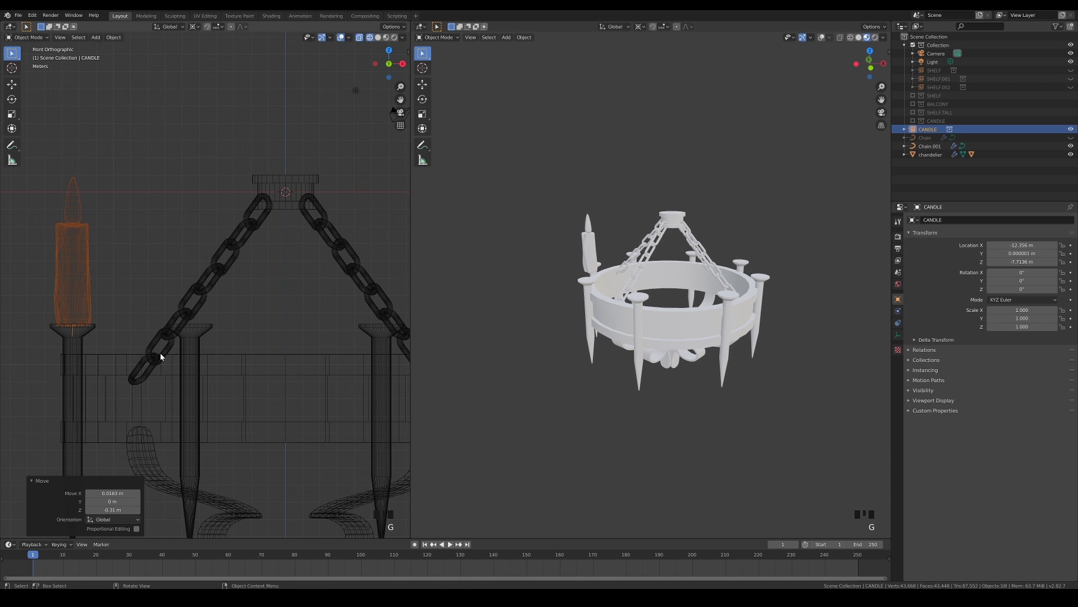
{"action": "key", "text": "KP_7"}
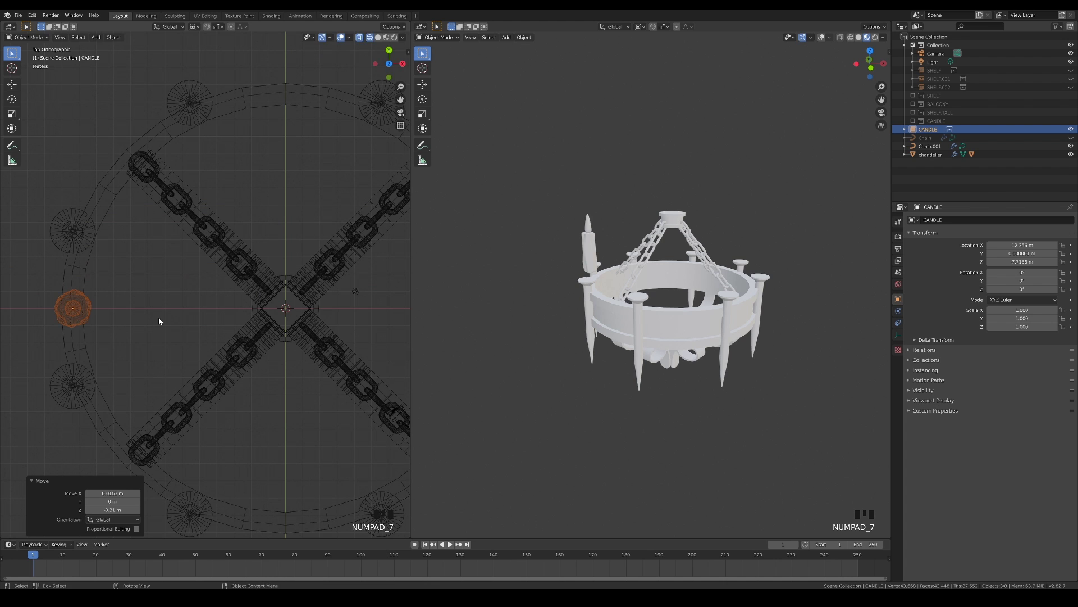
{"action": "key", "text": "g"}
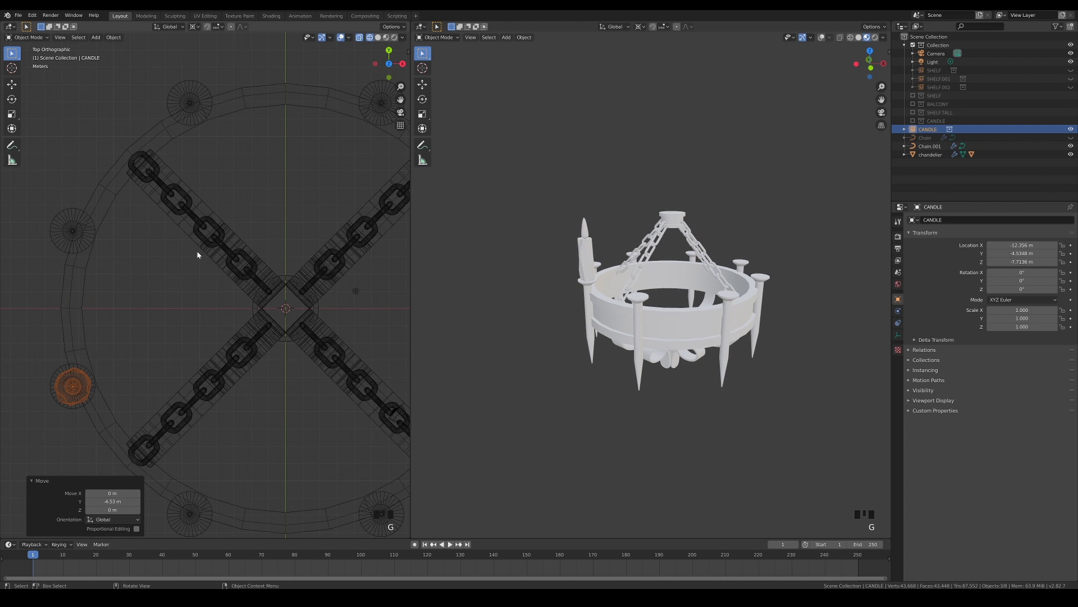
{"action": "scroll", "scroll_direction": "down", "scroll_amount": 3}
{"action": "left_click_drag", "start_coordinate": [268, 311], "coordinate": [246, 299]}
Duplicate and rotate the candle seven times around the 3D cursor, one copy onto each nail.
{"action": "key", "text": "shift+d"}
{"action": "key", "text": "r"}
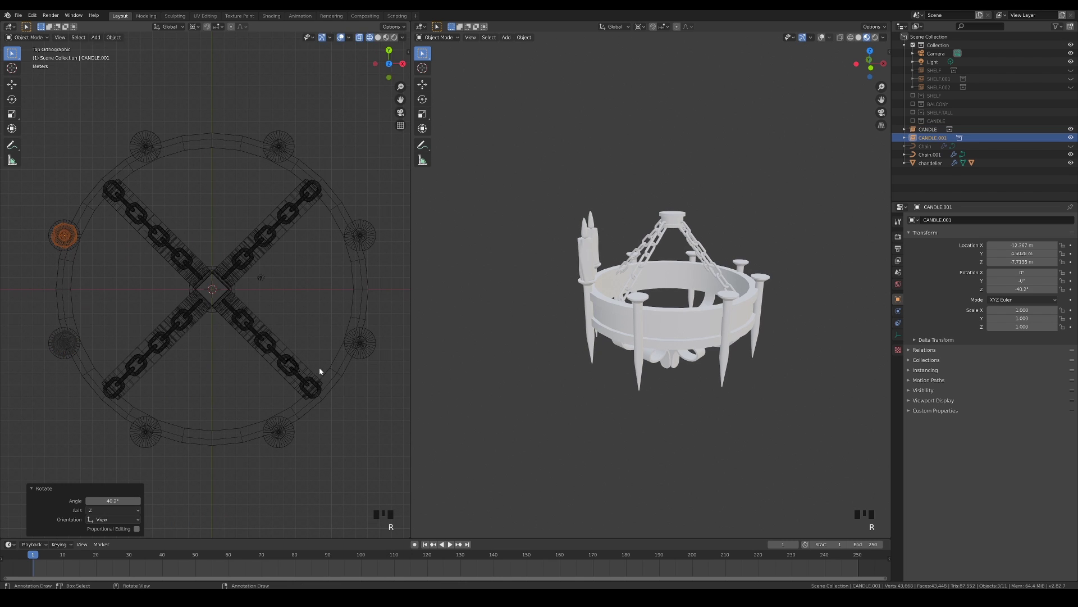
{"action": "key", "text": "shift+d"}
{"action": "key", "text": "r"}
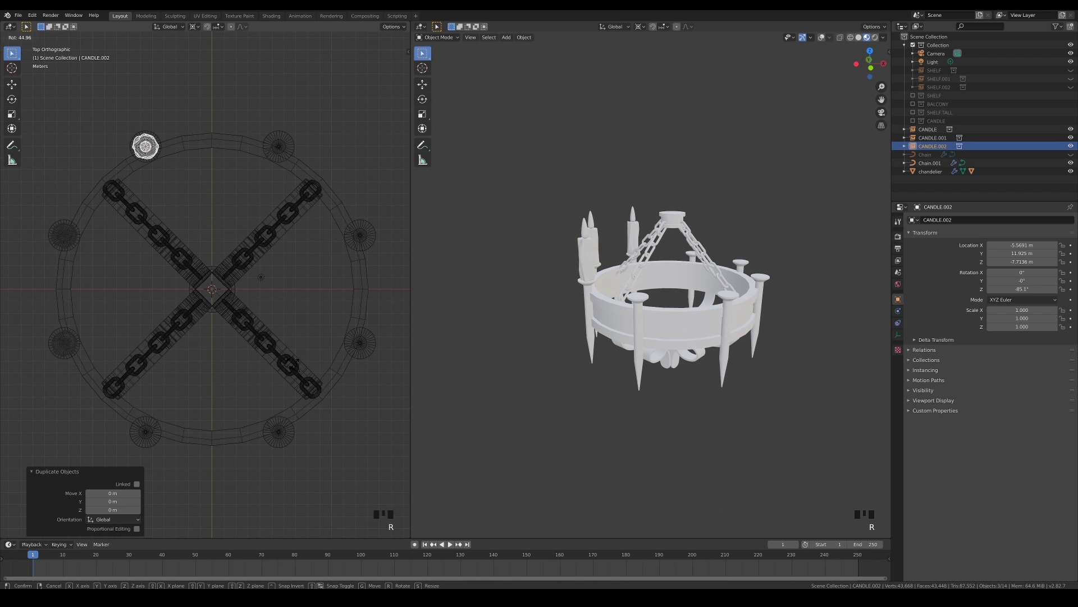
{"action": "key", "text": "shift+d"}
{"action": "key", "text": "r"}
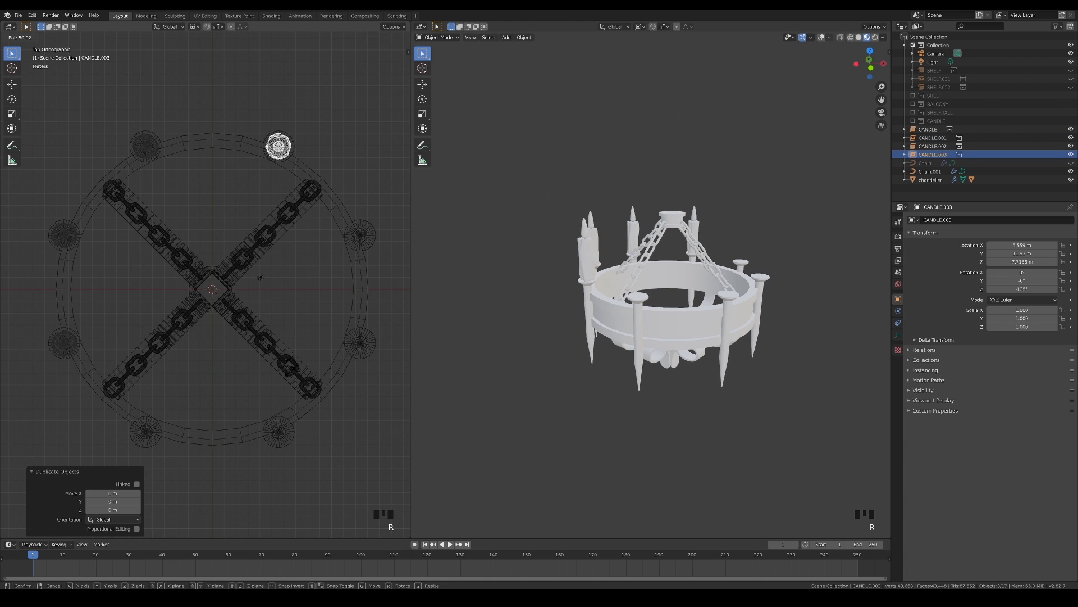
{"action": "key", "text": "shift+d"}
{"action": "key", "text": "r"}
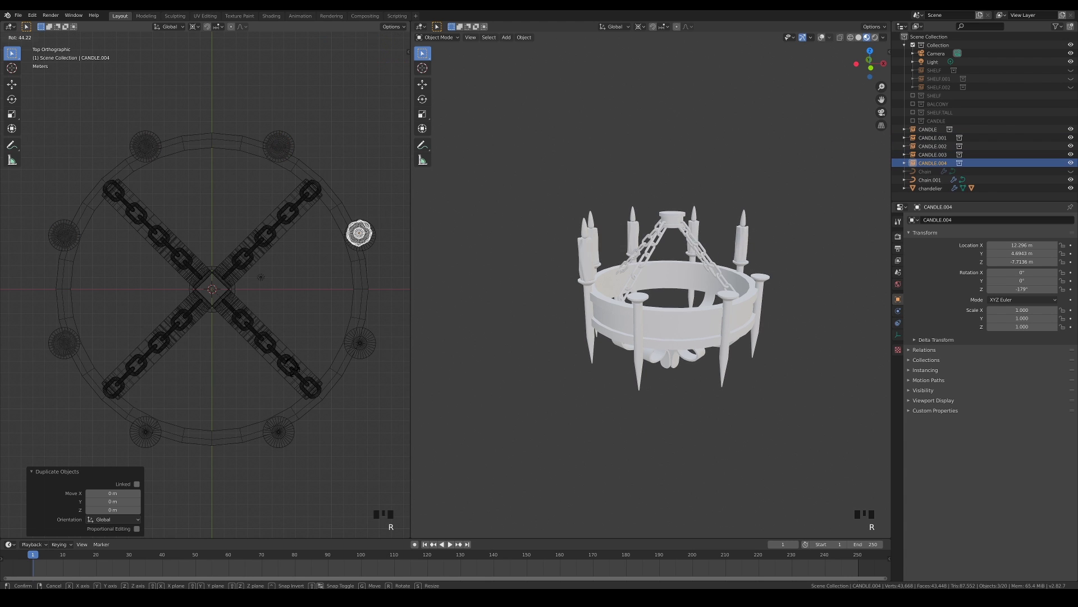
{"action": "key", "text": "shift+d"}
{"action": "key", "text": "r"}
{"action": "key", "text": "shift+d"}
{"action": "key", "text": "r"}
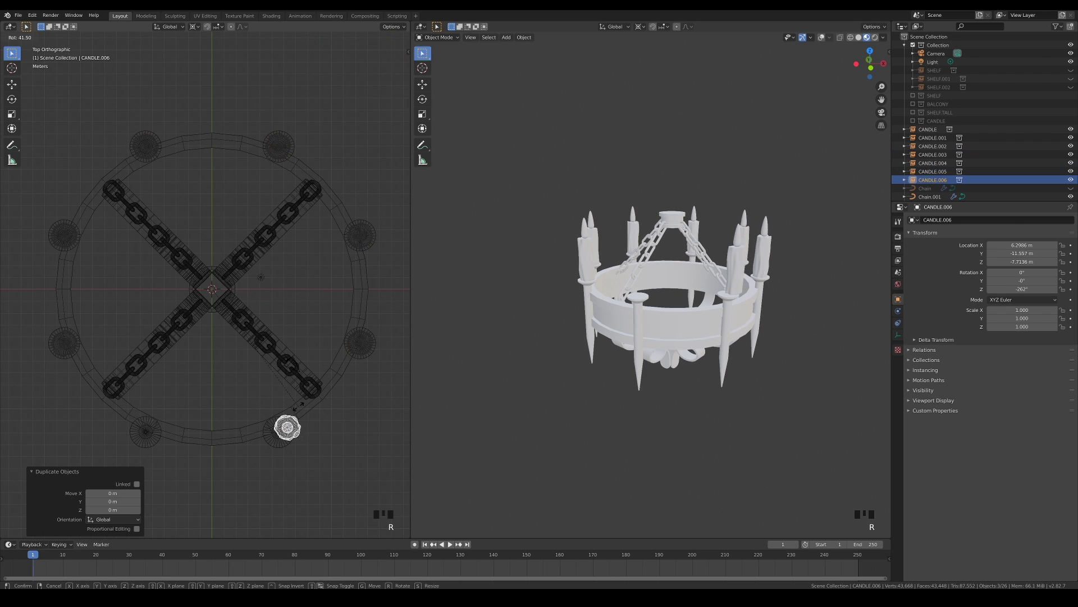
{"action": "key", "text": "shift+d"}
{"action": "key", "text": "r"}
Orbit to view the eight candles in perspective and start selecting the copies.
{"action": "left_click_drag", "start_coordinate": [257, 422], "coordinate": [278, 376]}
{"action": "scroll", "scroll_direction": "down", "scroll_amount": 3}
{"action": "left_click_drag", "start_coordinate": [285, 254], "coordinate": [299, 264]}
{"action": "left_click", "coordinate": [261, 248]}
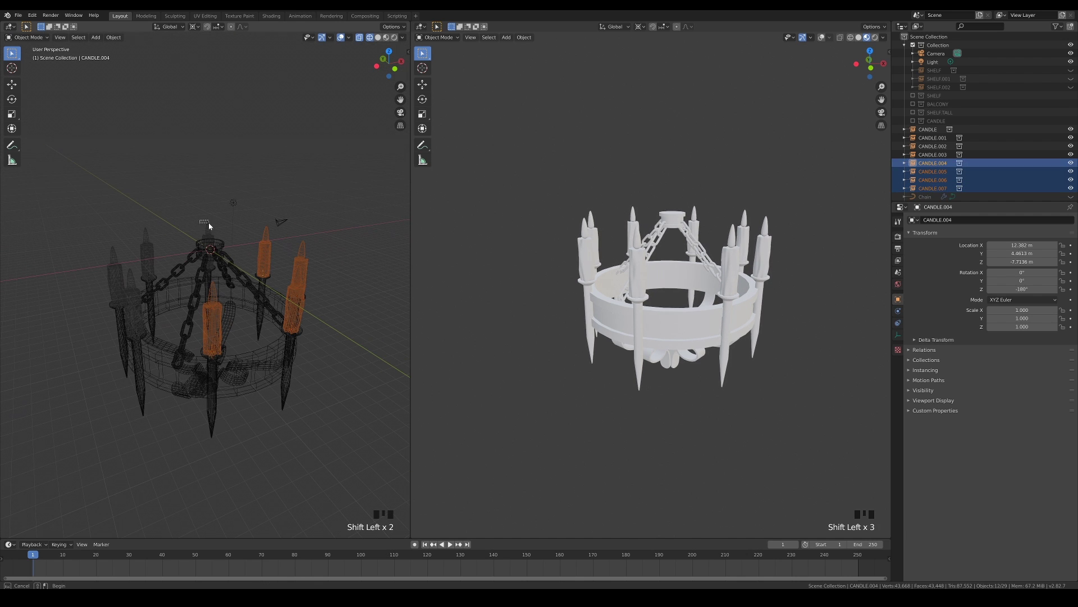
Select all eight candles and search for Randomize Transform to vary their rotations.
{"action": "left_click", "coordinate": [144, 237]}
{"action": "left_click", "coordinate": [148, 241]}
{"action": "left_click", "coordinate": [120, 254]}
{"action": "left_click", "coordinate": [132, 270]}
{"action": "key", "text": "F3"}
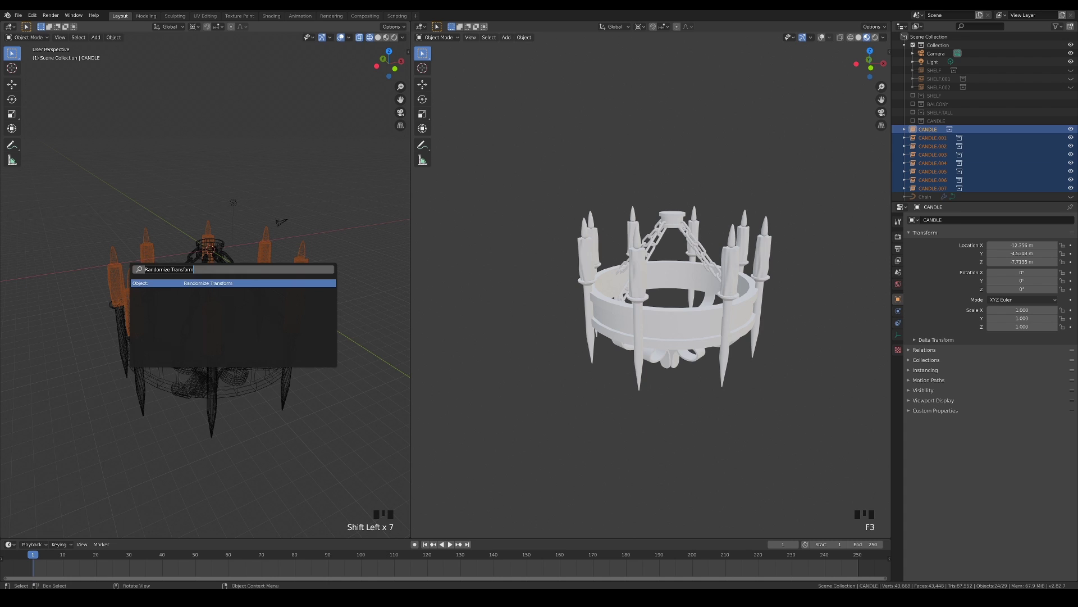
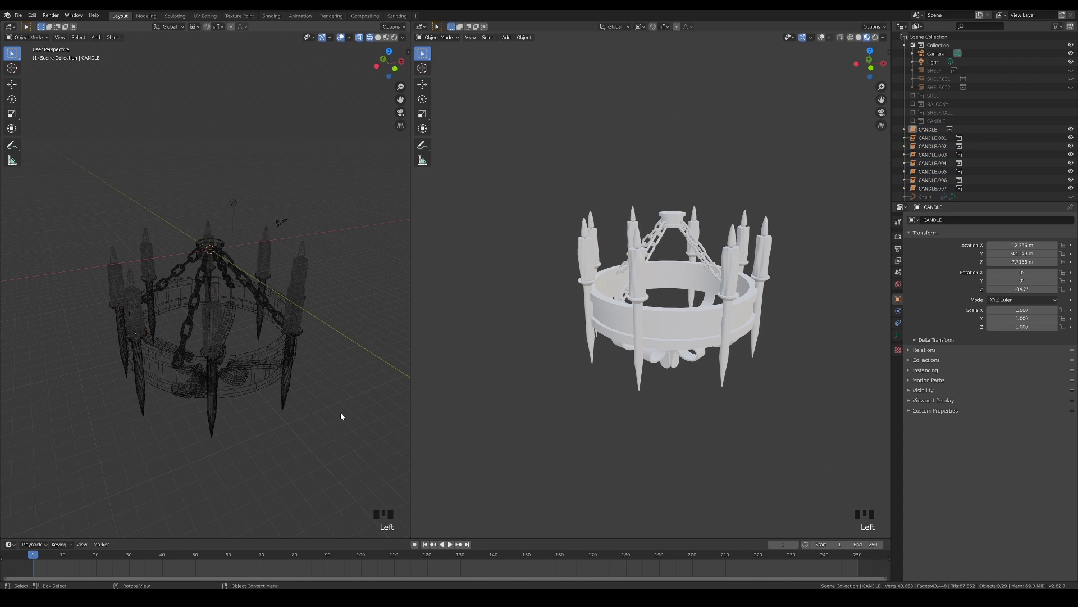
Select a chain object in the Outliner and duplicate it.
{"action": "scroll", "scroll_direction": "down", "scroll_amount": 3}
{"action": "left_click", "coordinate": [928, 180]}
{"action": "left_click_drag", "start_coordinate": [1072, 178], "coordinate": [1068, 177]}
{"action": "left_click", "coordinate": [929, 177]}
{"action": "key", "text": "shift+d"}
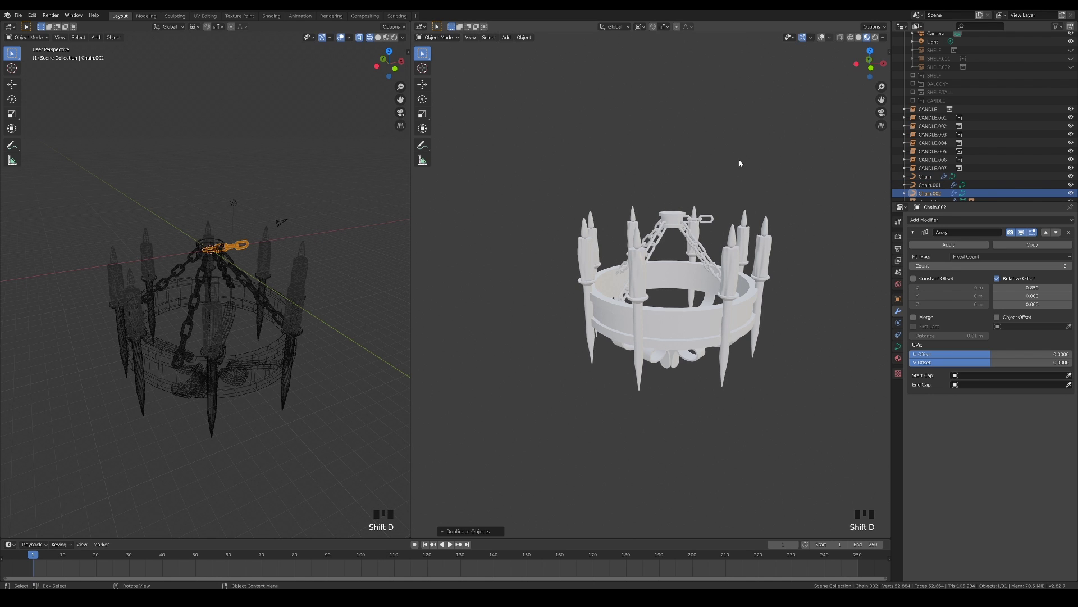
{"action": "left_click", "coordinate": [1073, 178]}
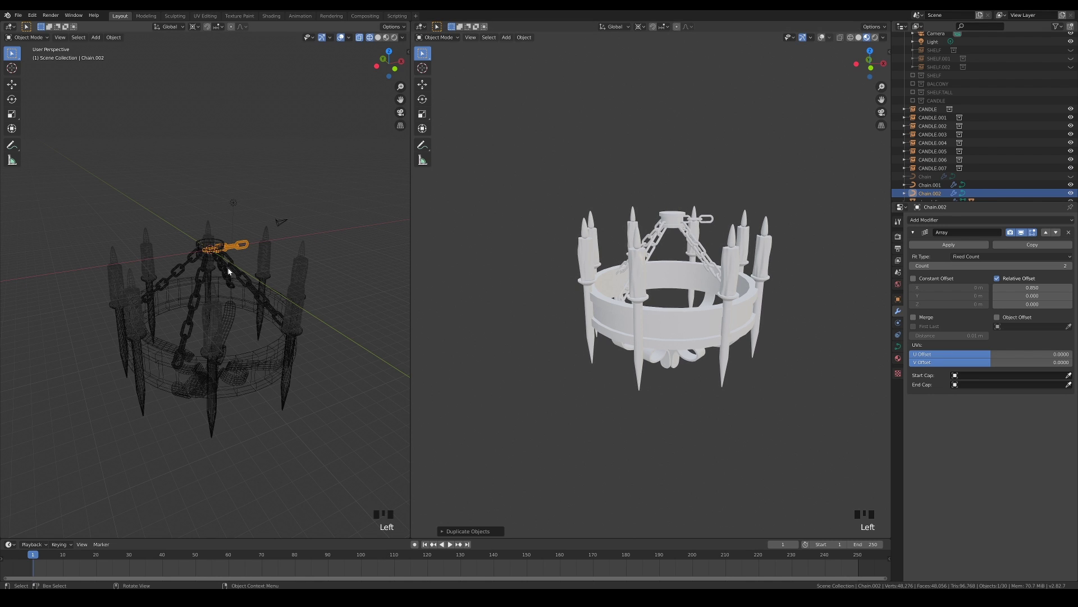
Rotate the new chain 90° upright and raise it above the top cap to suspend the chandelier.
{"action": "key", "text": "KP_1"}
{"action": "key", "text": "r"}
{"action": "scroll", "scroll_direction": "up", "scroll_amount": 3}
{"action": "key", "text": "g"}
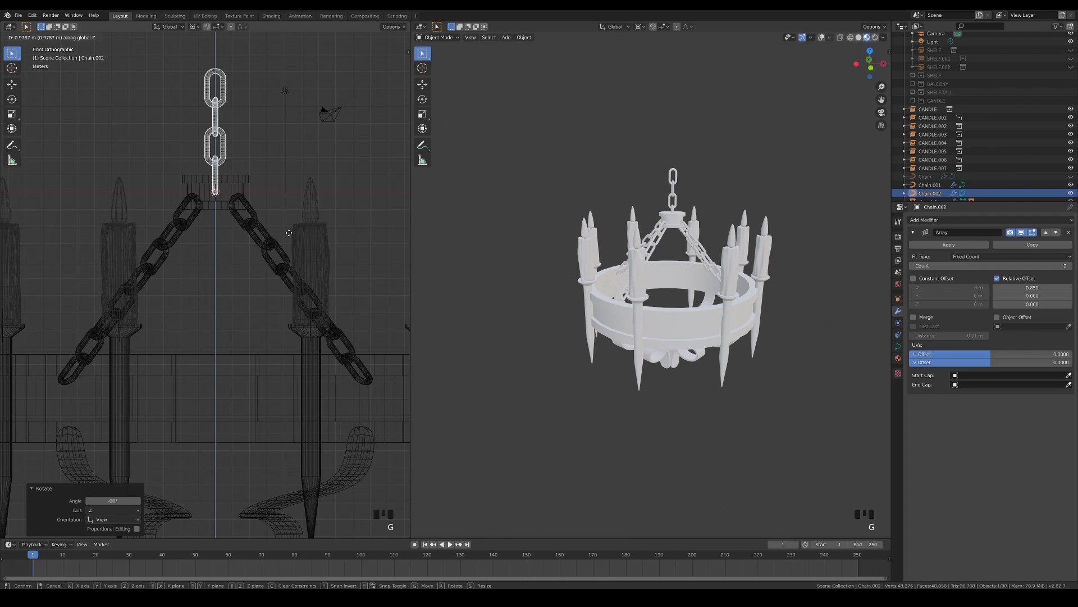
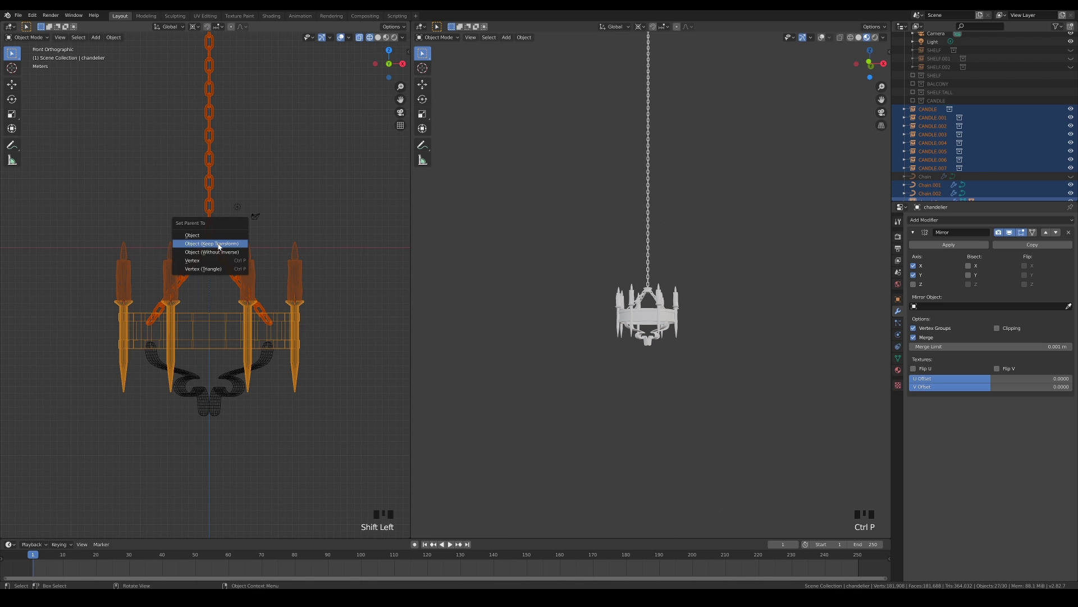
Parent the candles and chains to the chandelier with Keep Transform, then select it with its children.
{"action": "left_click", "coordinate": [220, 246]}
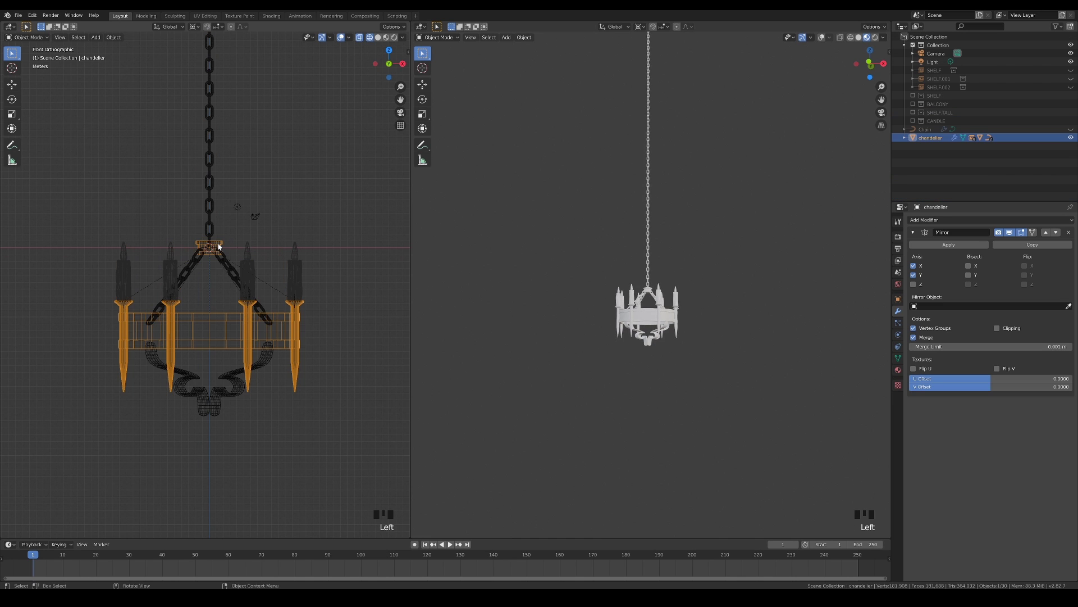
{"action": "key", "text": "g"}
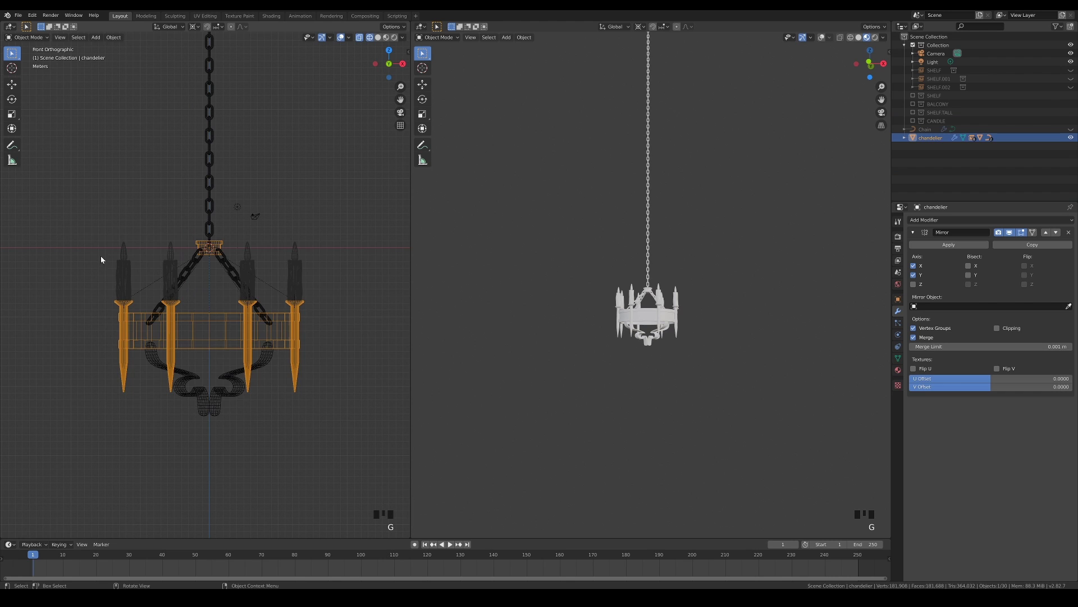
{"action": "left_click", "coordinate": [168, 252]}
{"action": "left_click", "coordinate": [381, 428]}
Move the whole chandelier hierarchy into a new collection named CHANDELIER.
{"action": "left_click", "coordinate": [236, 195]}
{"action": "key", "text": "m"}
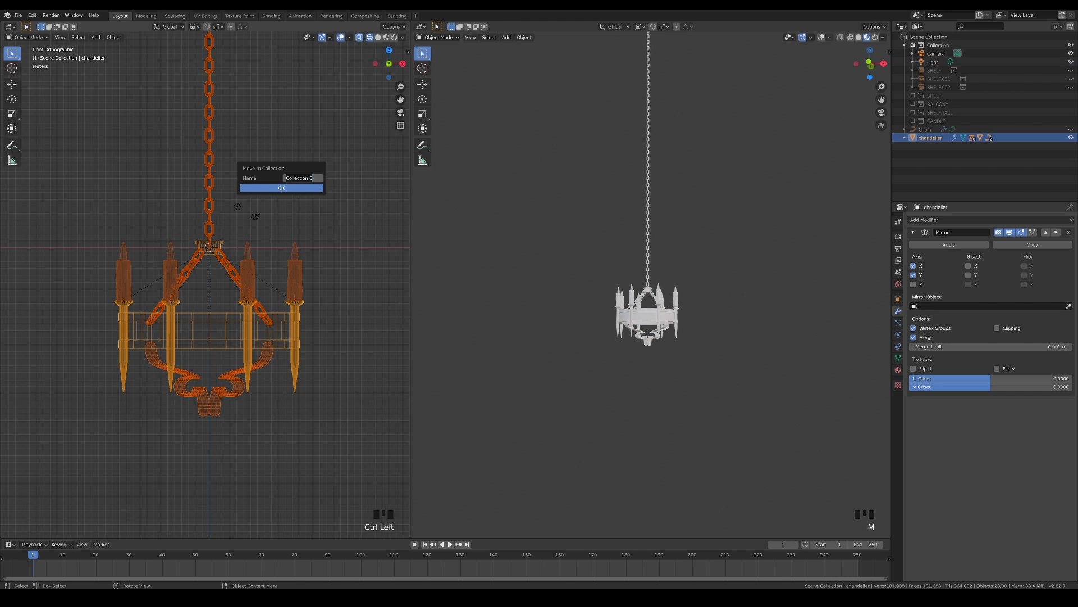